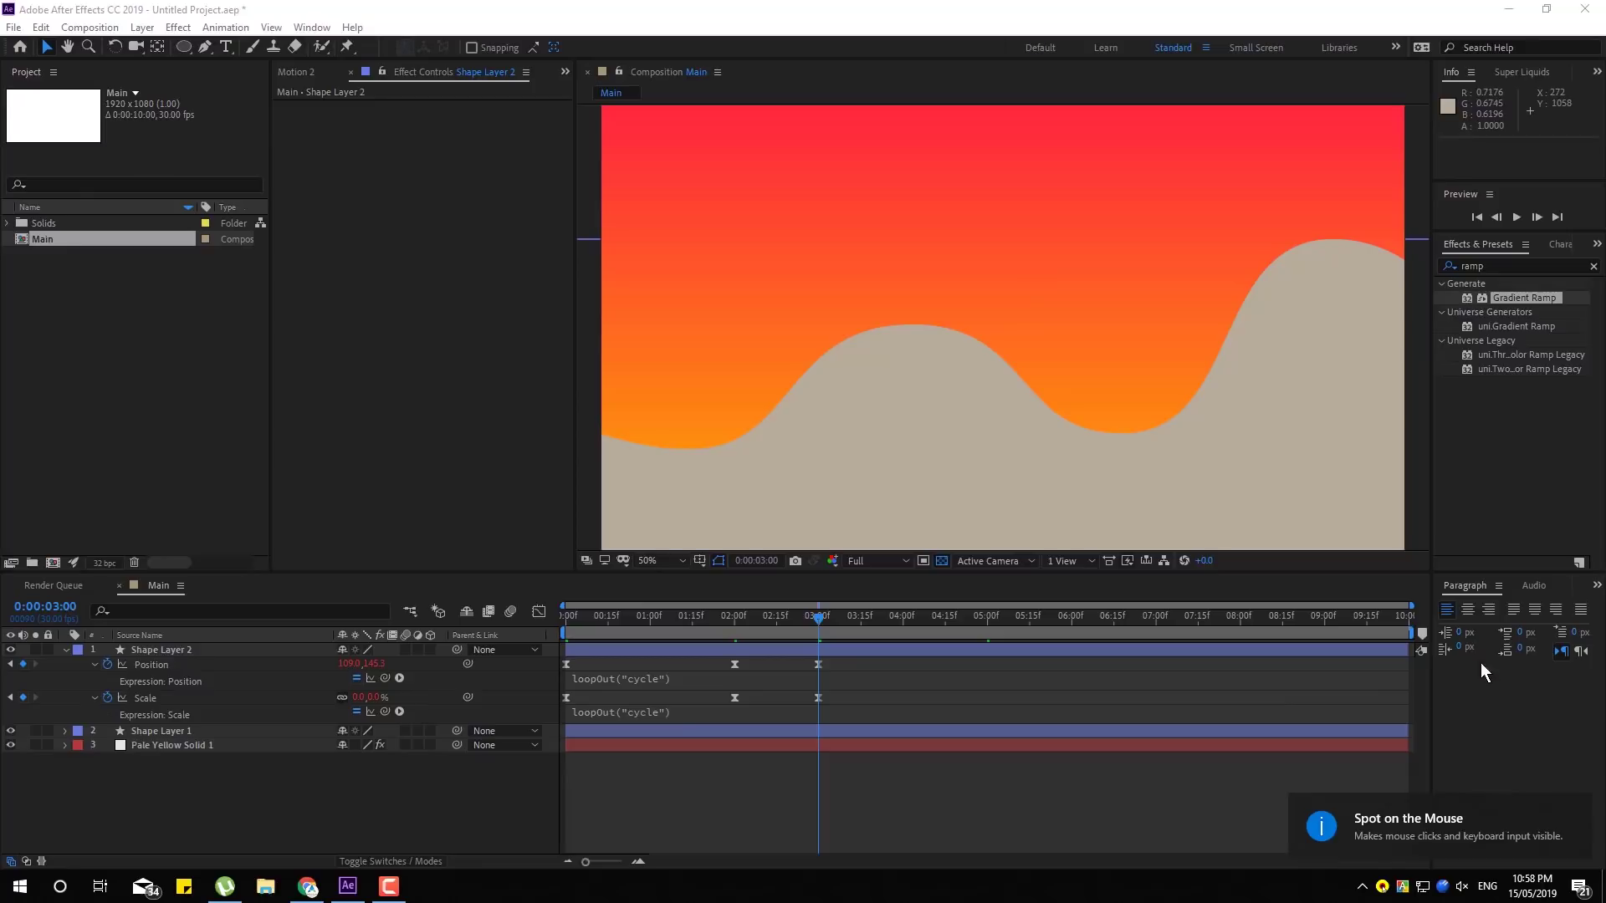
# Scrub the ball animation, then duplicate the bouncing ball shape layer with Ctrl+D
pyautogui.click(1092, 842)
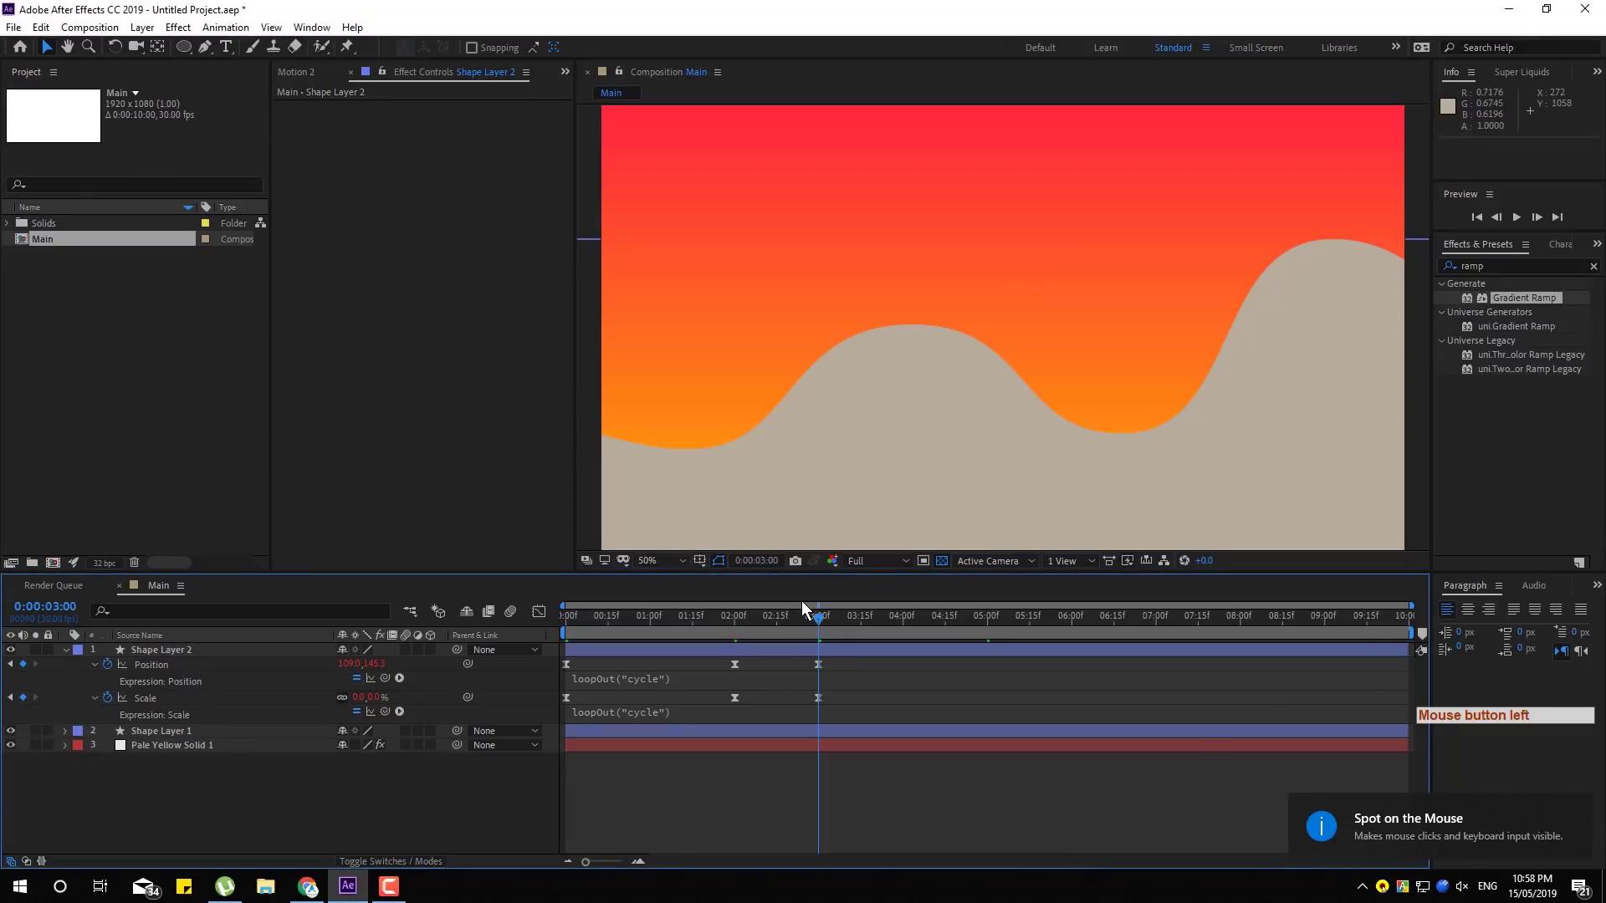
pyautogui.click(803, 626)
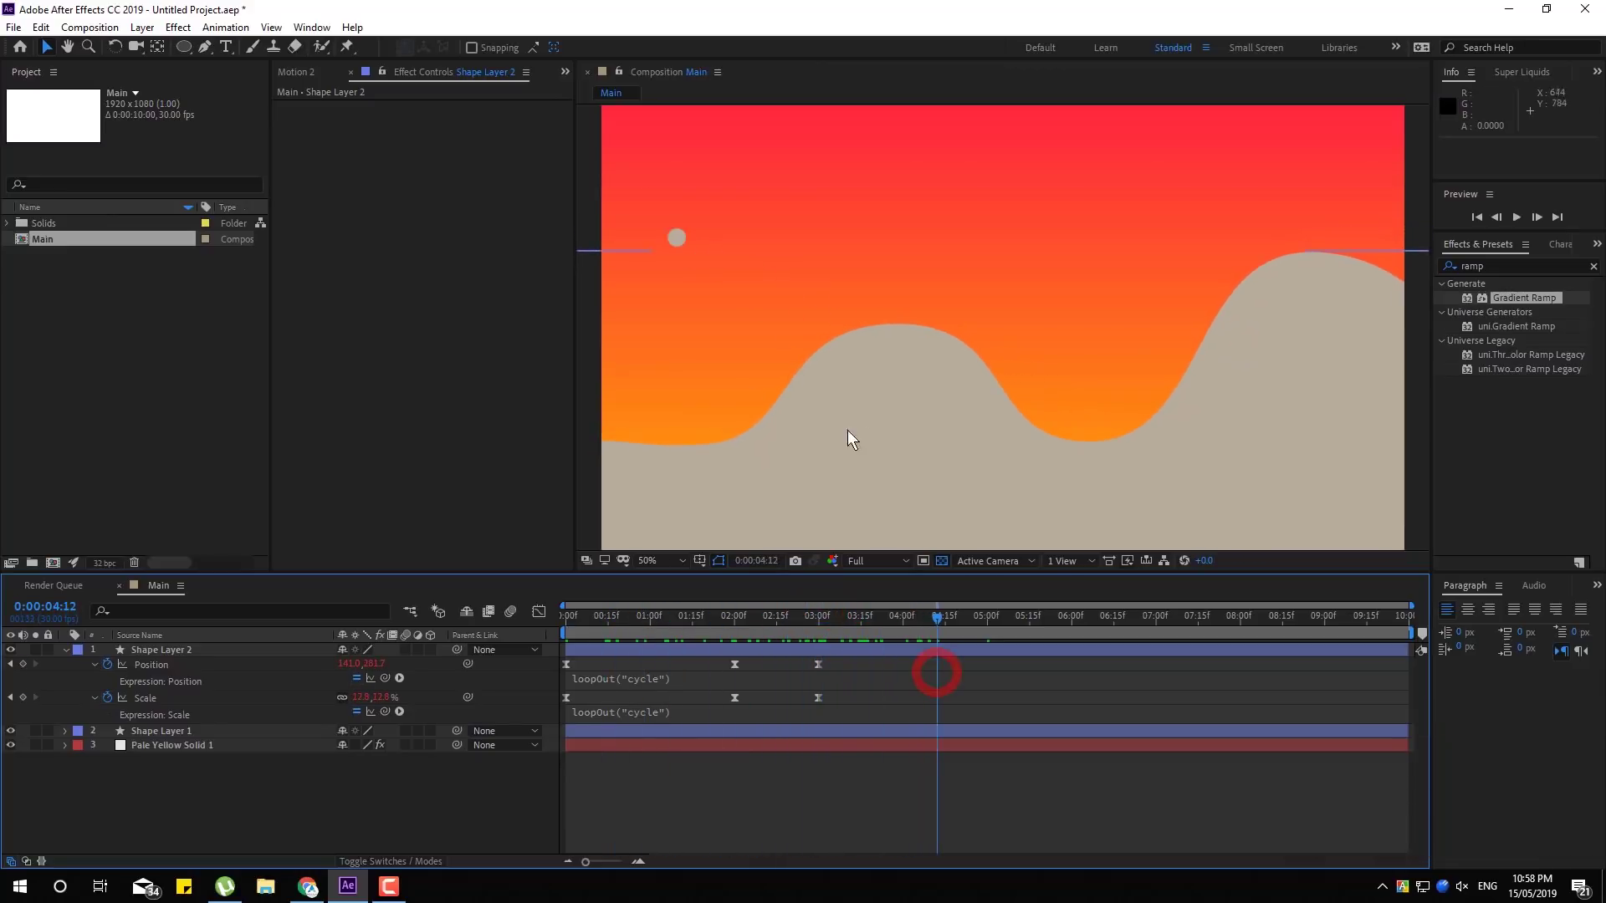
pyautogui.click(970, 638)
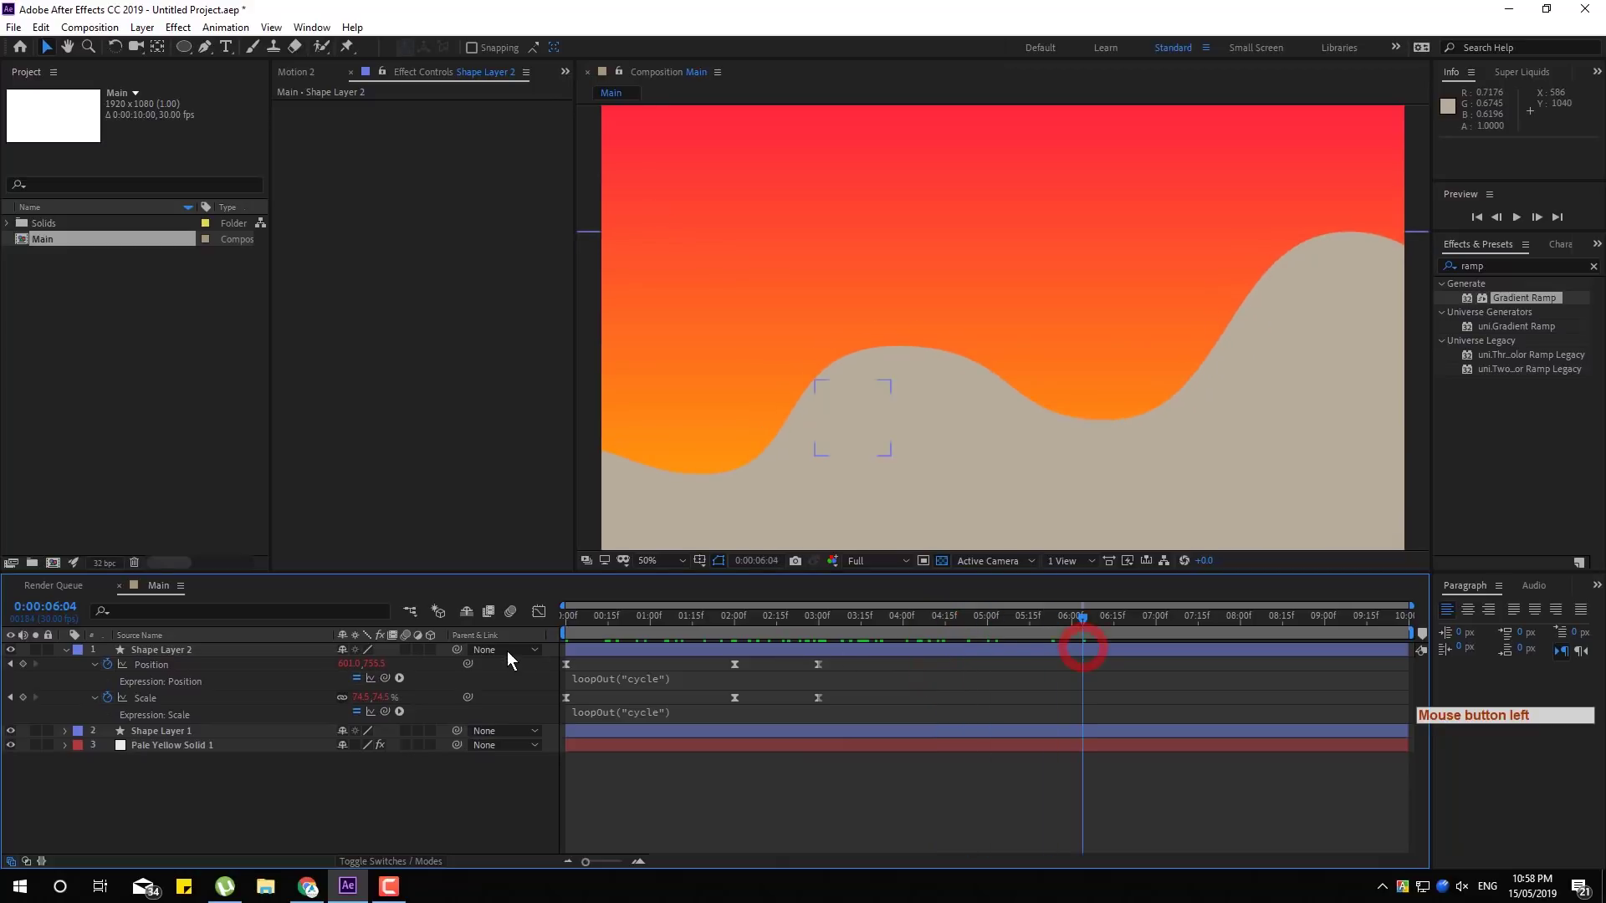
pyautogui.click(262, 656)
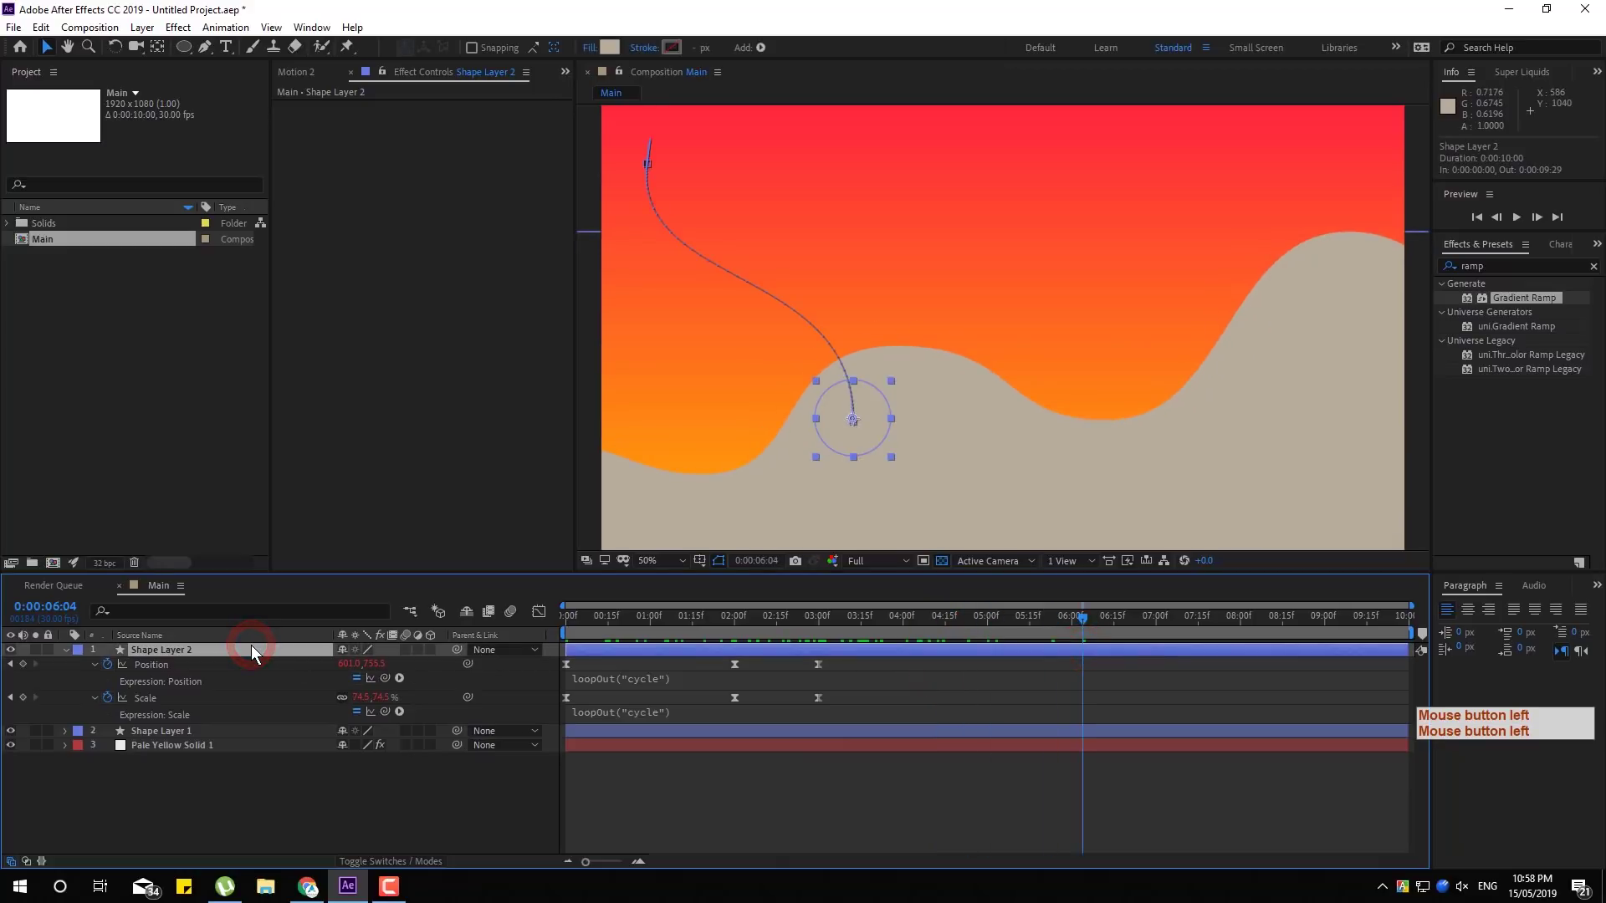
pyautogui.press('ctrl+d')
pyautogui.click(262, 656)
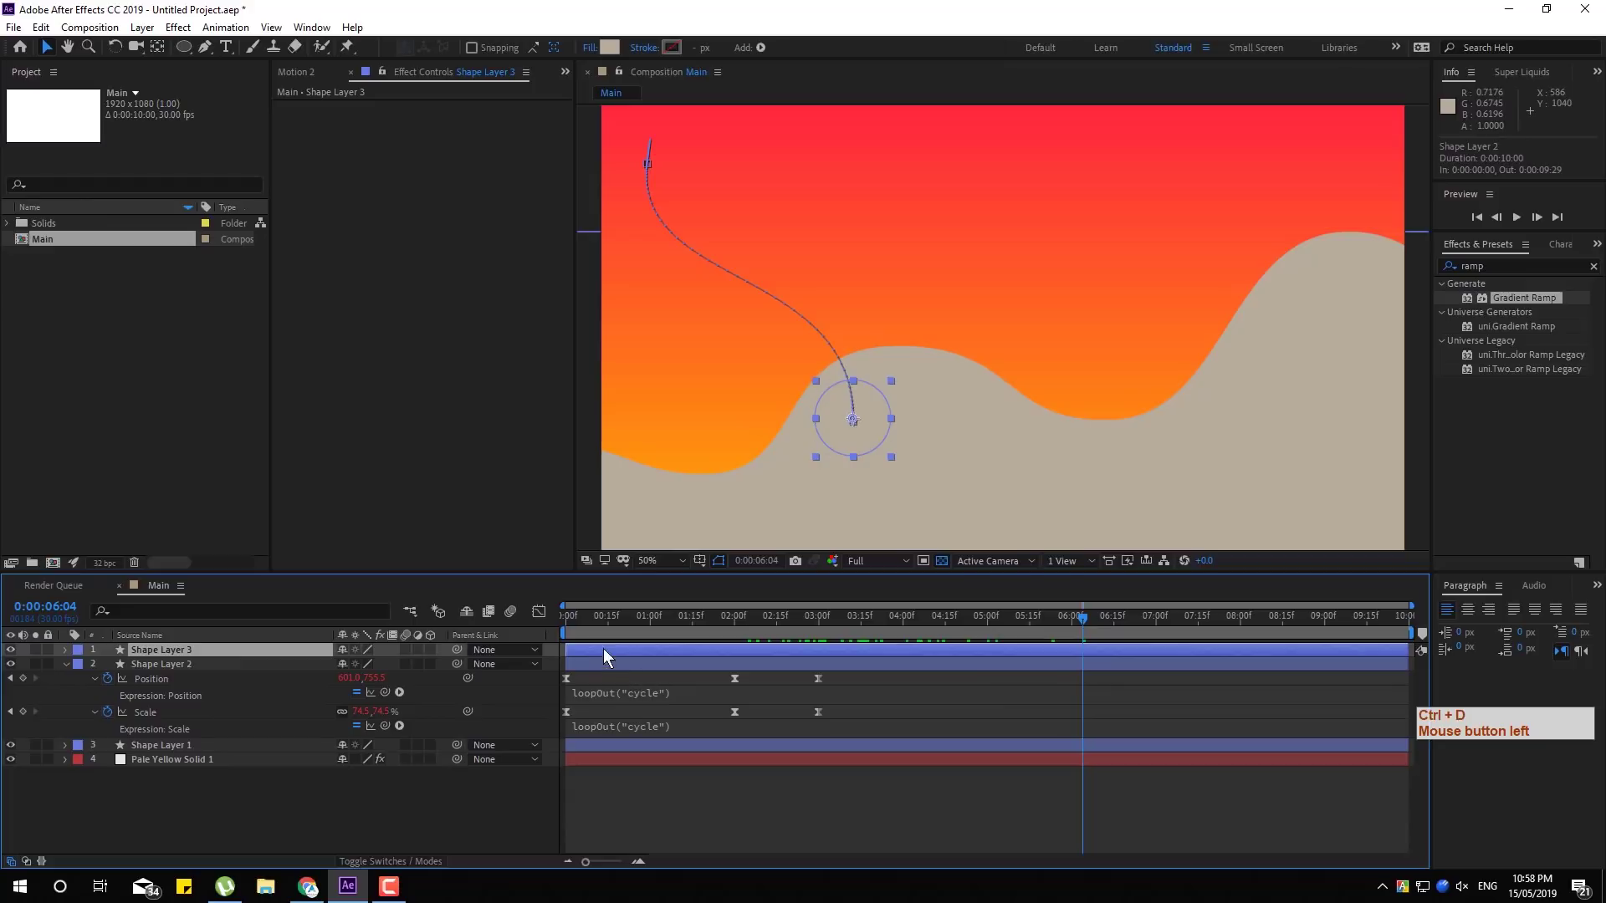
pyautogui.press('ctrl+d')
# Try delaying the duplicate's start and offsetting its anchor point values
pyautogui.click(617, 658)
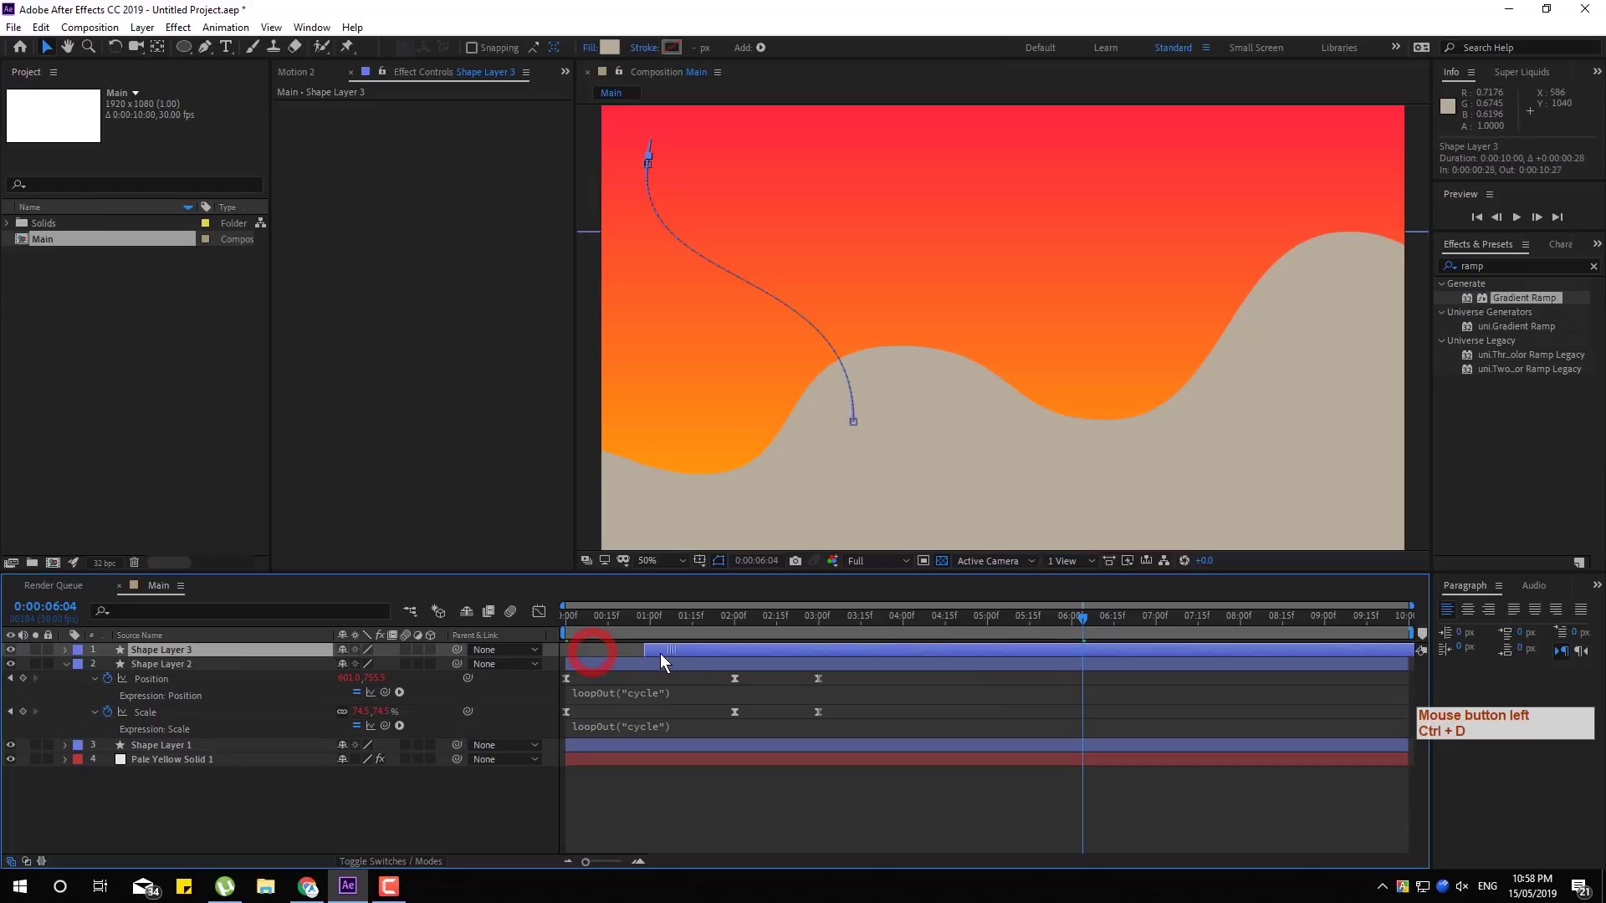
pyautogui.press('ctrl+d')
pyautogui.click(638, 659)
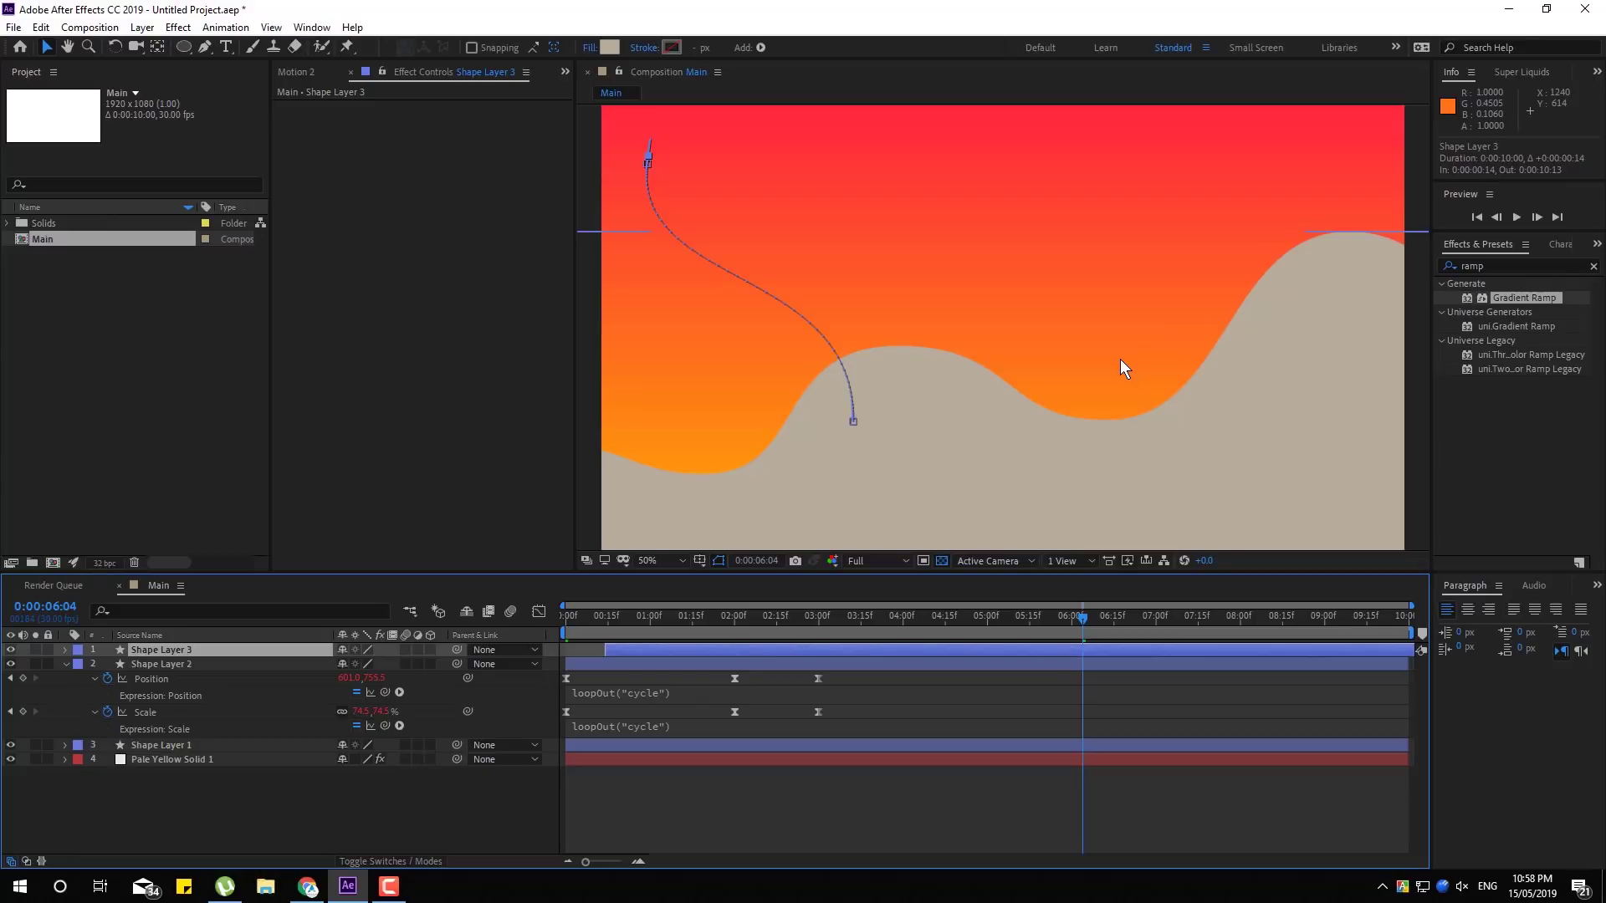
pyautogui.press('a')
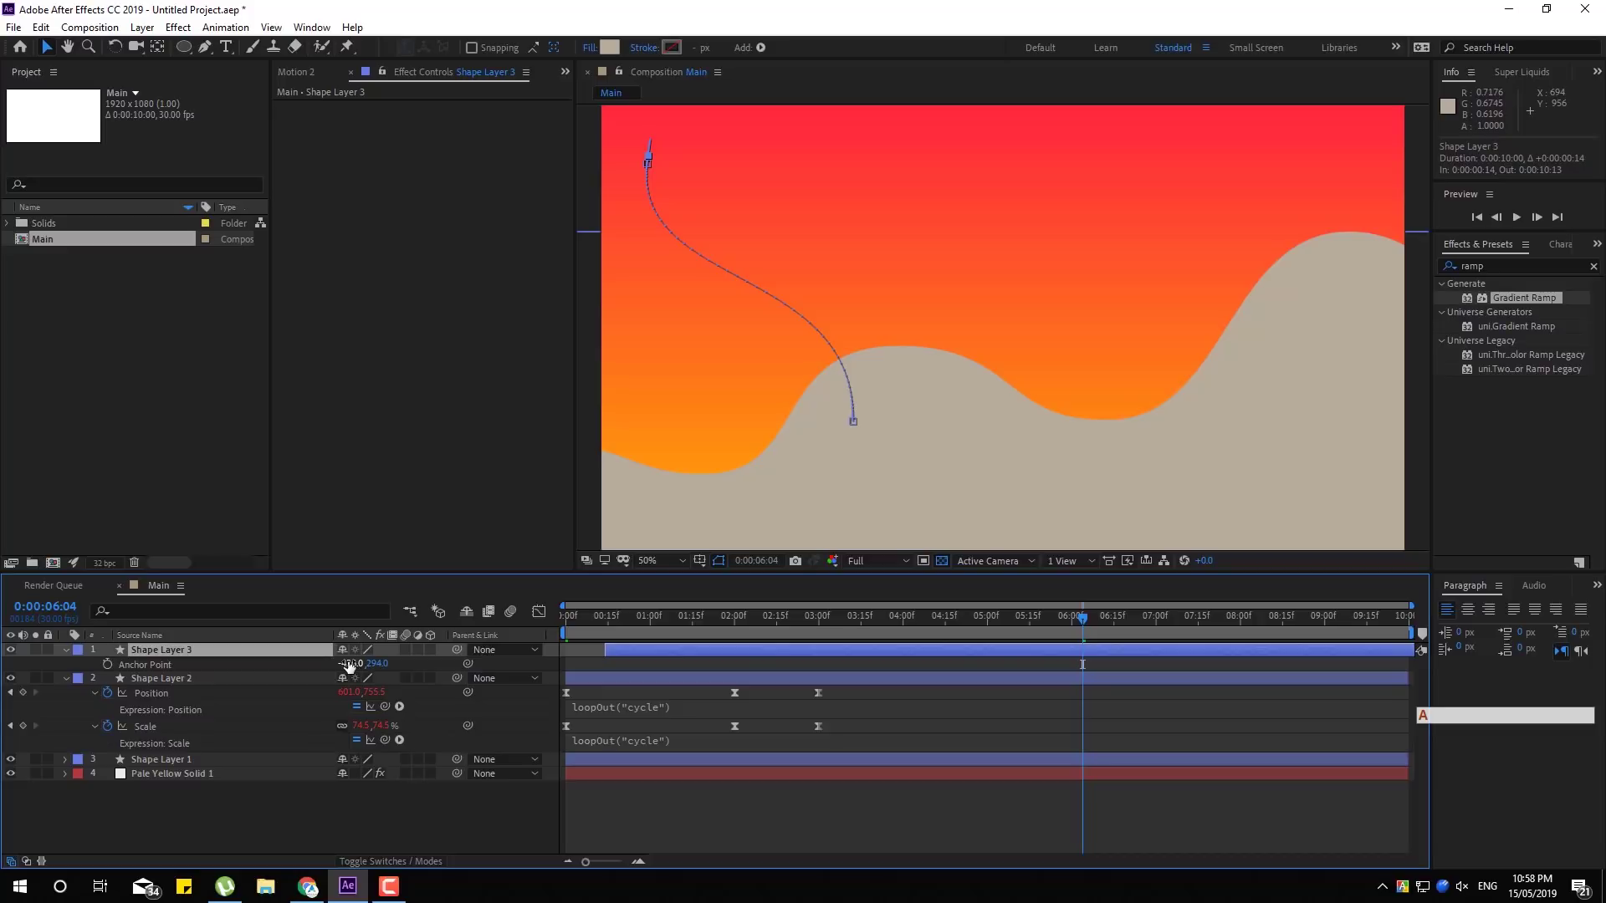
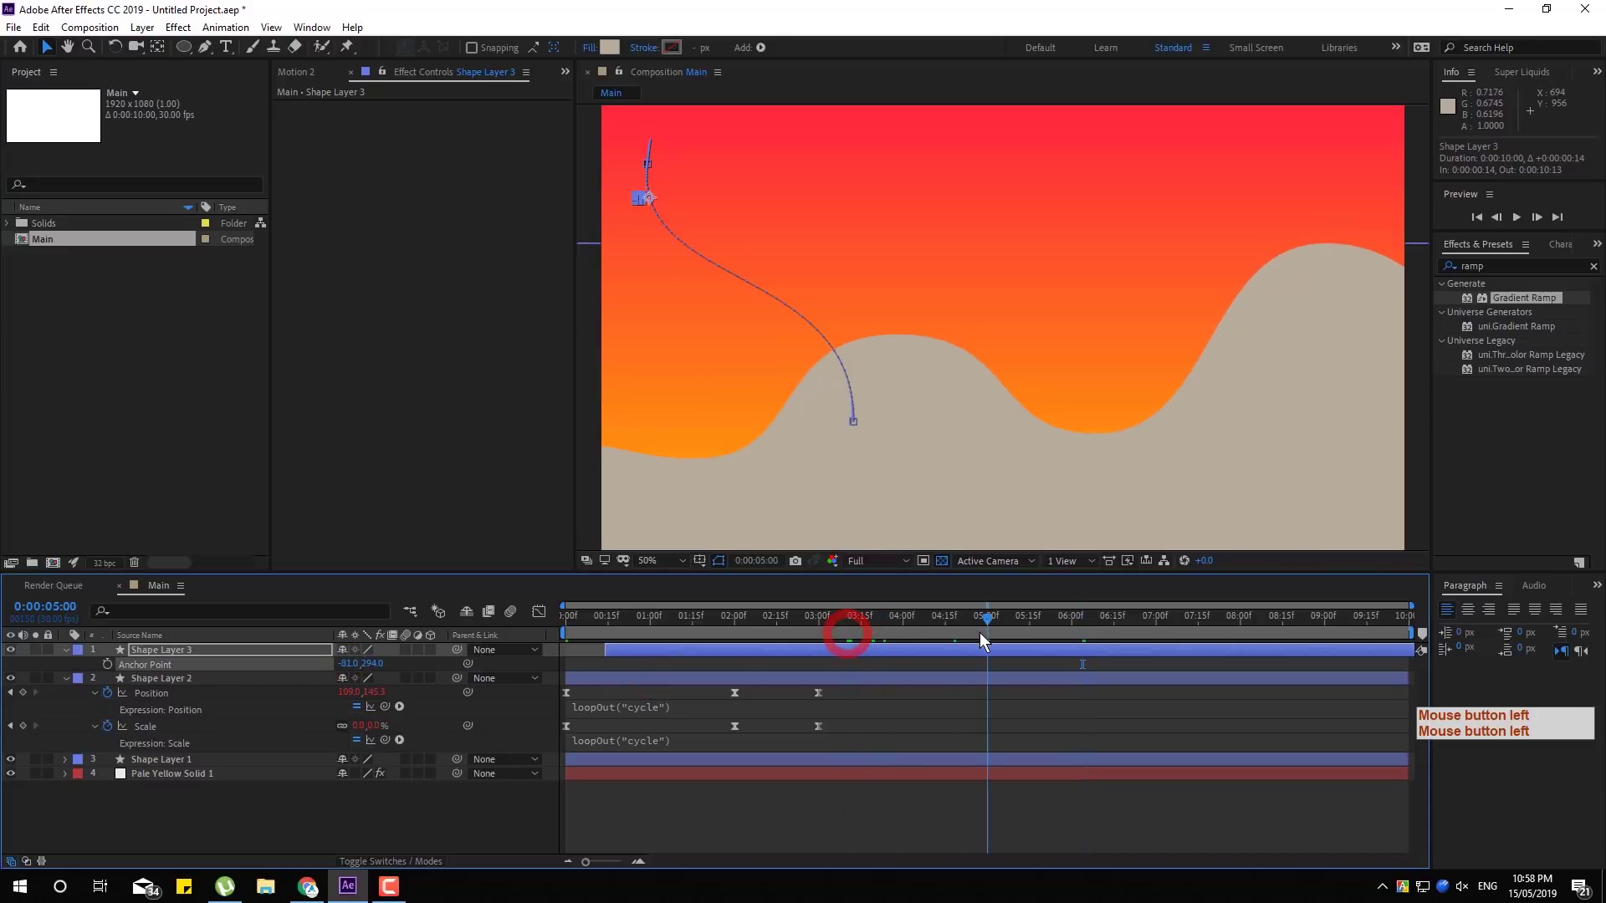
pyautogui.click(936, 650)
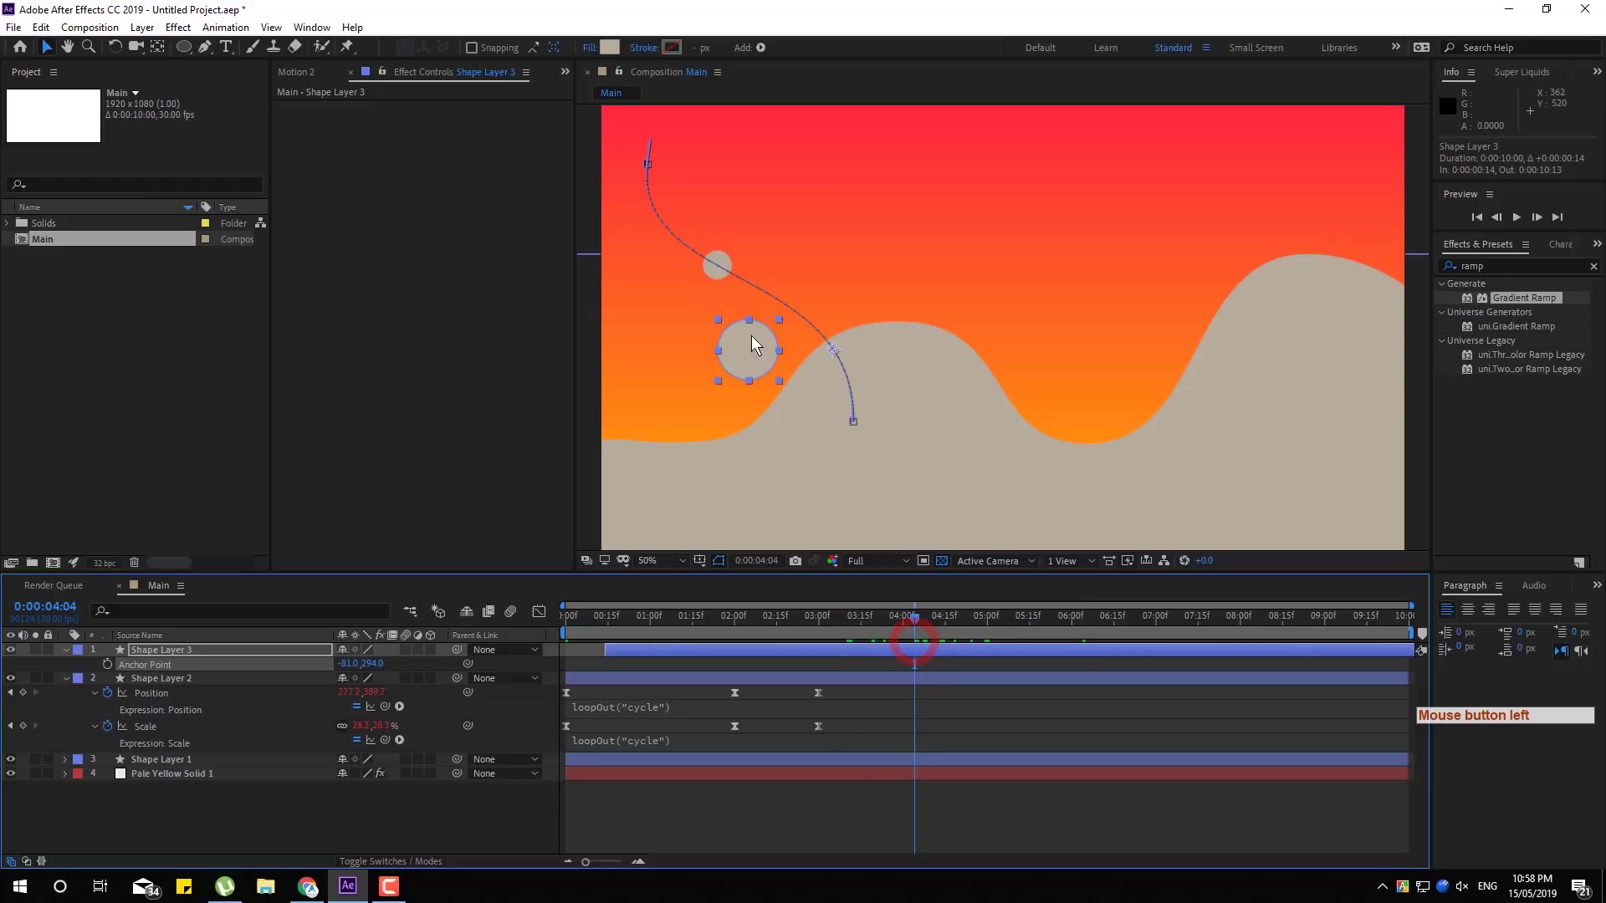
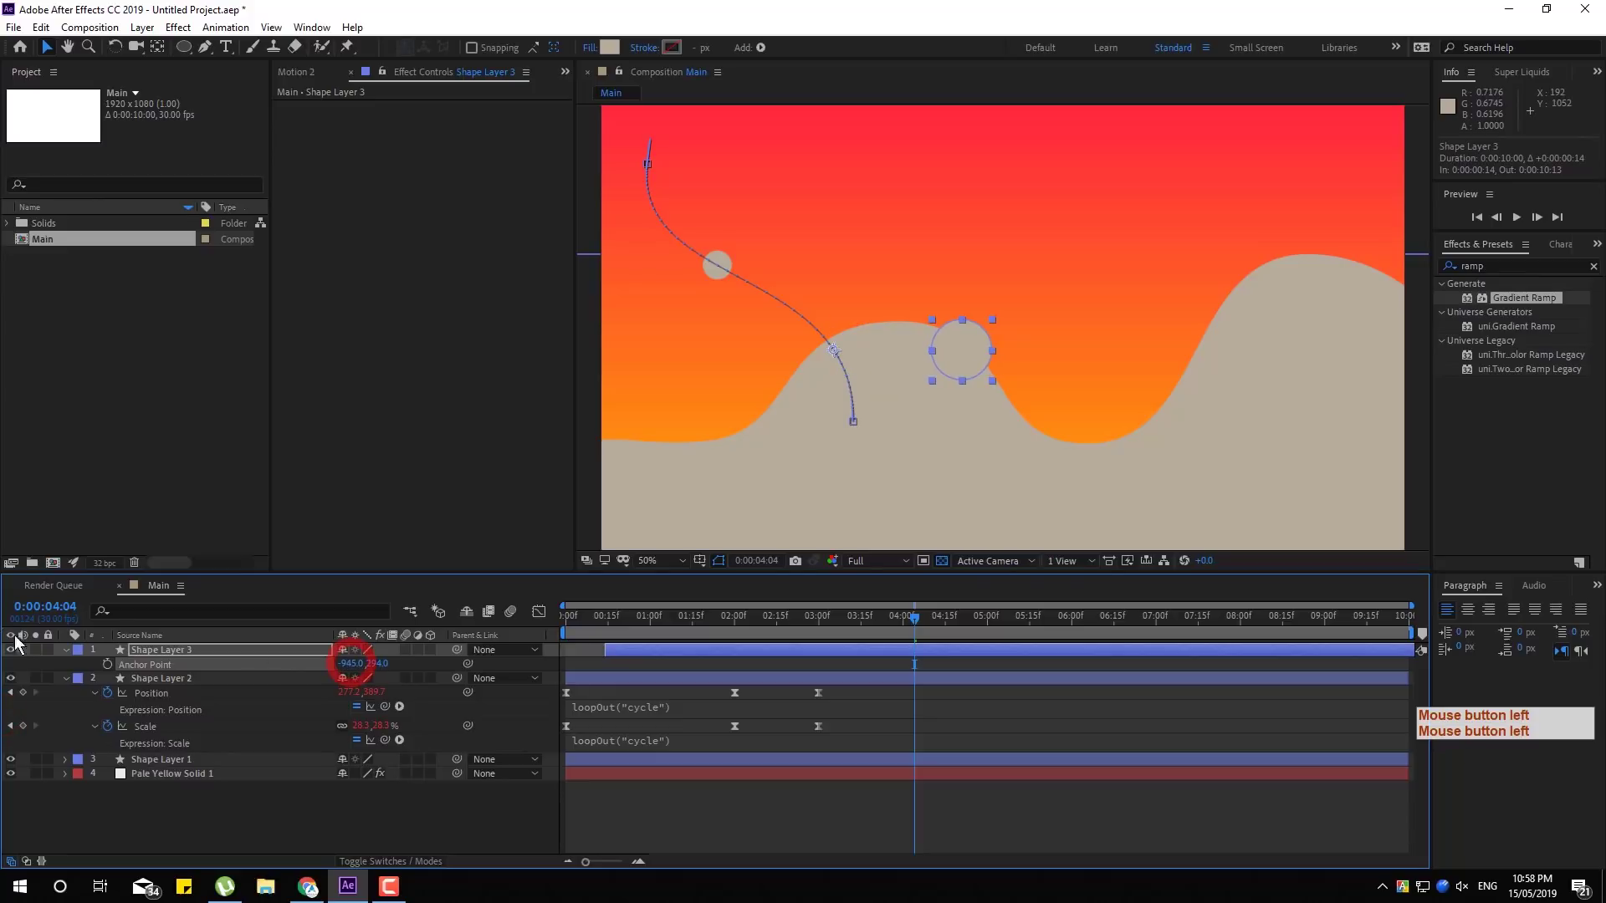
pyautogui.click(358, 663)
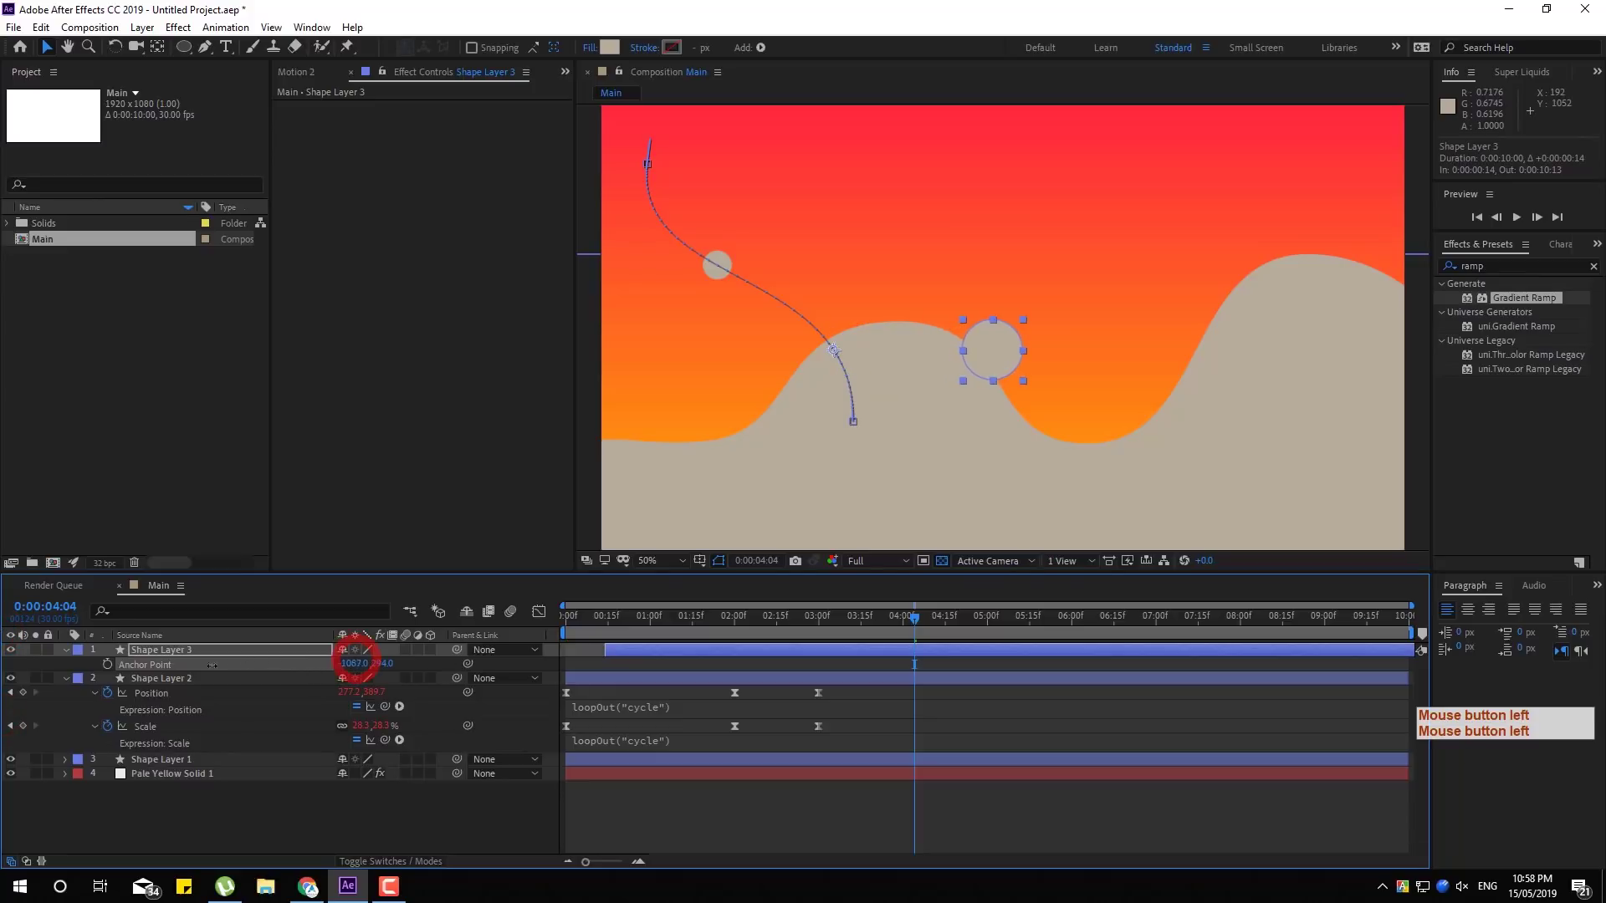
pyautogui.click(386, 663)
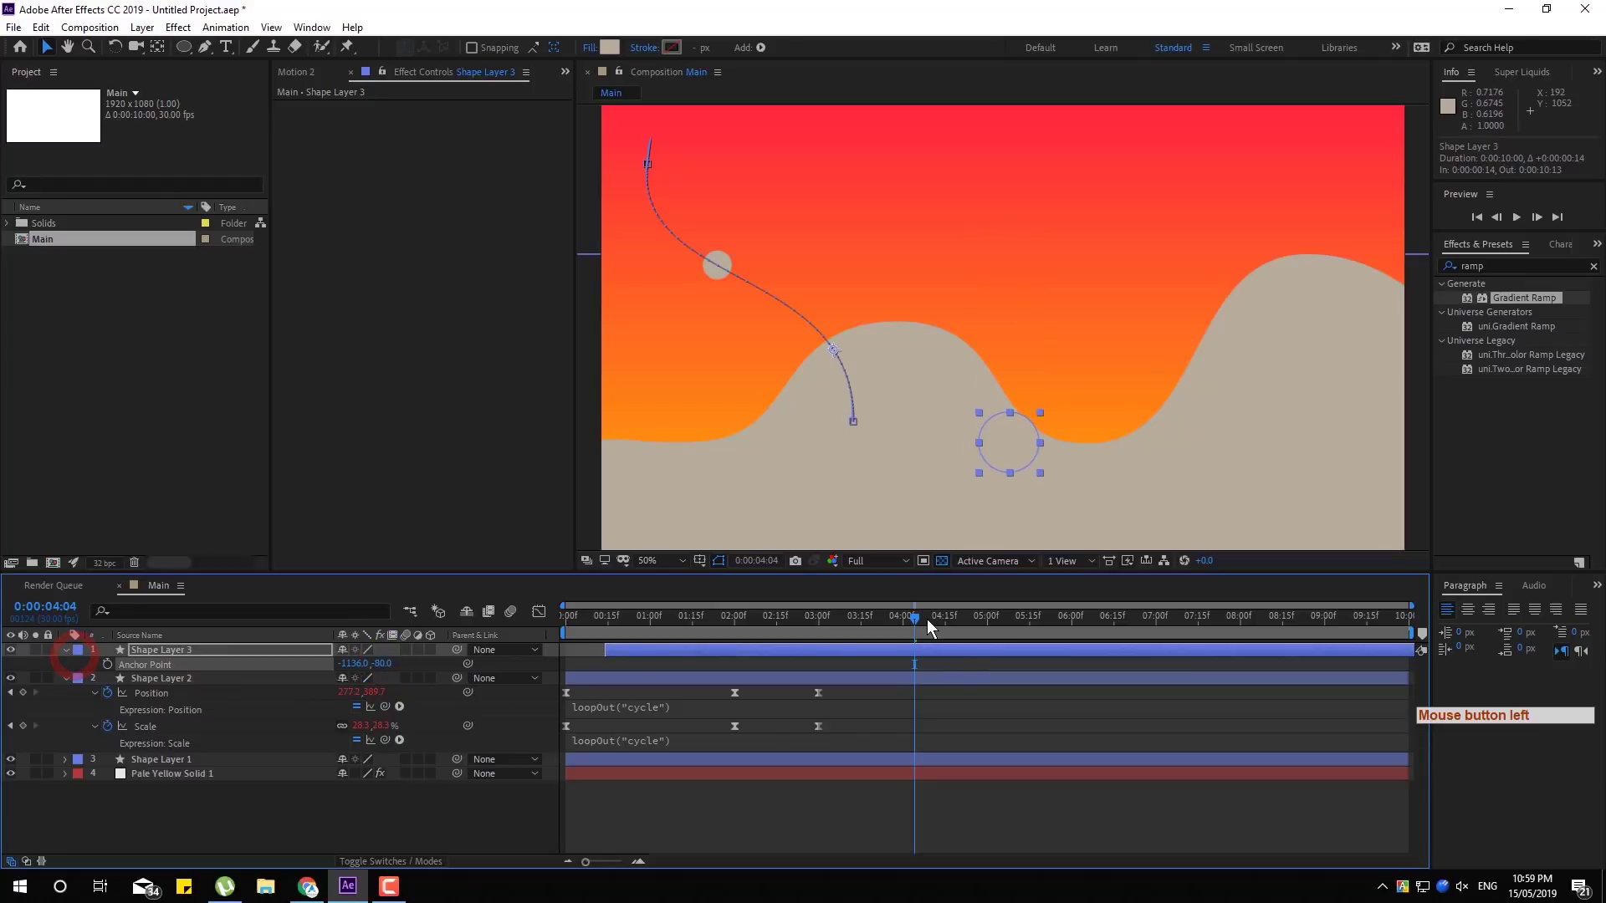
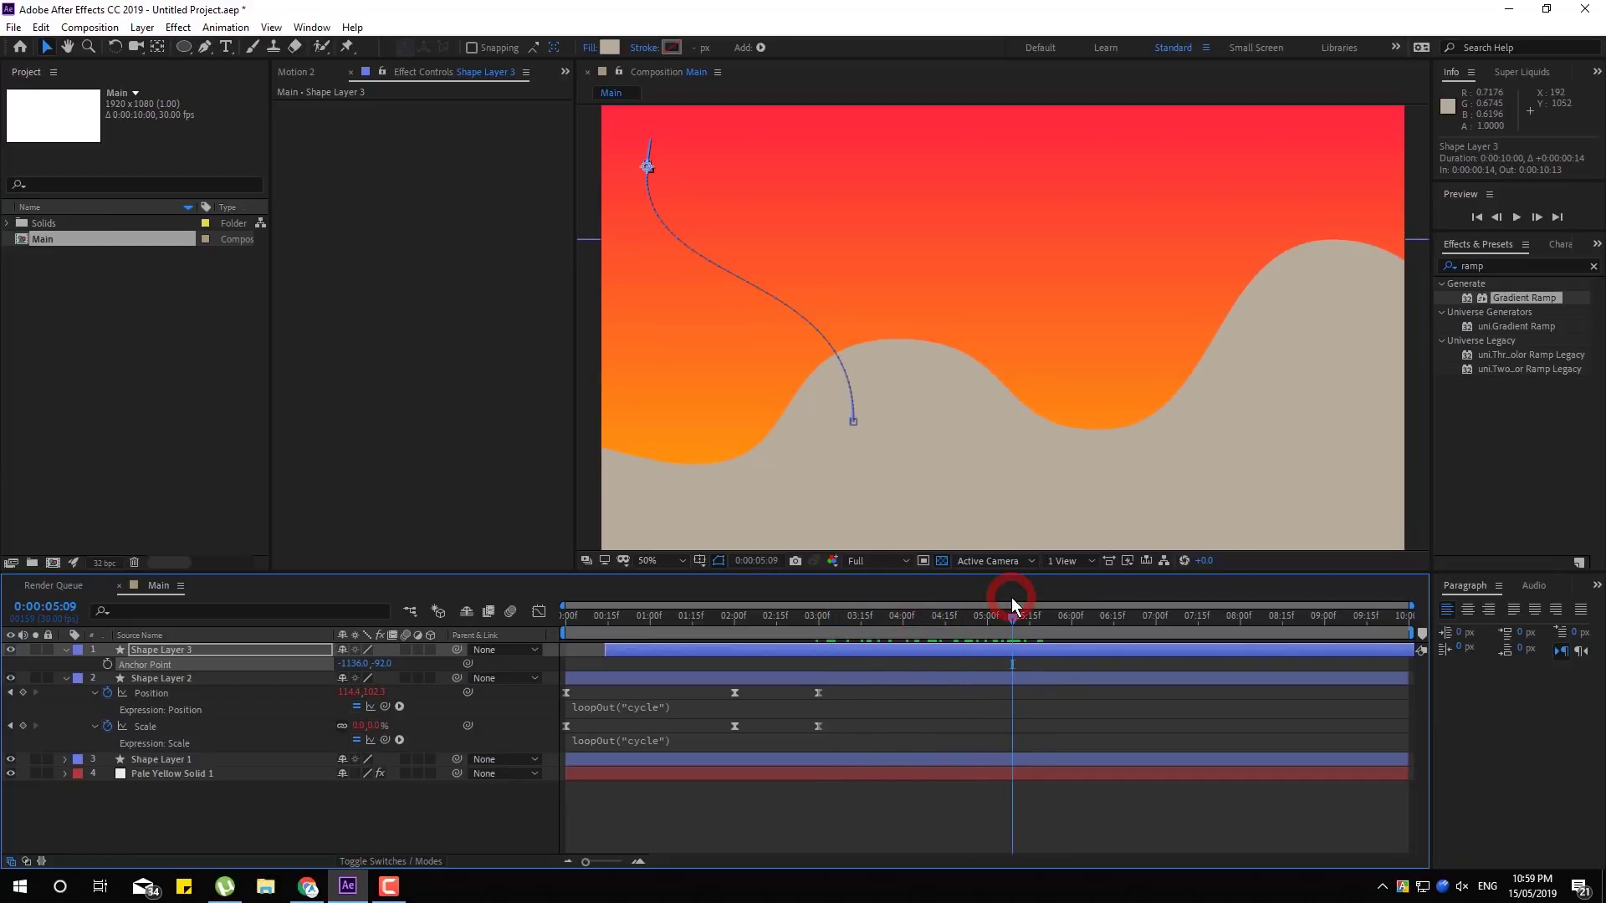
# Undo the trial anchor point and timing changes on the duplicate
pyautogui.press('ctrl+z')
pyautogui.press('ctrl+z')
pyautogui.press('ctrl+z')
pyautogui.press('ctrl+z')
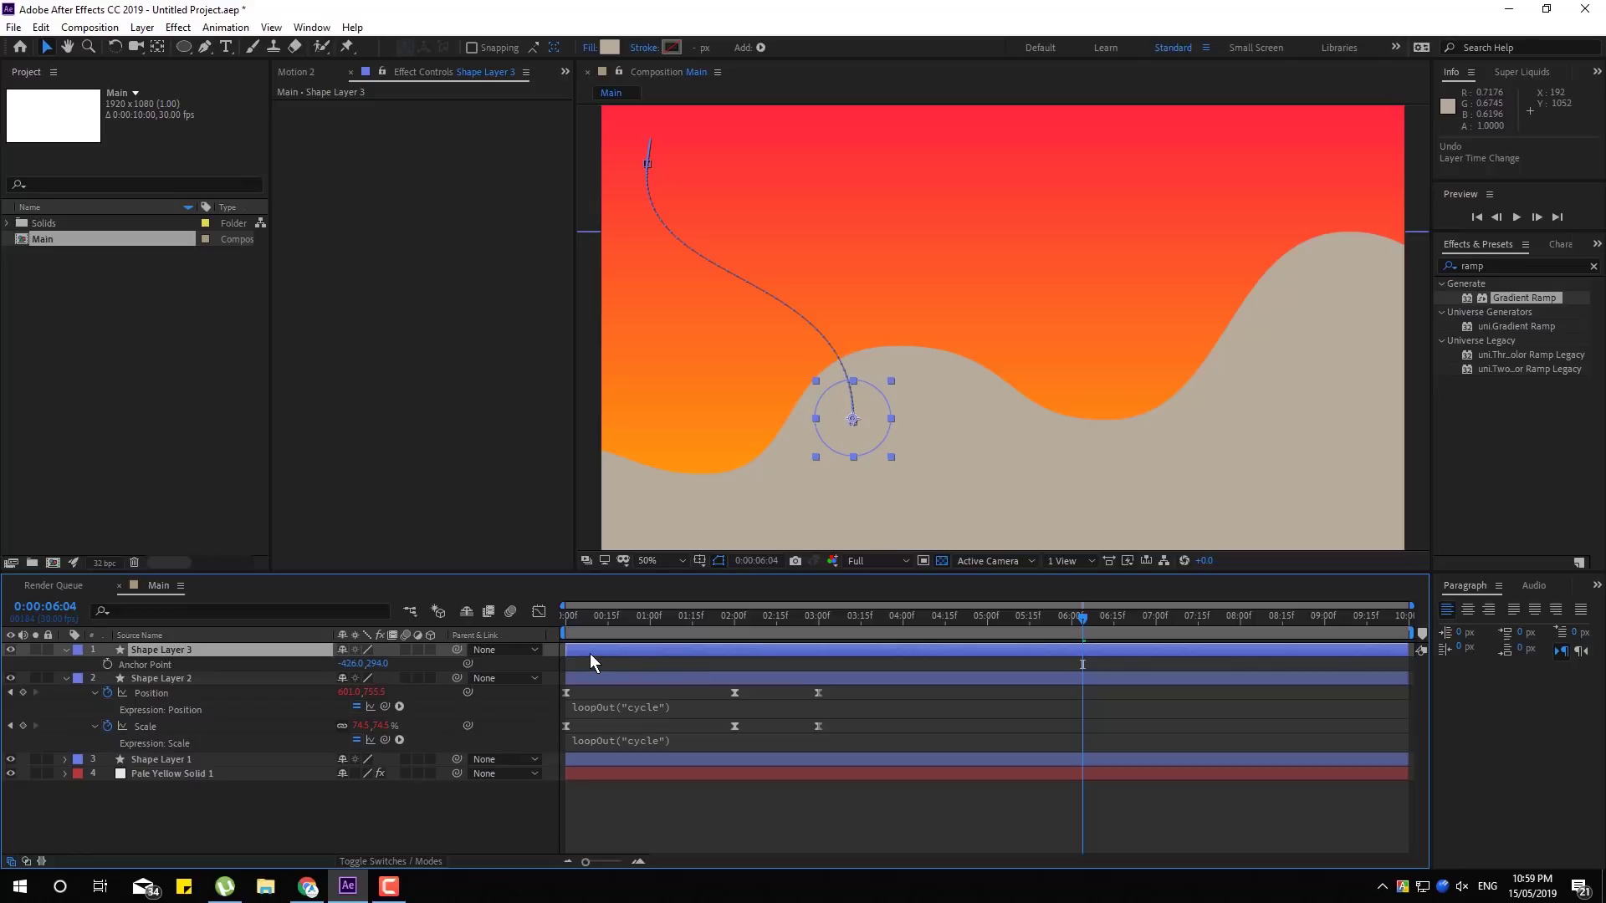
# Start the second ball at about 0:15 and drag its position path further right across the hills
pyautogui.click(597, 661)
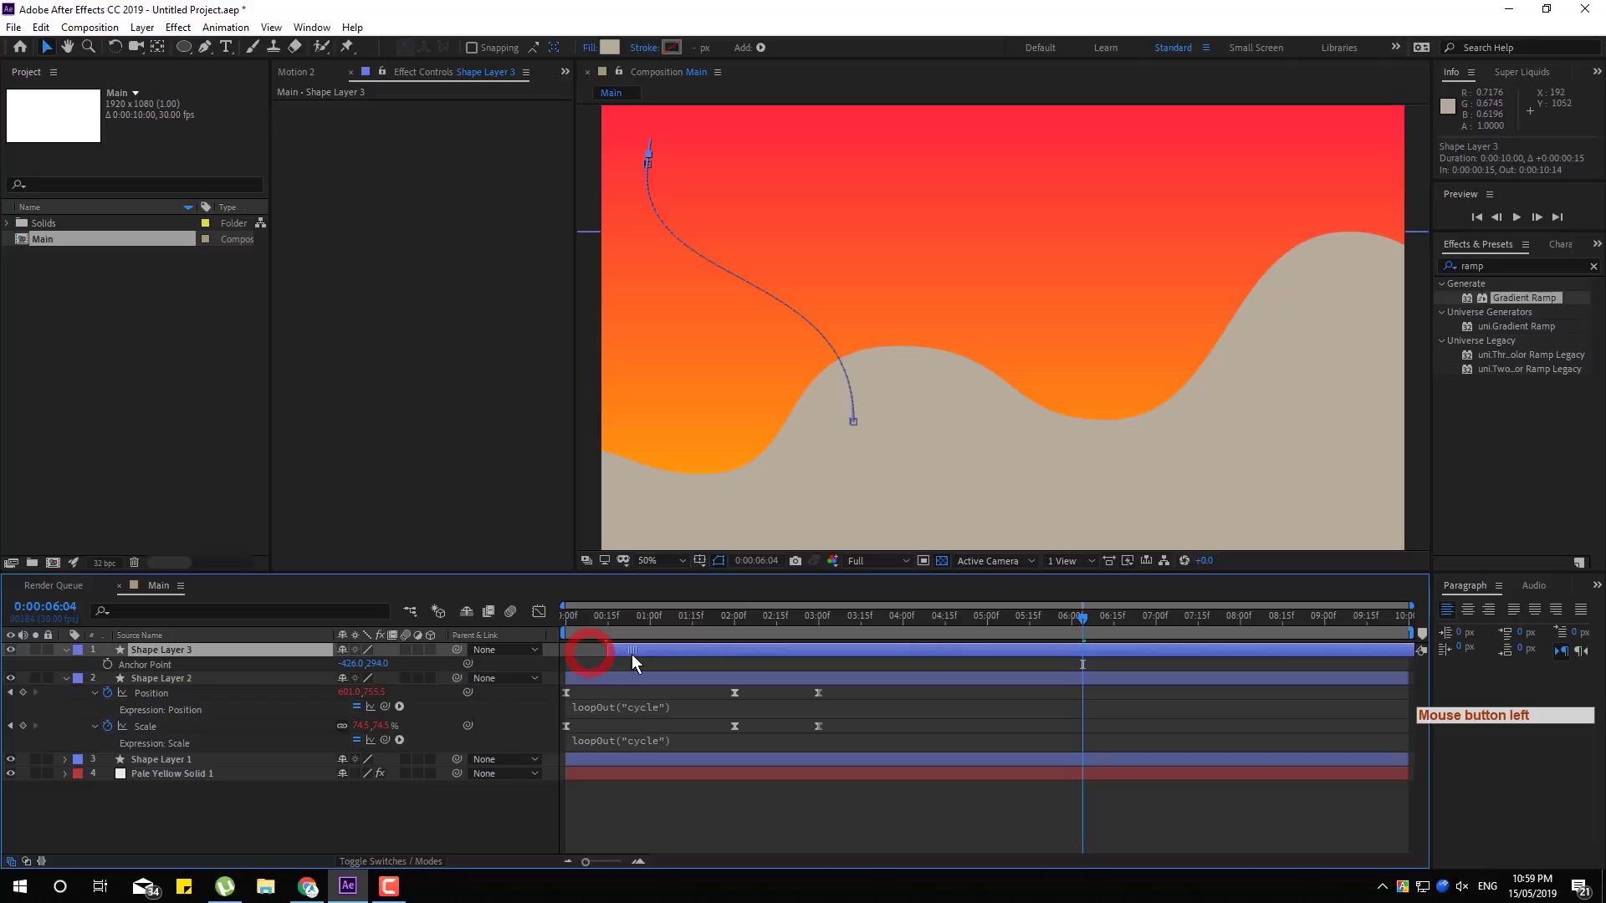
pyautogui.click(613, 633)
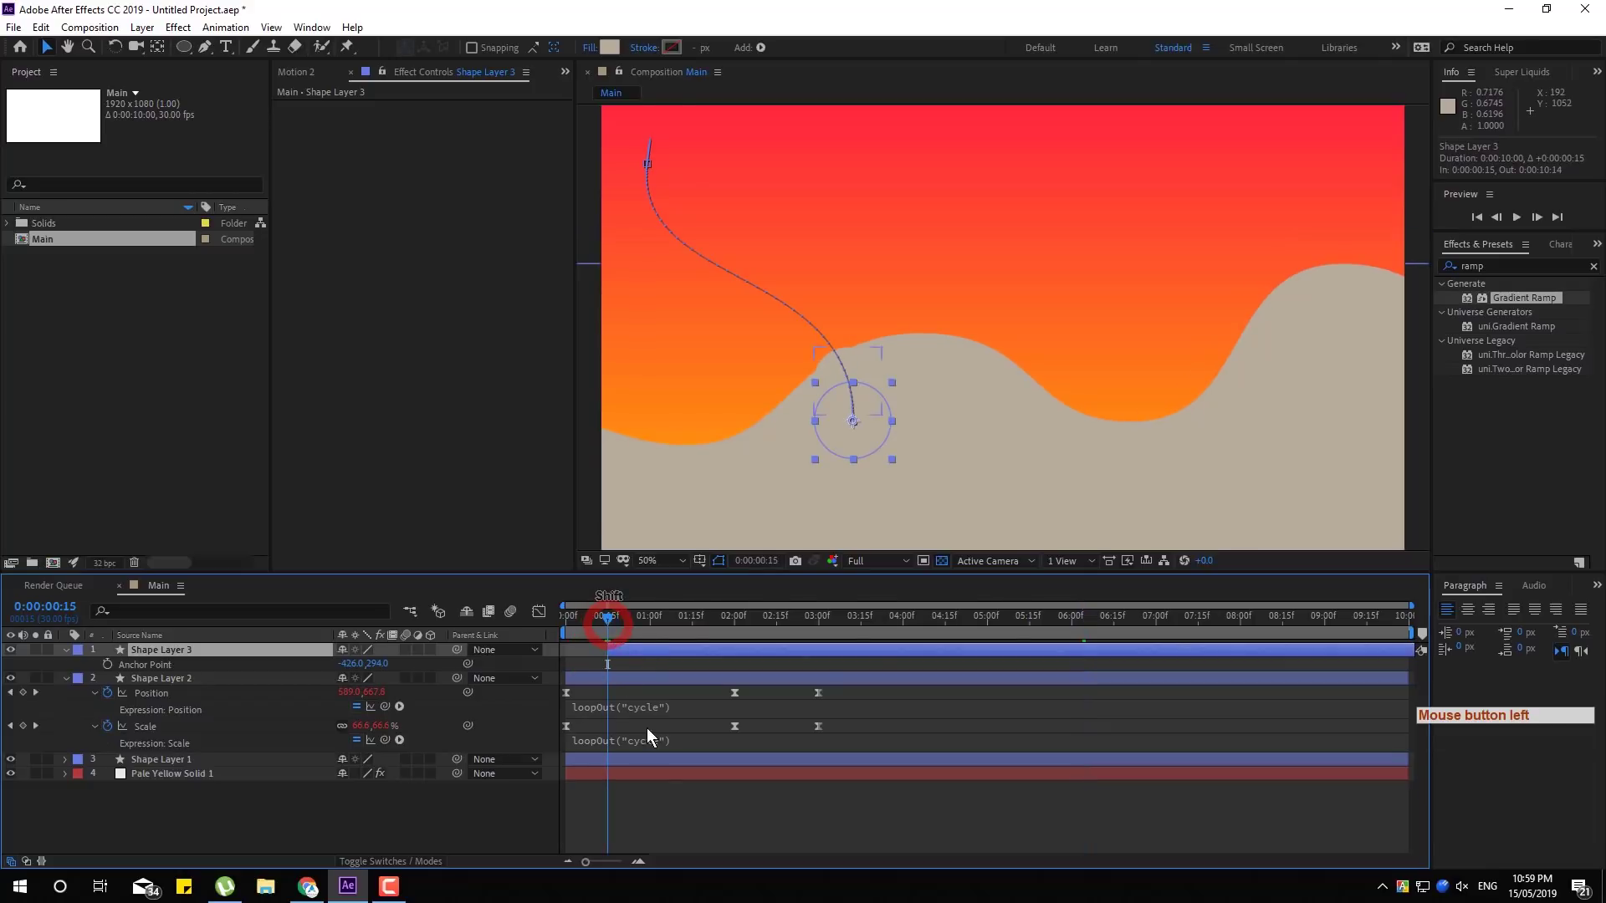
pyautogui.press('p')
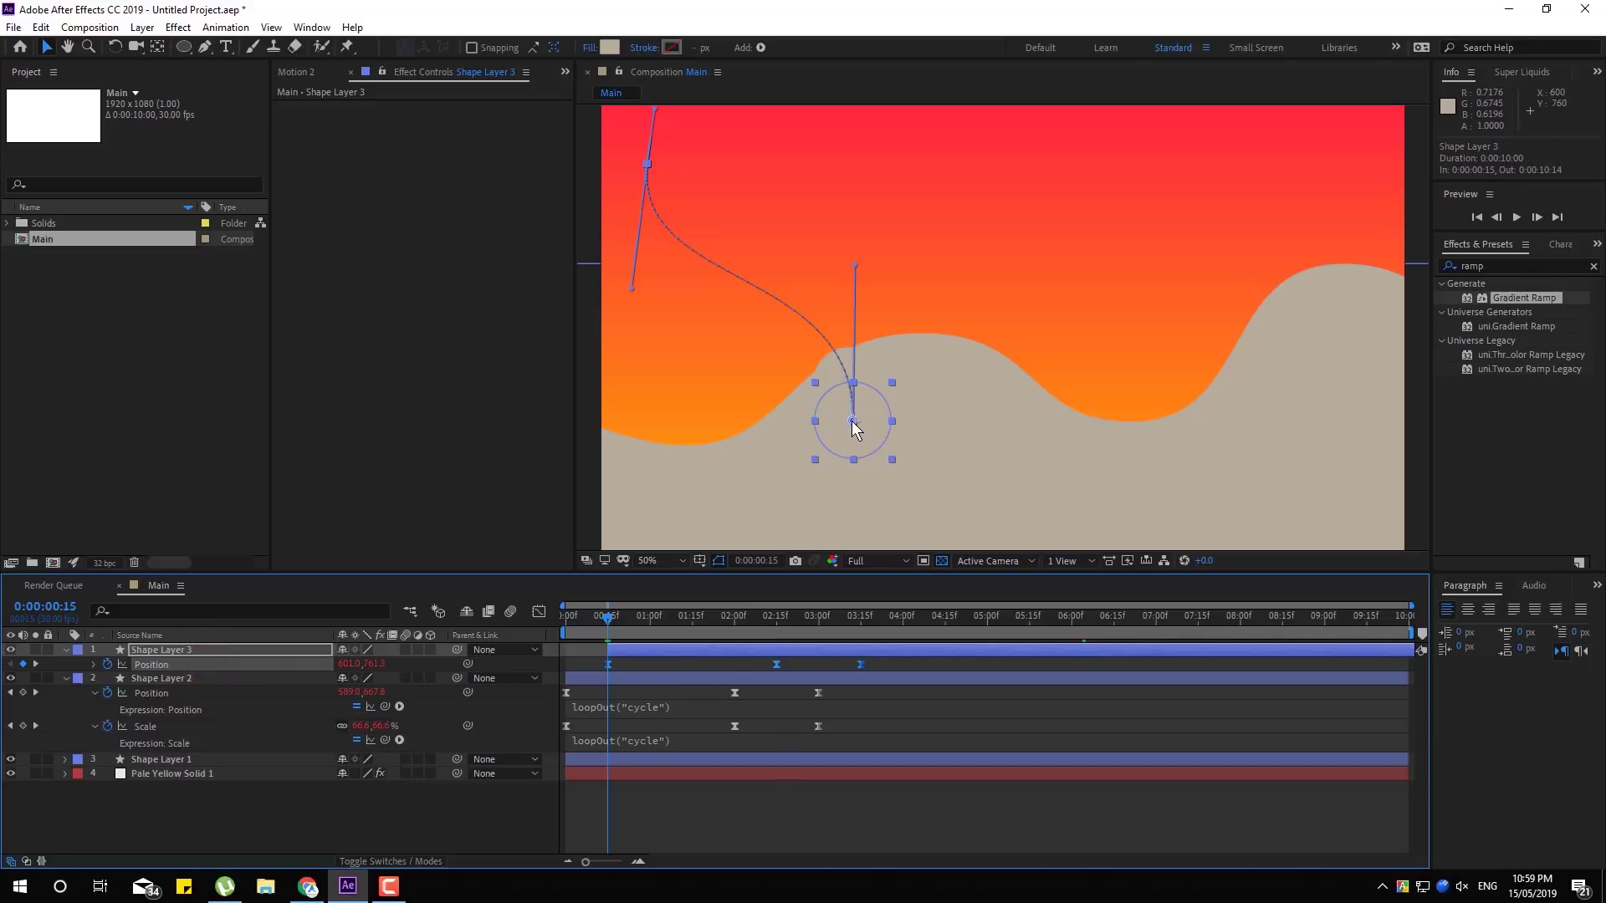
pyautogui.click(858, 430)
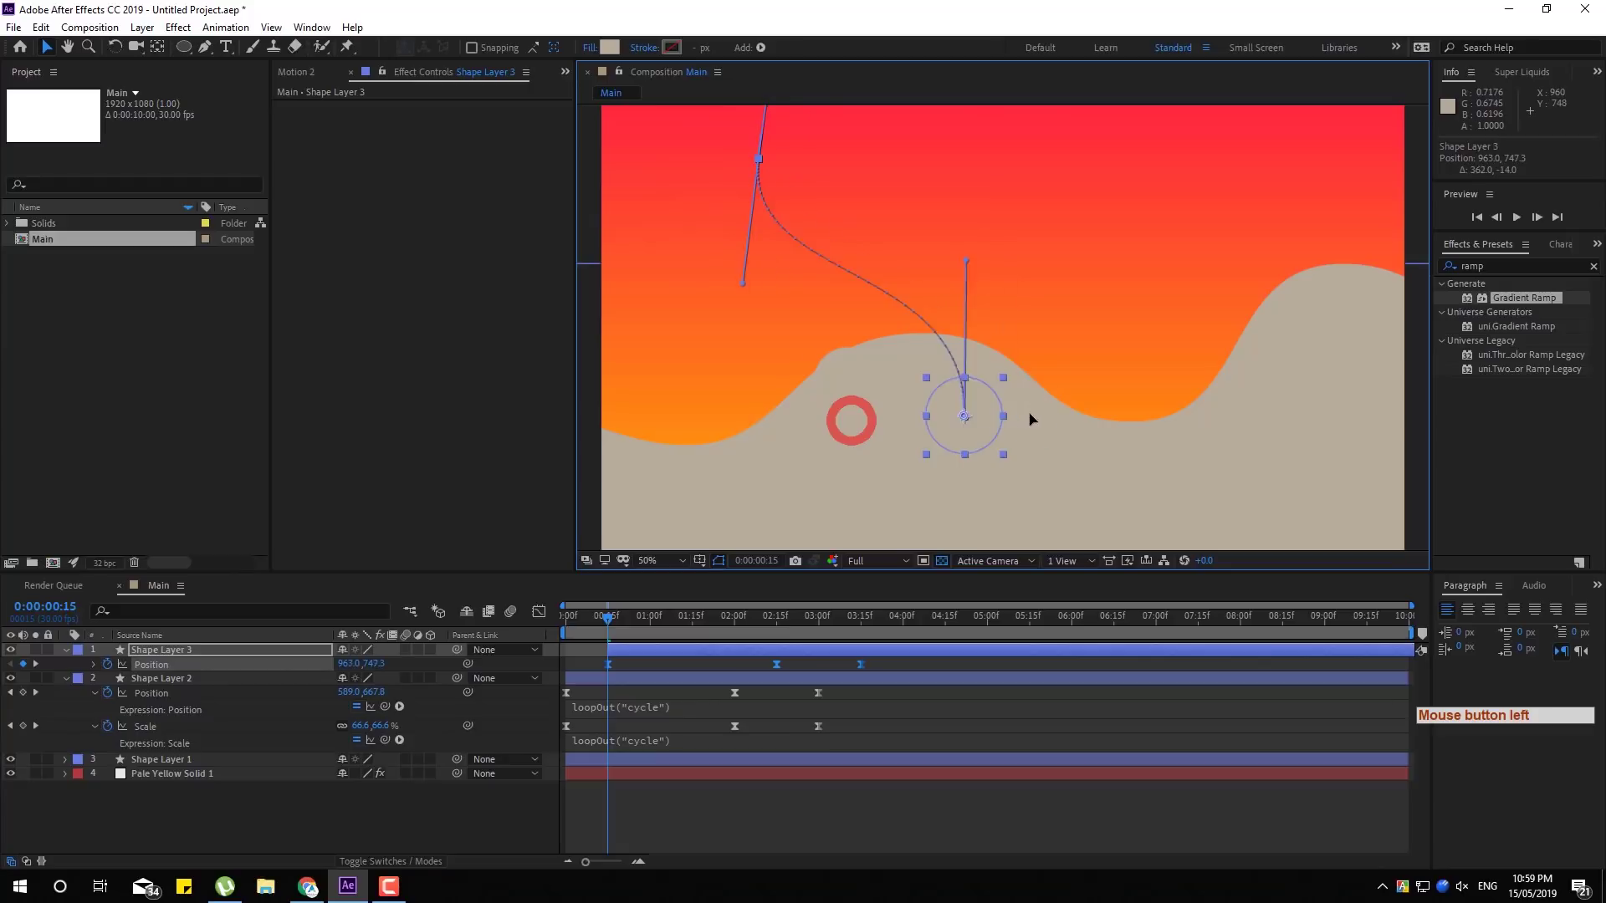
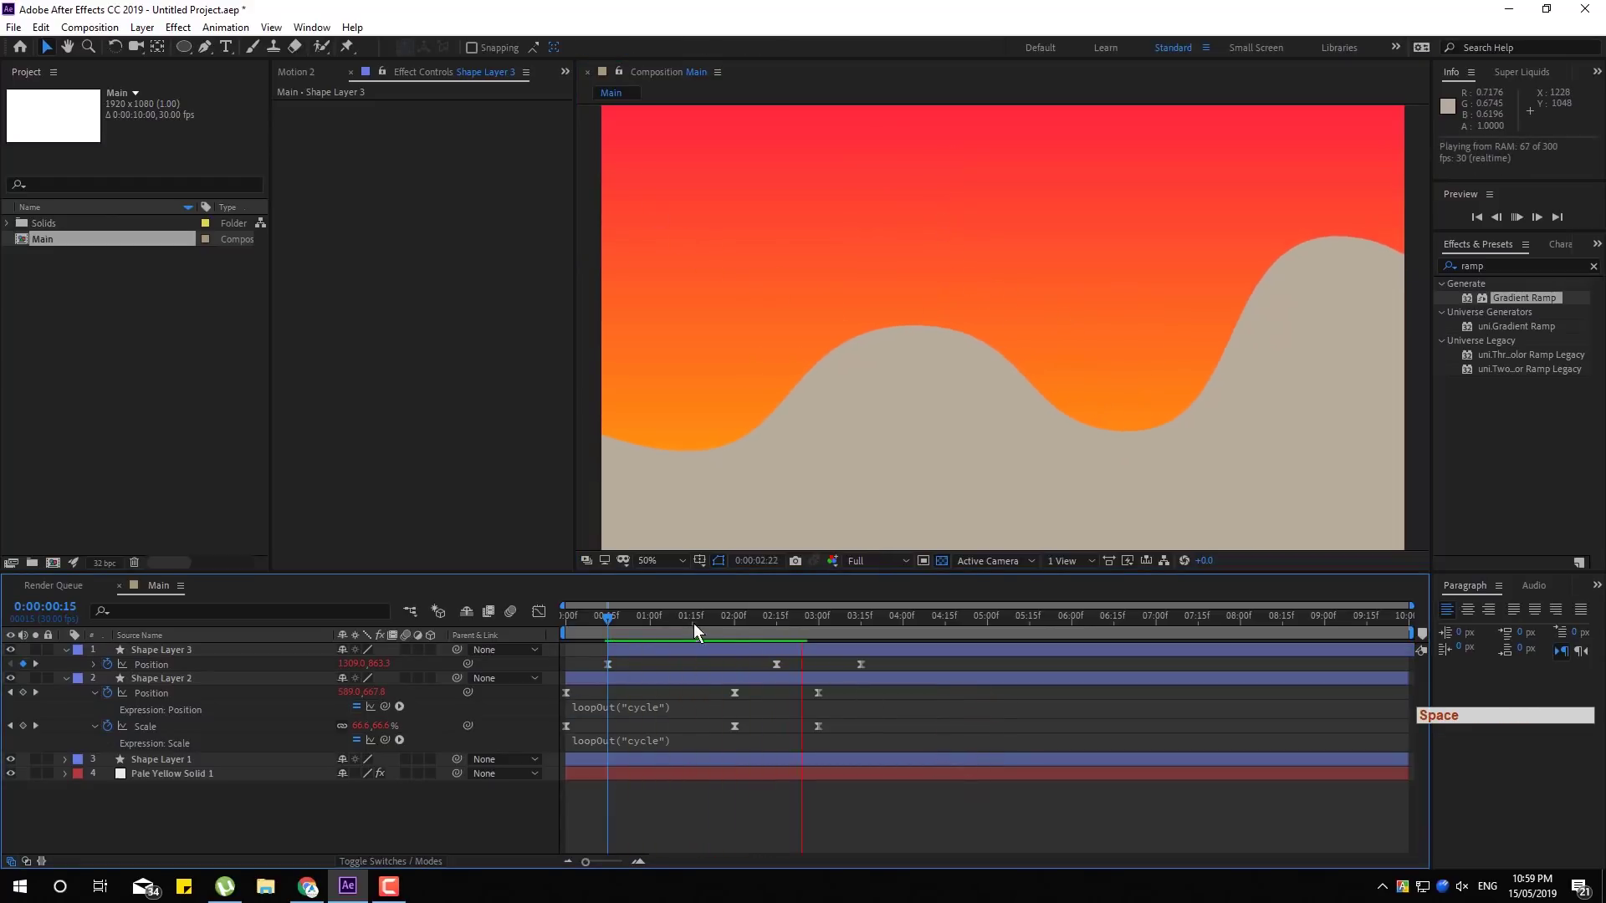
pyautogui.click(622, 626)
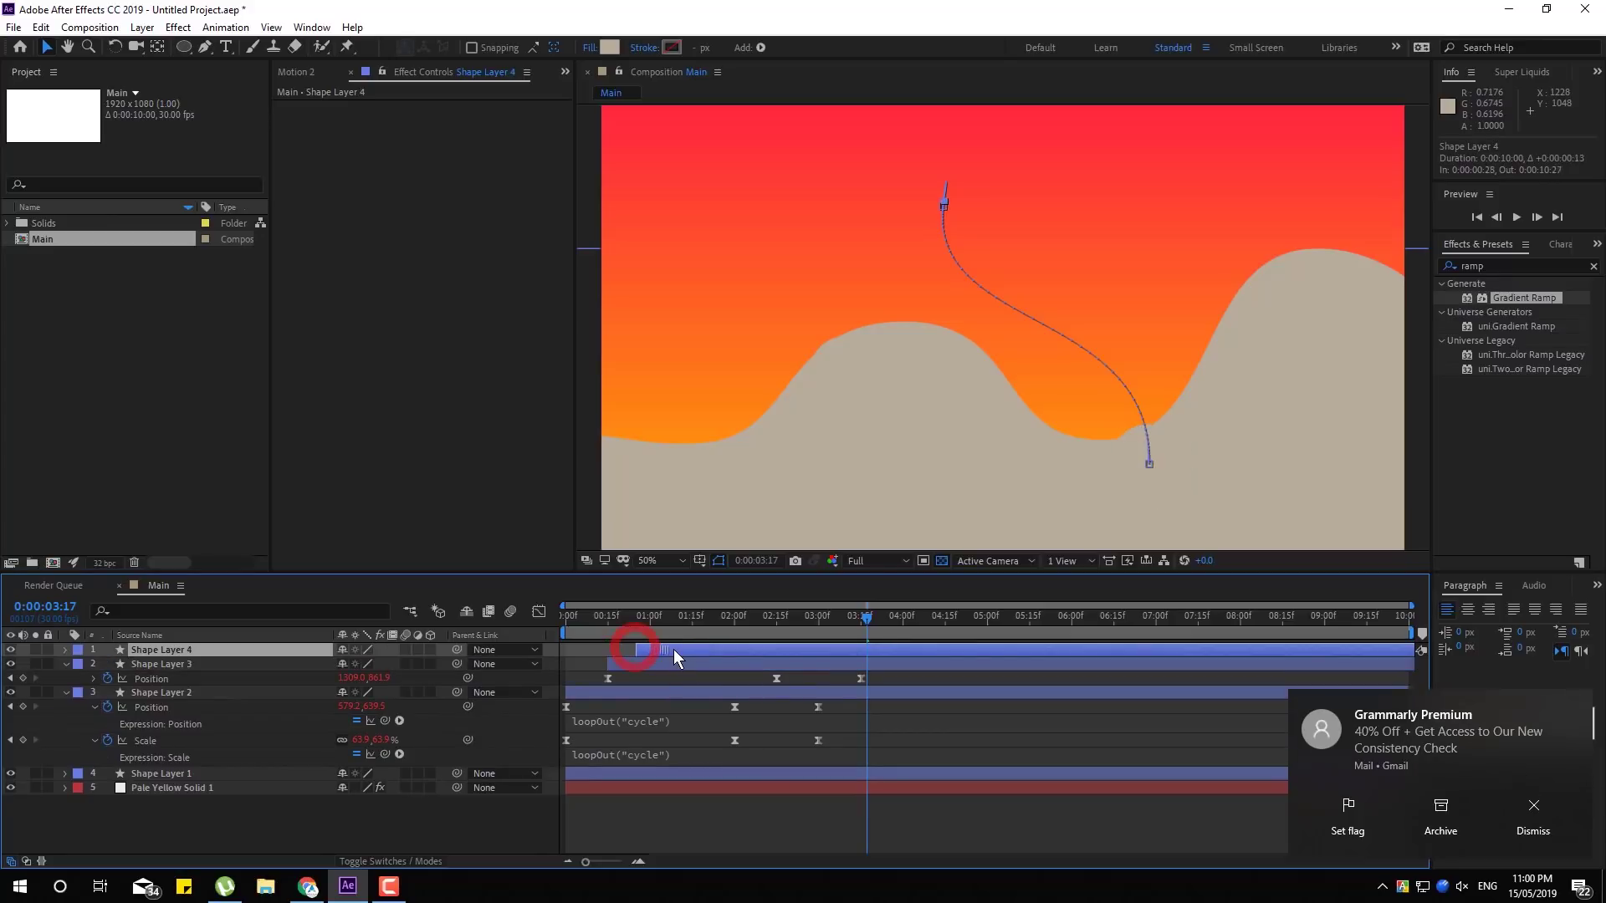
# Duplicate a third ball, start it later, and move its path toward the right hill
pyautogui.press('ctrl+d')
pyautogui.click(679, 655)
pyautogui.press('p')
pyautogui.press('p')
pyautogui.click(786, 632)
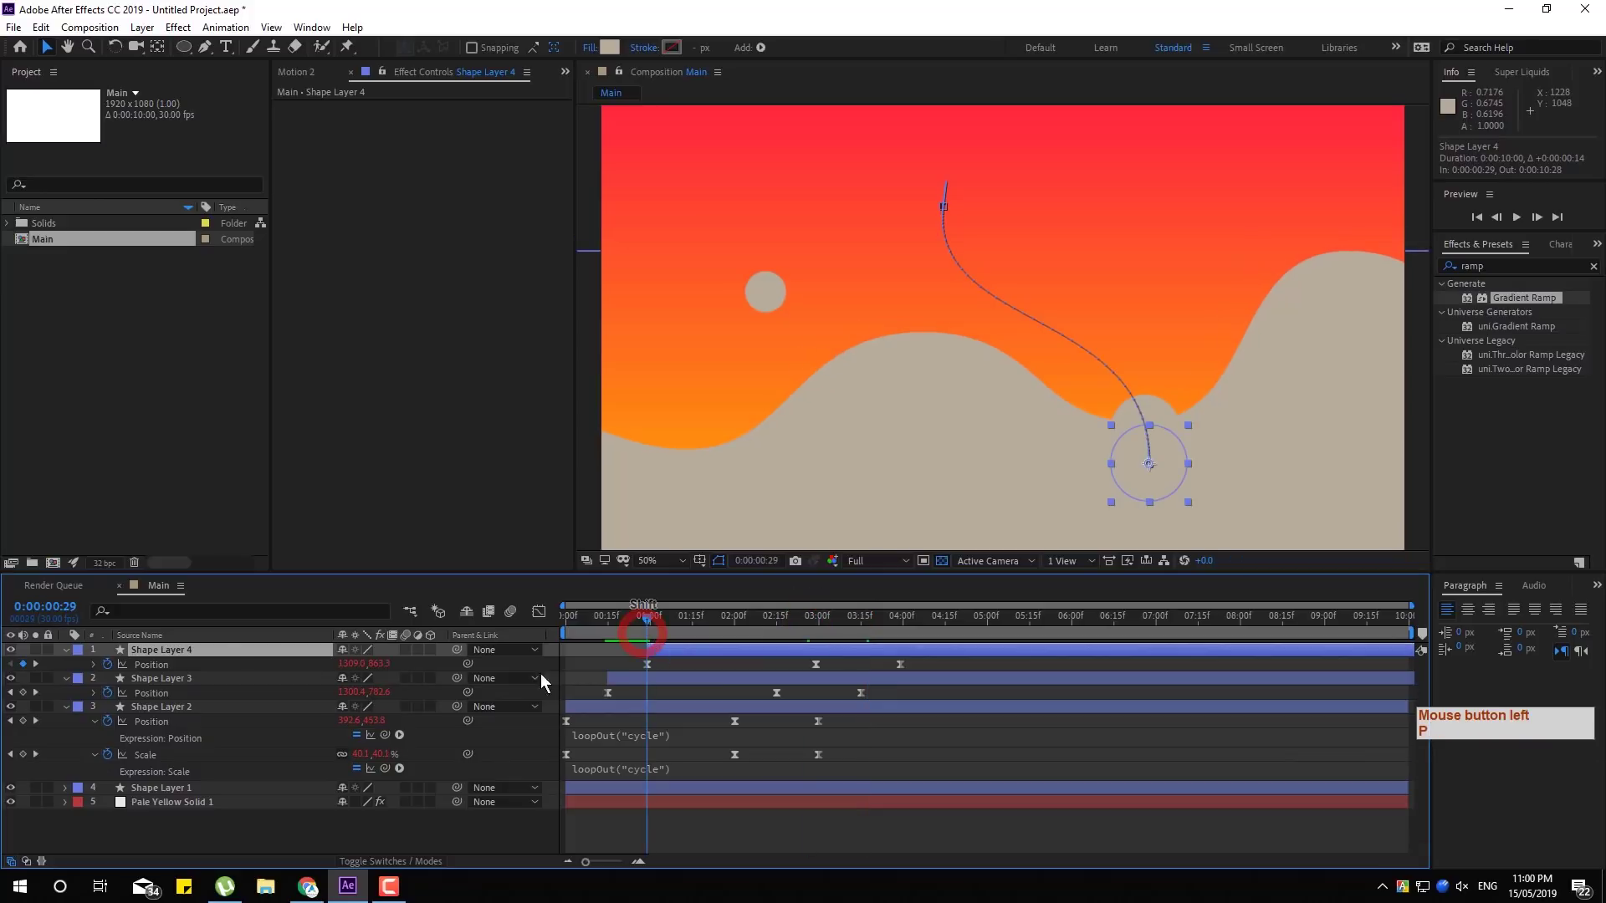
pyautogui.click(214, 676)
pyautogui.click(1175, 453)
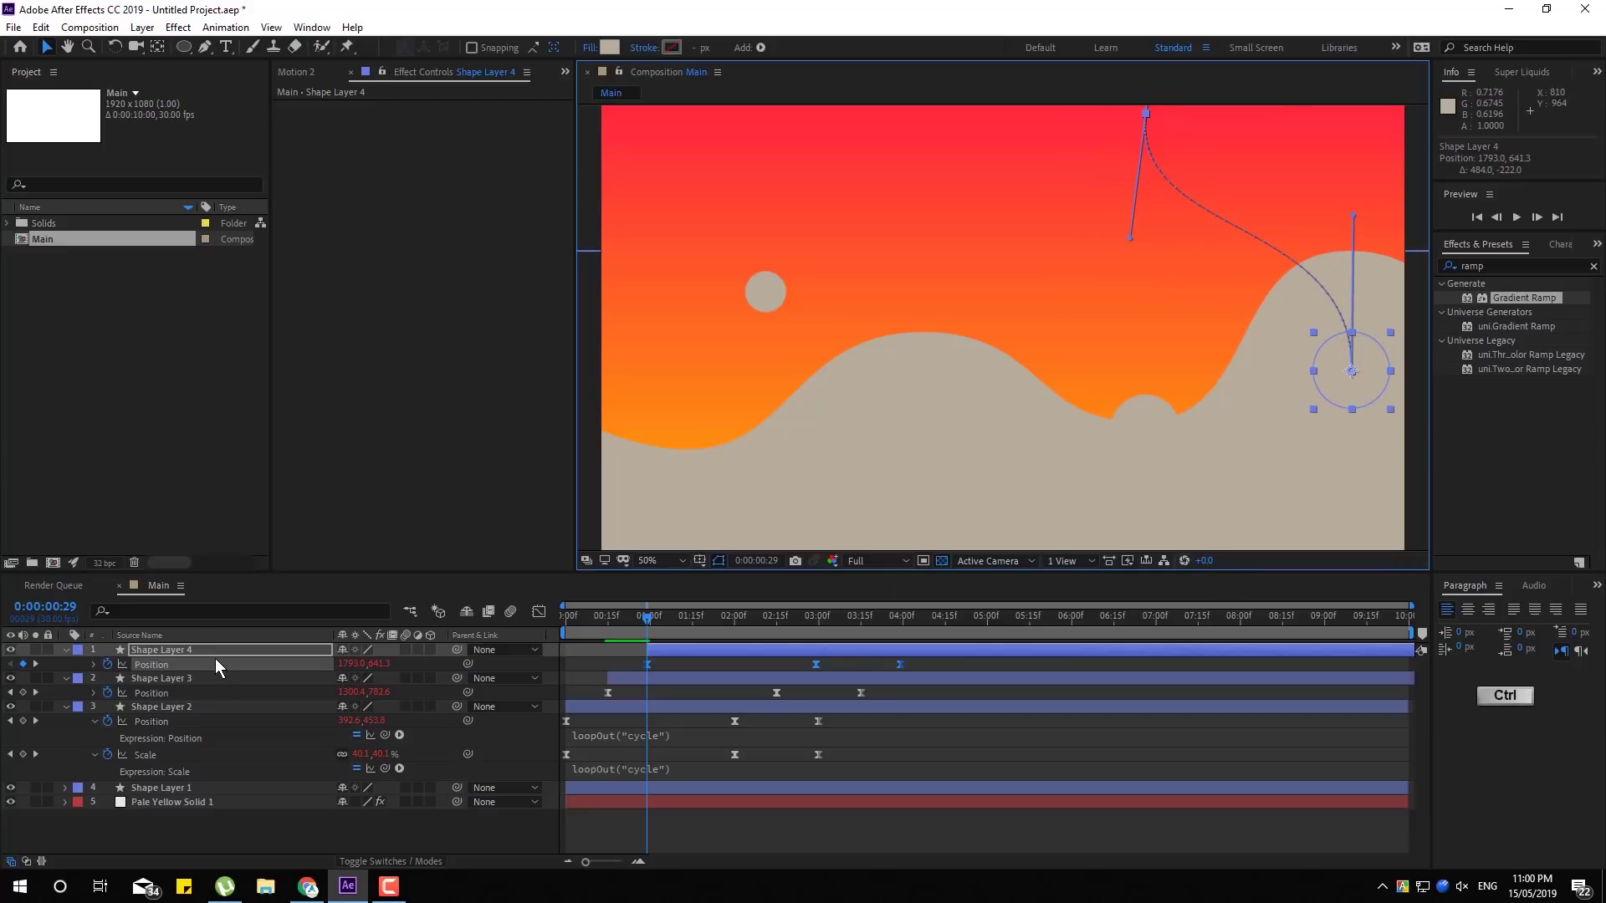
pyautogui.click(175, 708)
# Duplicate a fourth ball starting near 1:14 and nudge its path slightly right onto the middle hill
pyautogui.press('ctrl+d')
pyautogui.click(175, 708)
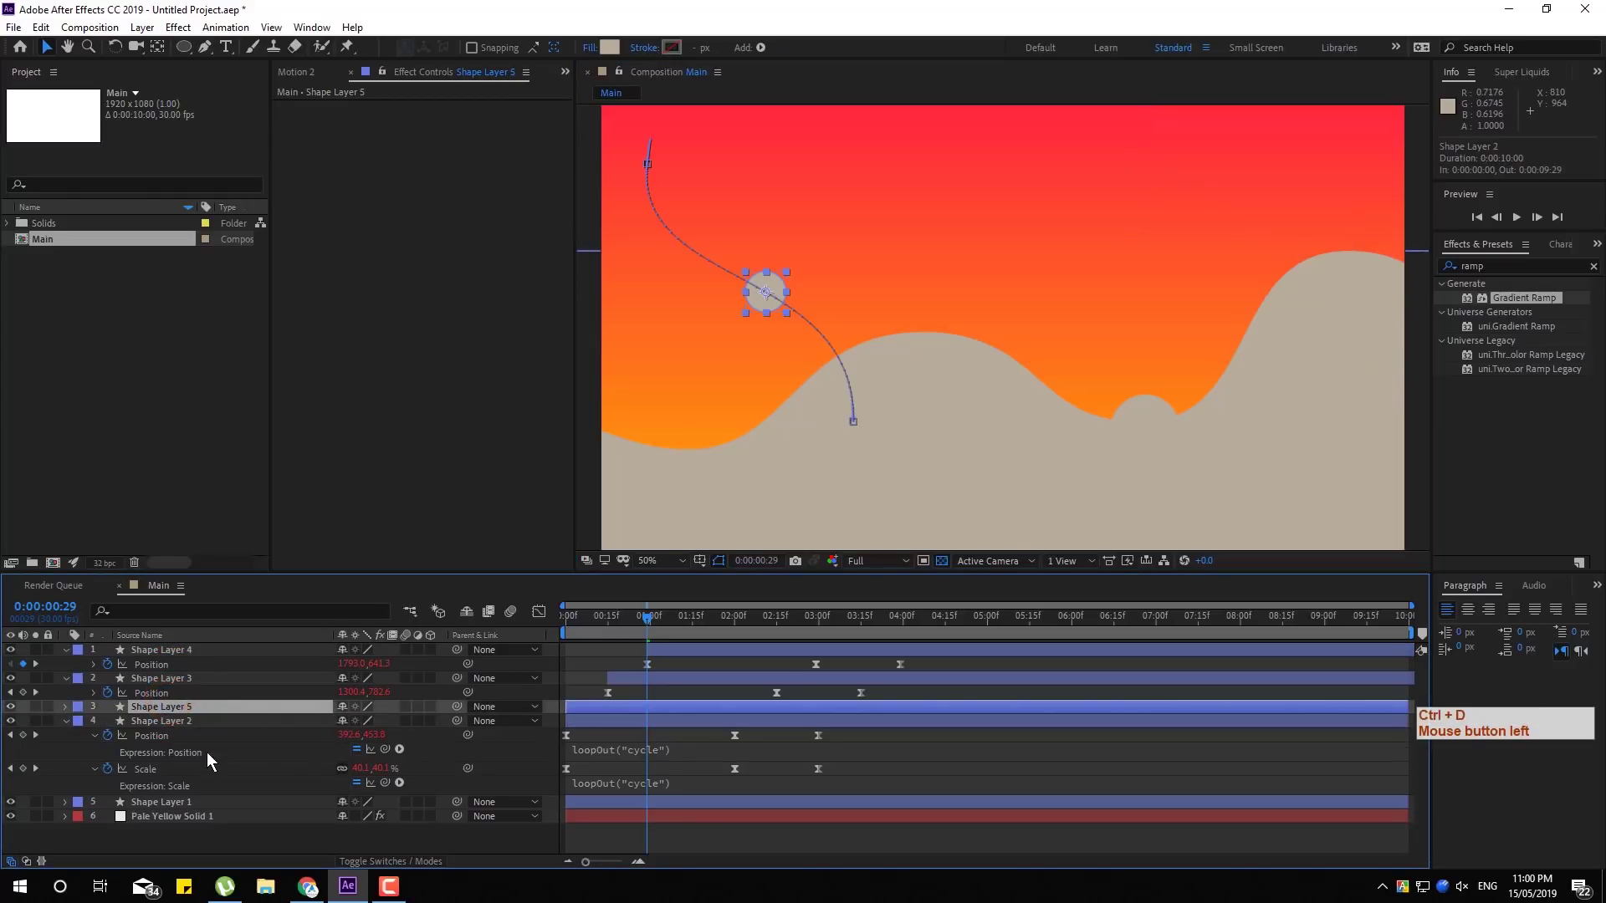
pyautogui.press('p')
pyautogui.click(628, 717)
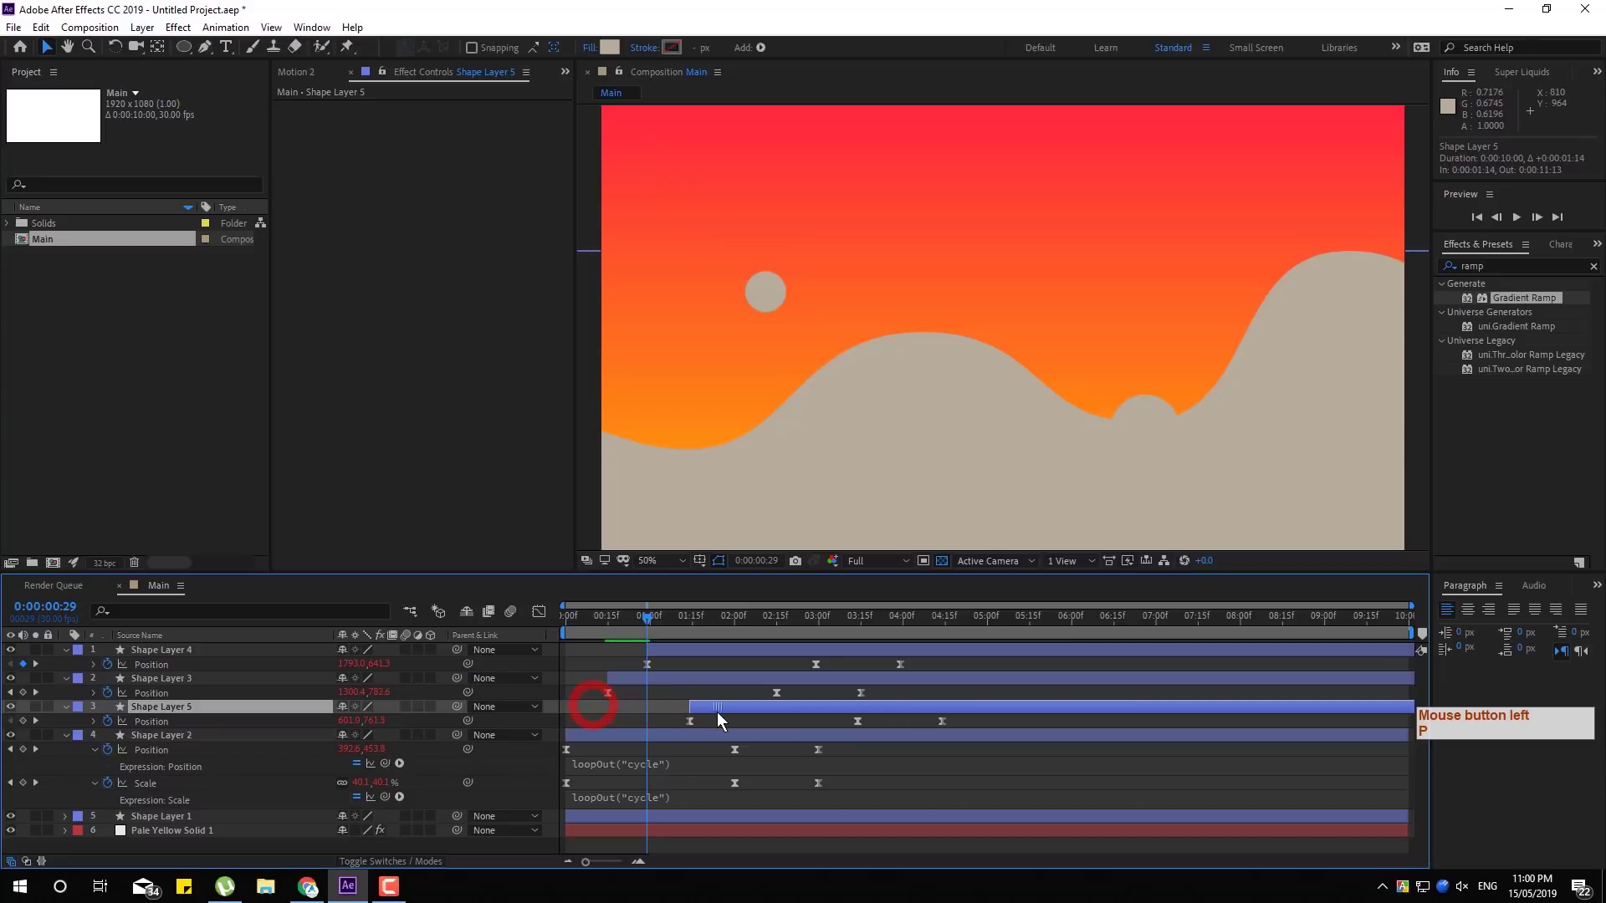
pyautogui.doubleClick(679, 623)
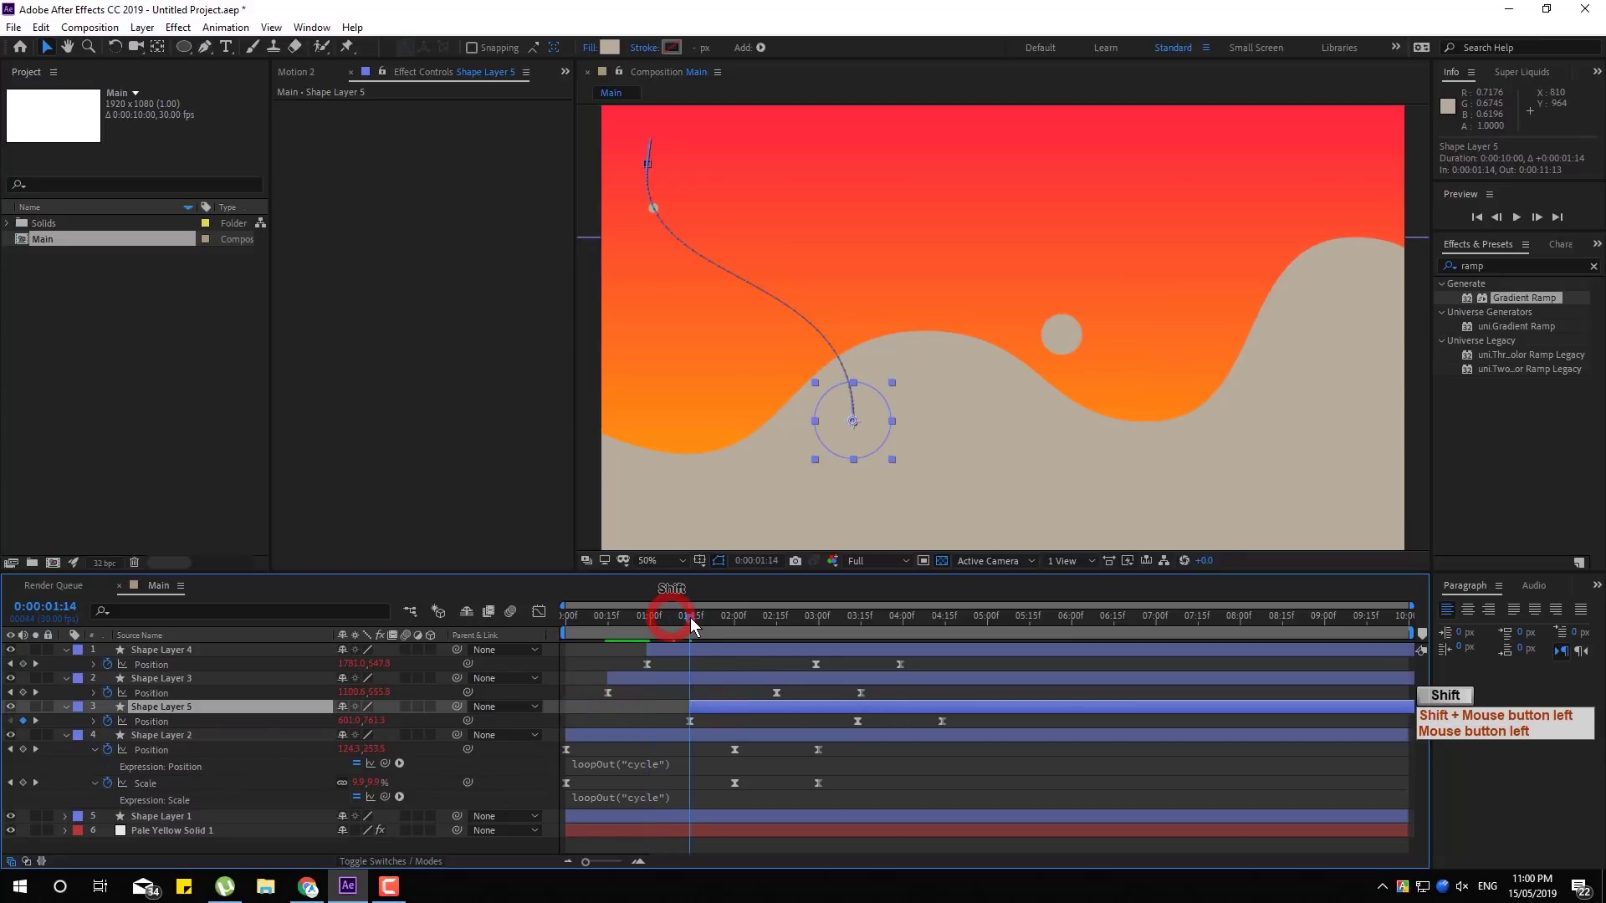
pyautogui.click(280, 736)
pyautogui.click(864, 422)
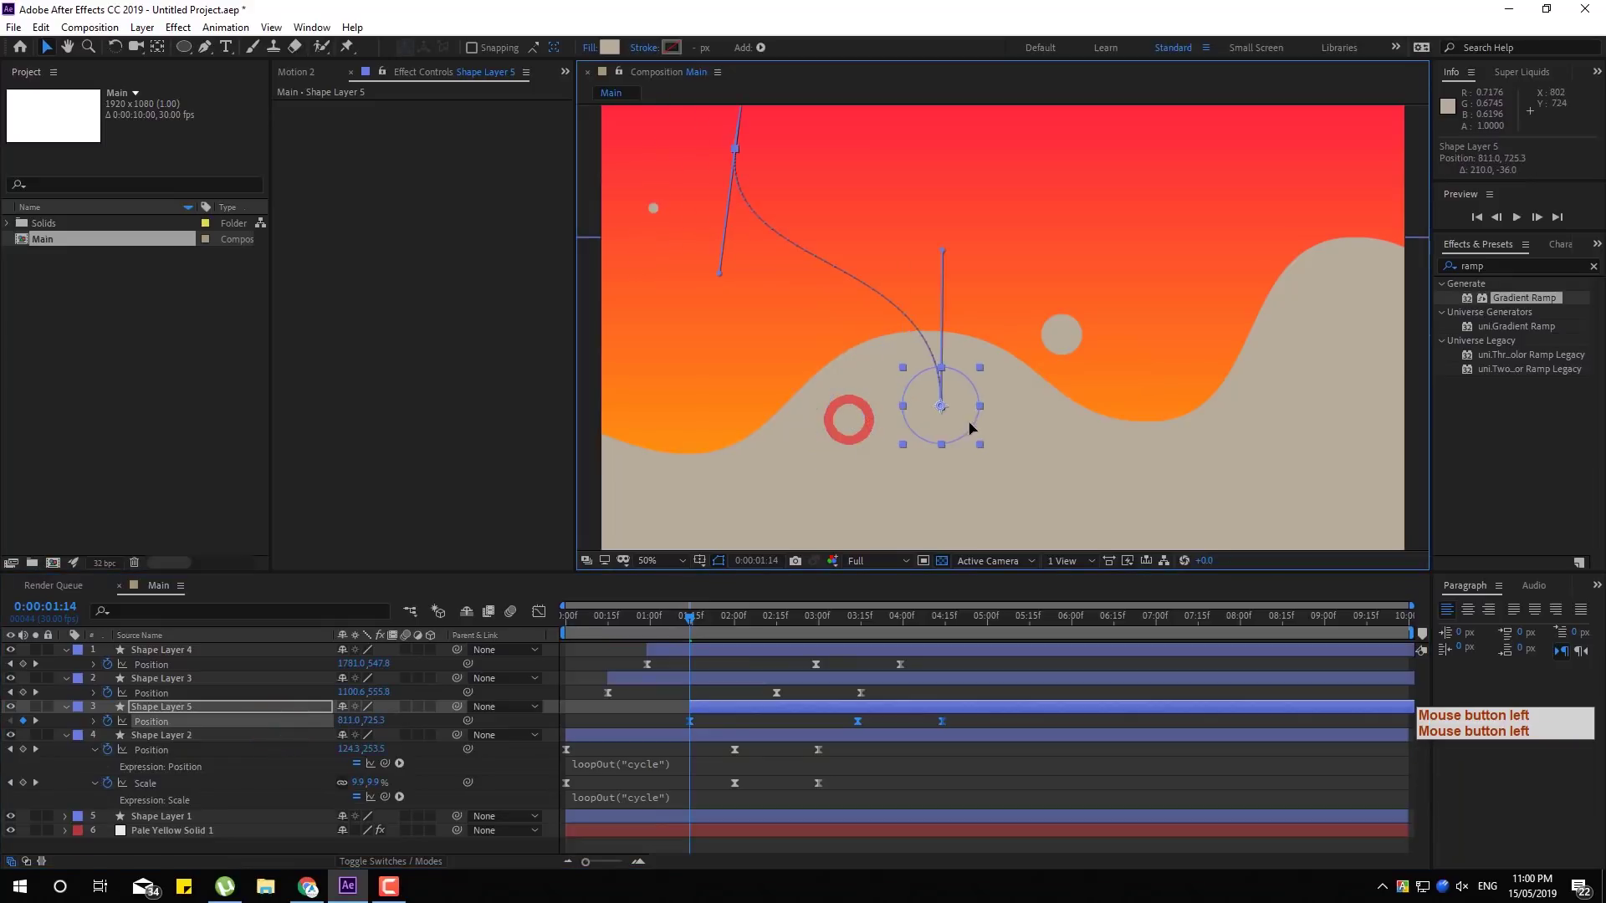
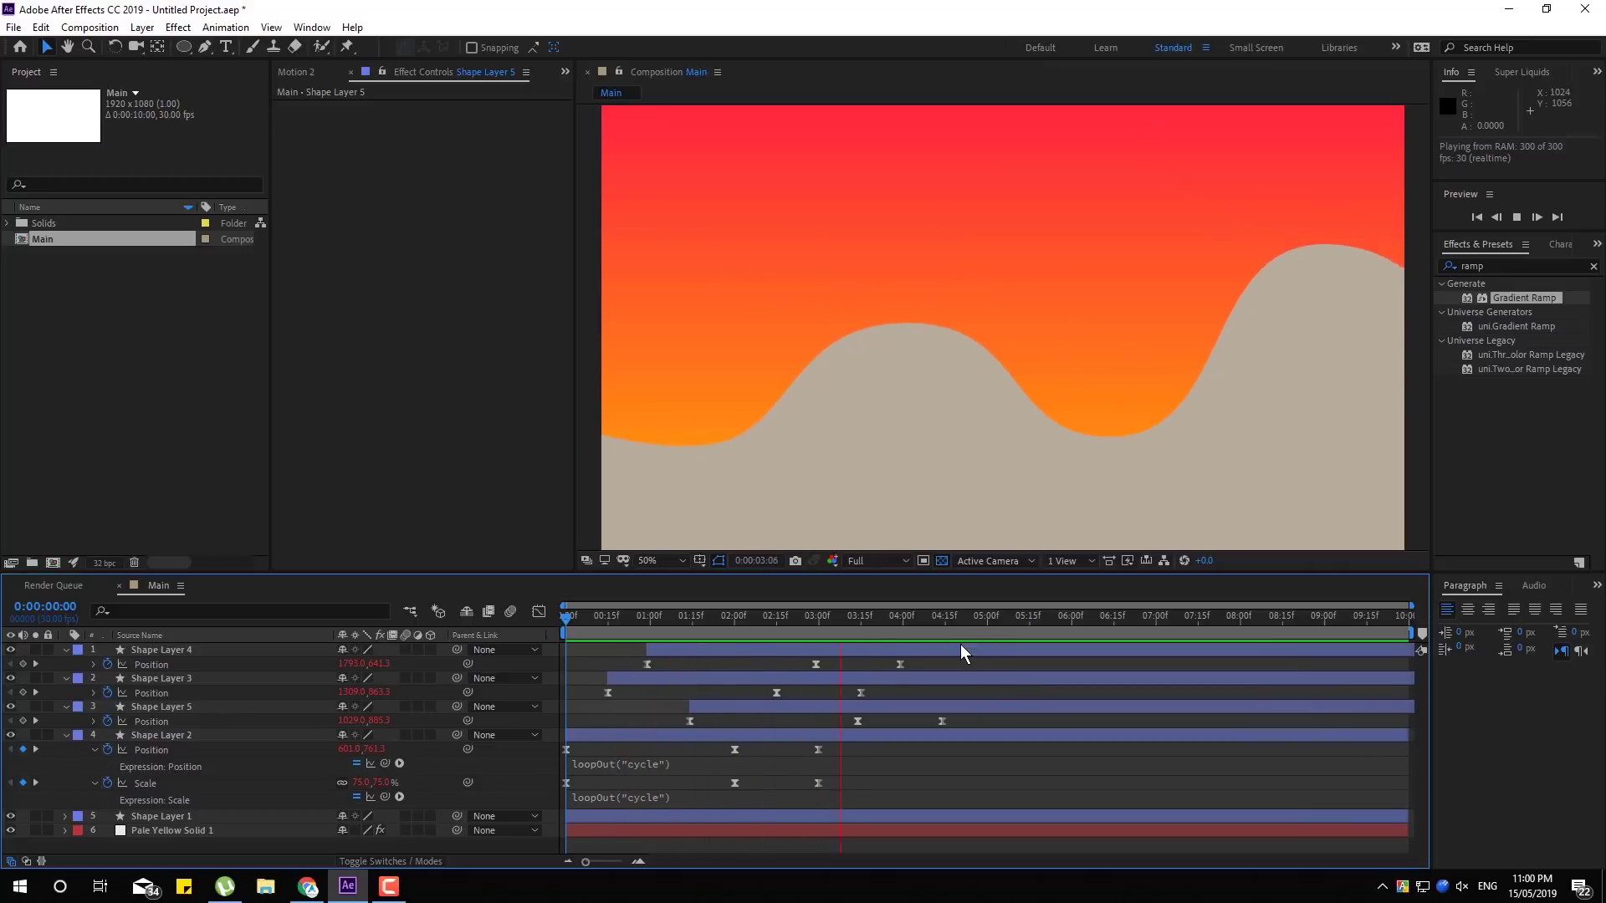
# Select Shape Layers 1–5 and pre-compose them into Pre-comp 1, moving all attributes
pyautogui.press('ctrl+a')
pyautogui.press('ctrl+a')
pyautogui.click(70, 659)
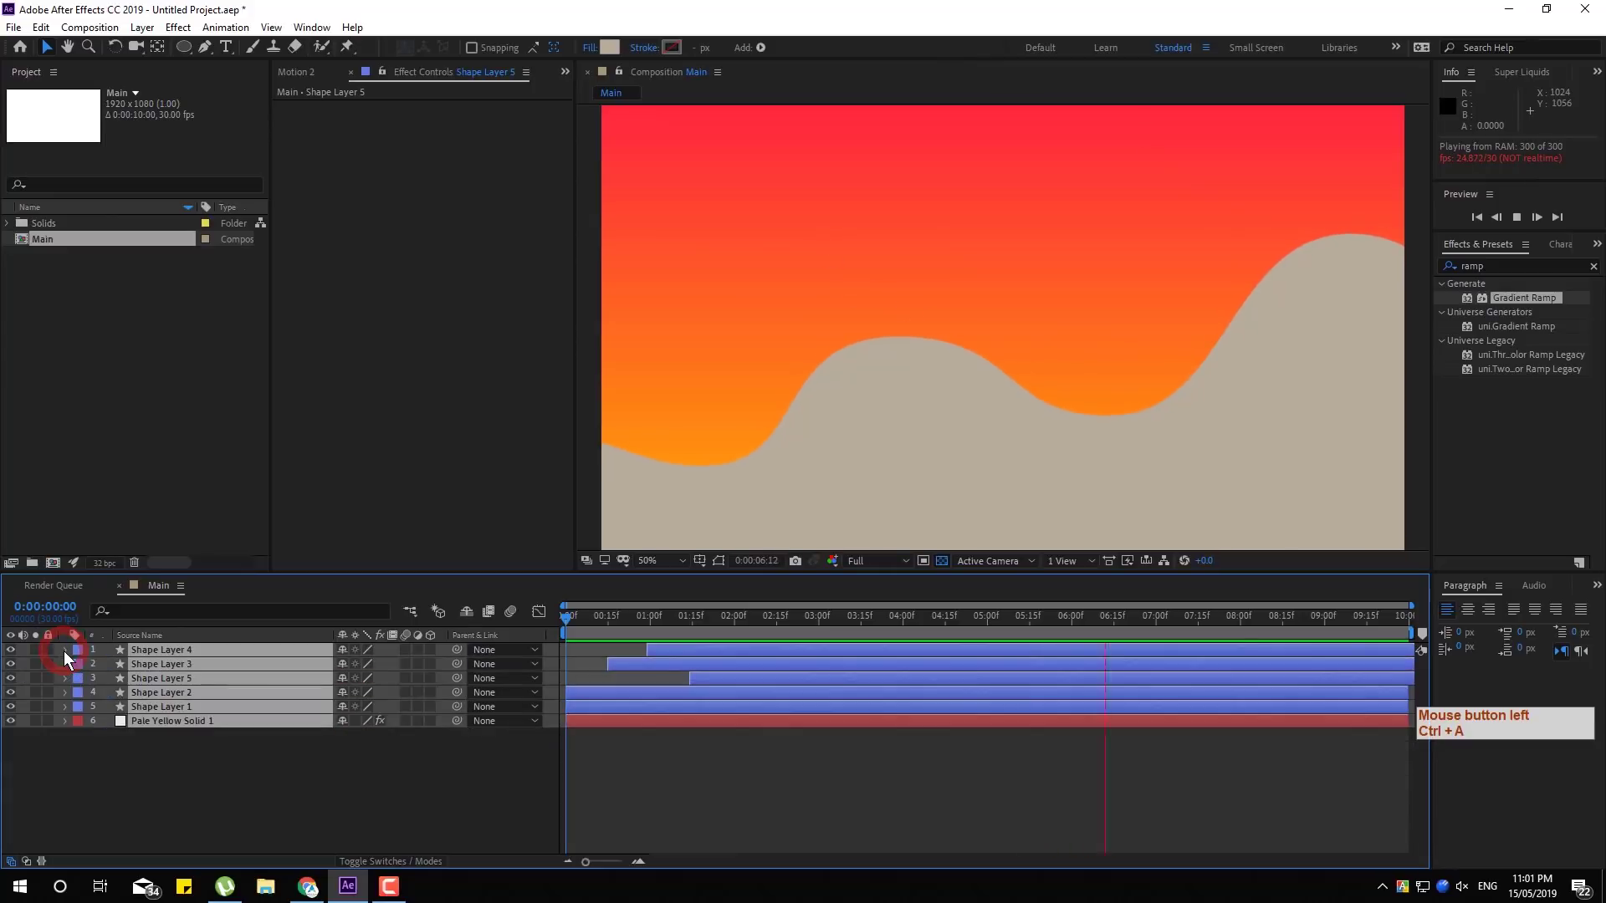
pyautogui.click(163, 766)
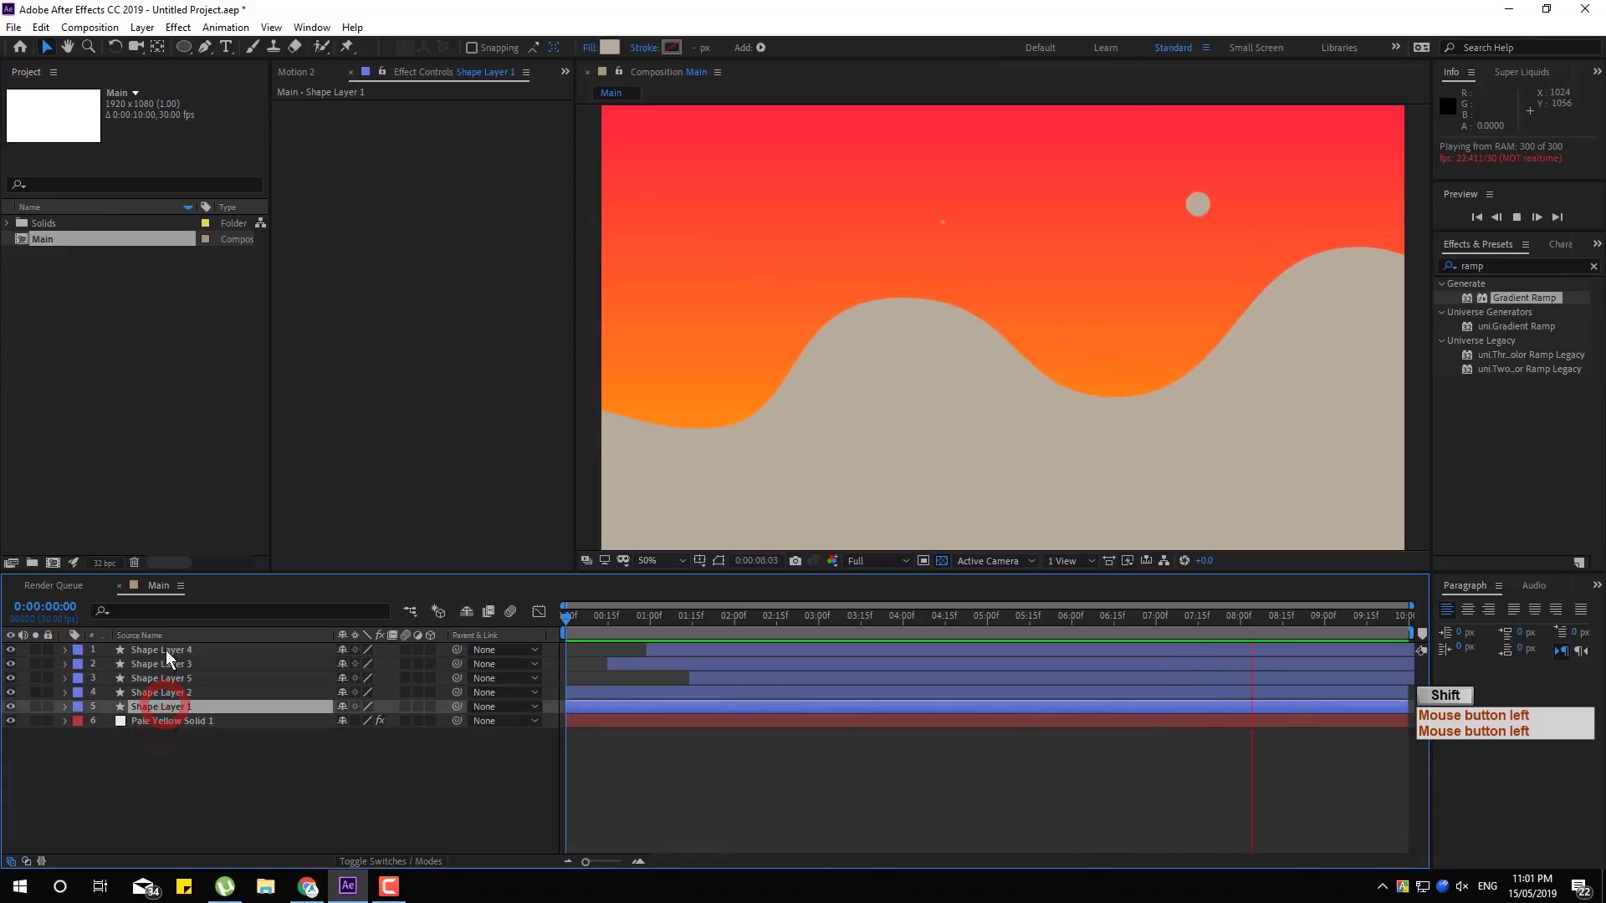
pyautogui.click(173, 655)
pyautogui.press('ctrl+shift+c')
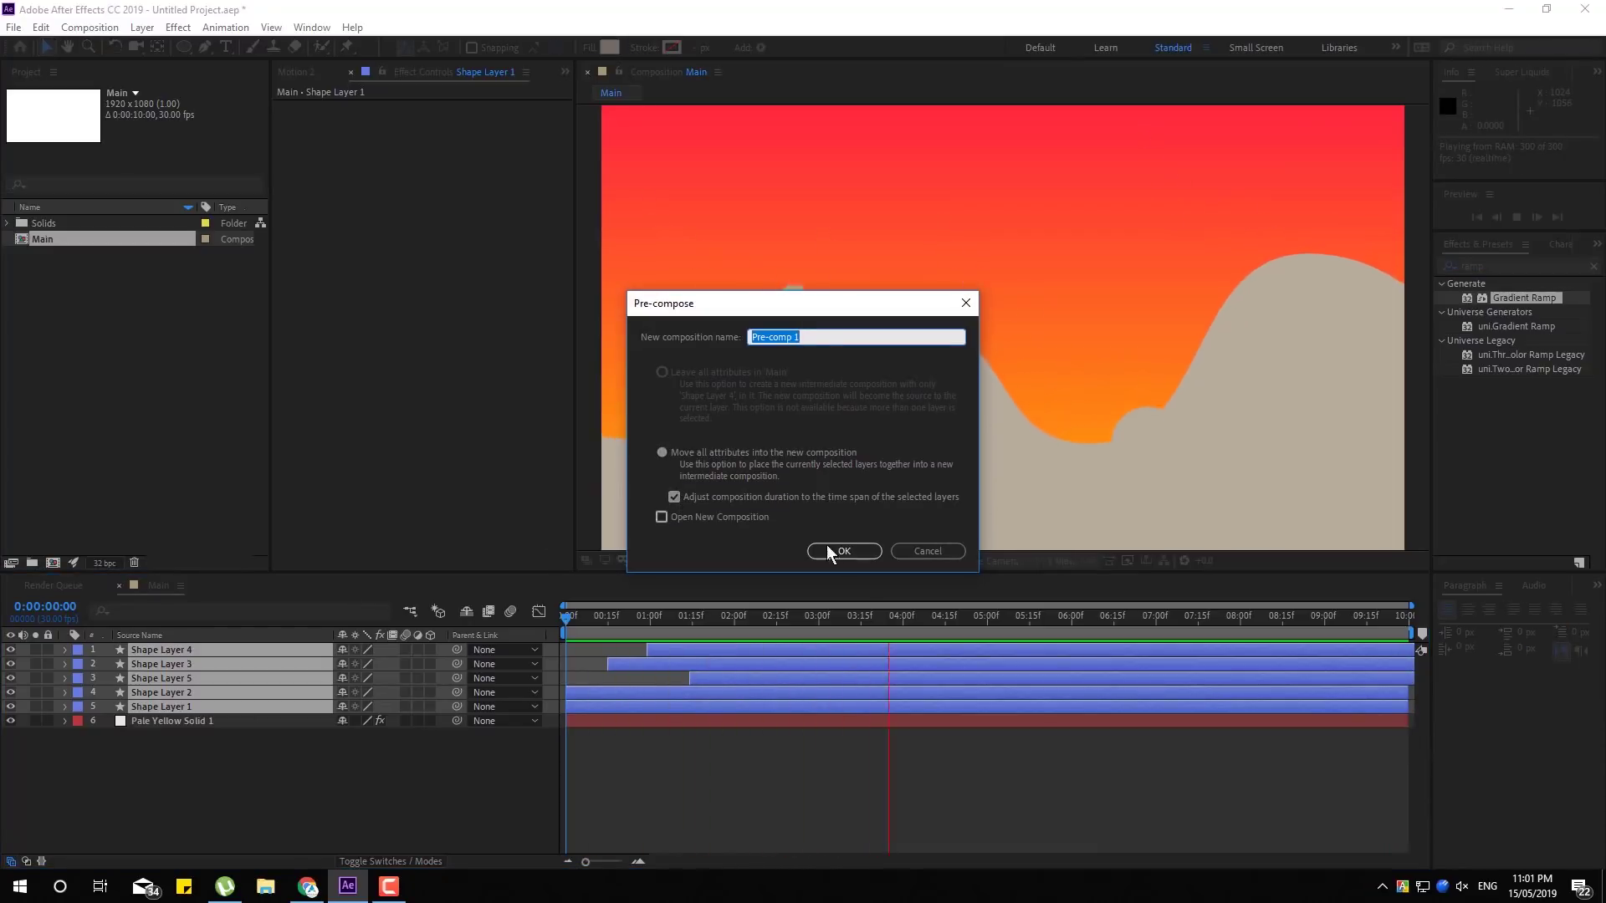
pyautogui.click(848, 558)
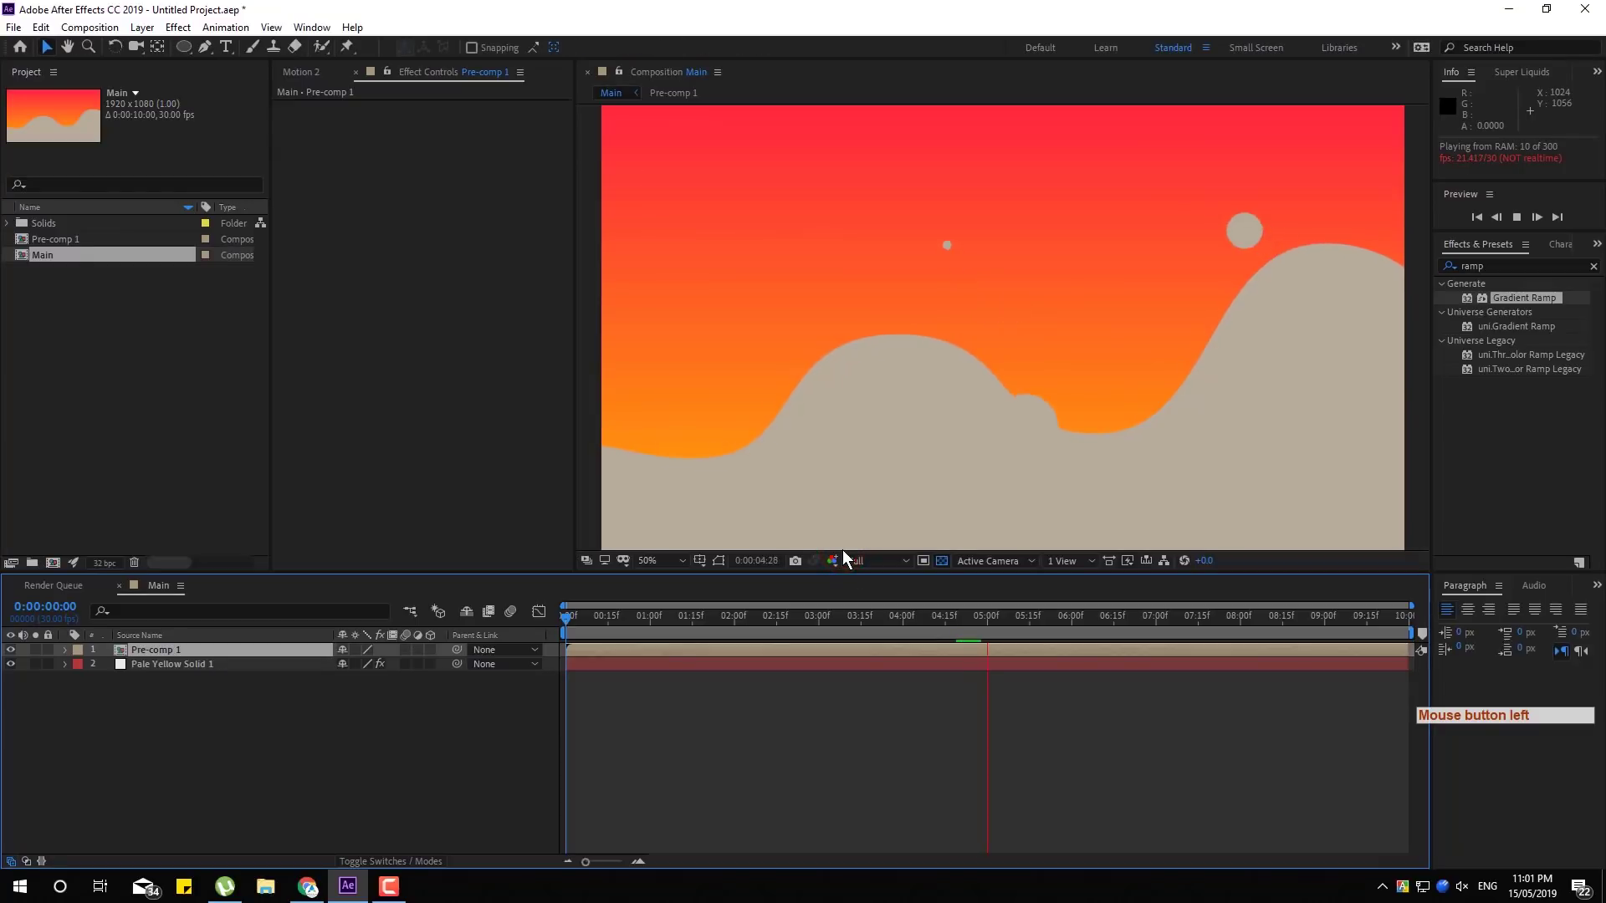
# Apply a Gradient Ramp effect to the Pre-comp 1 hills layer
pyautogui.click(933, 636)
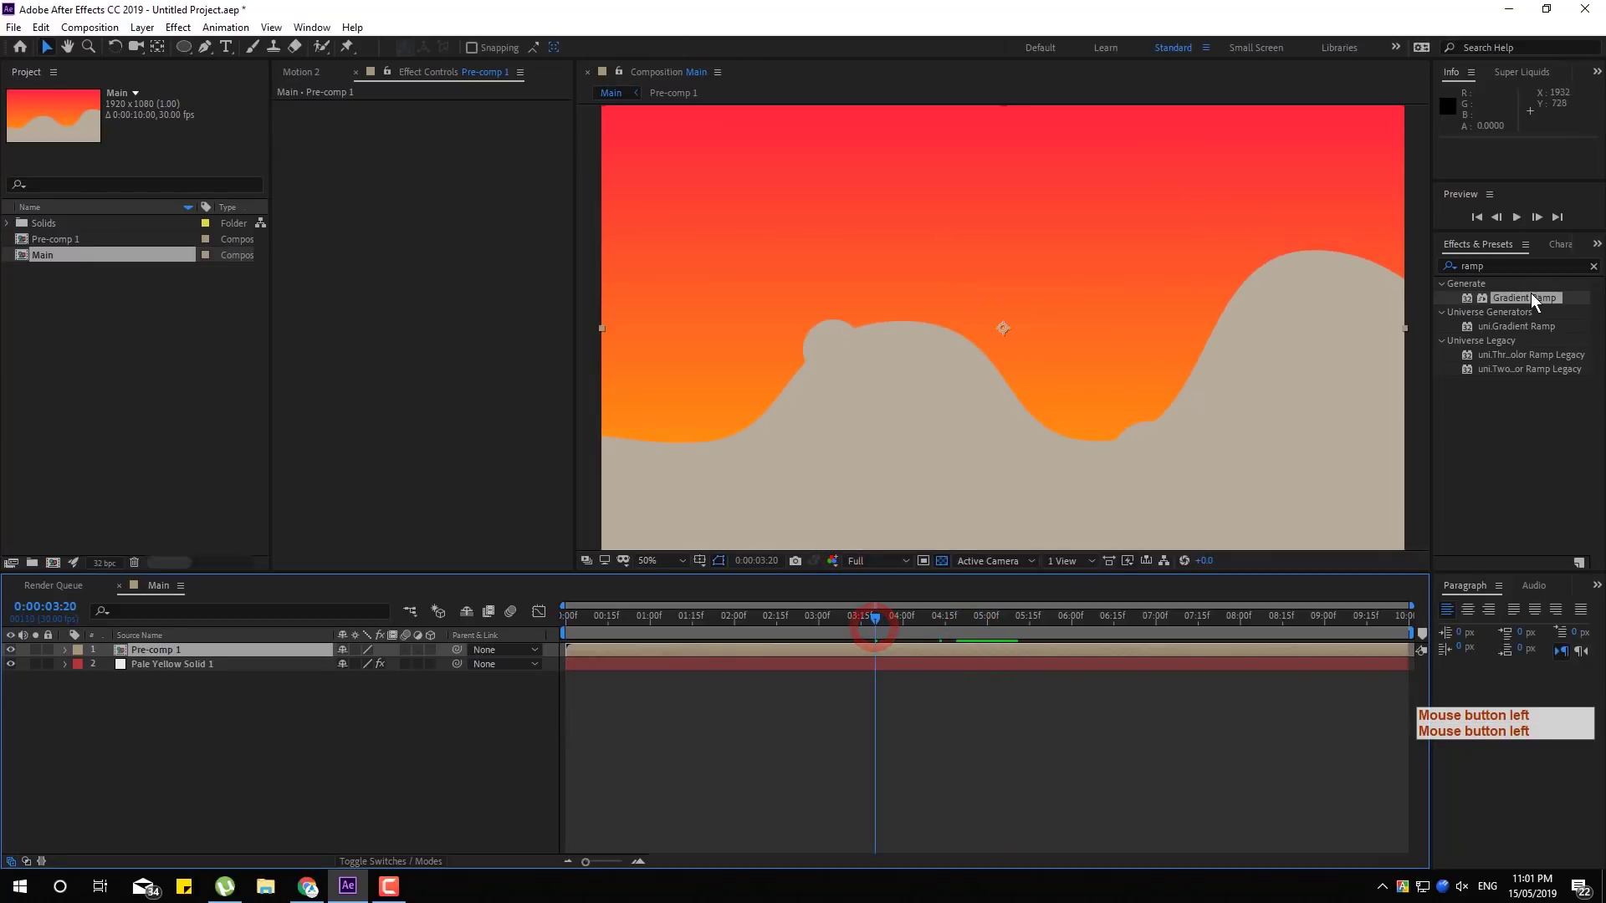
pyautogui.click(1534, 304)
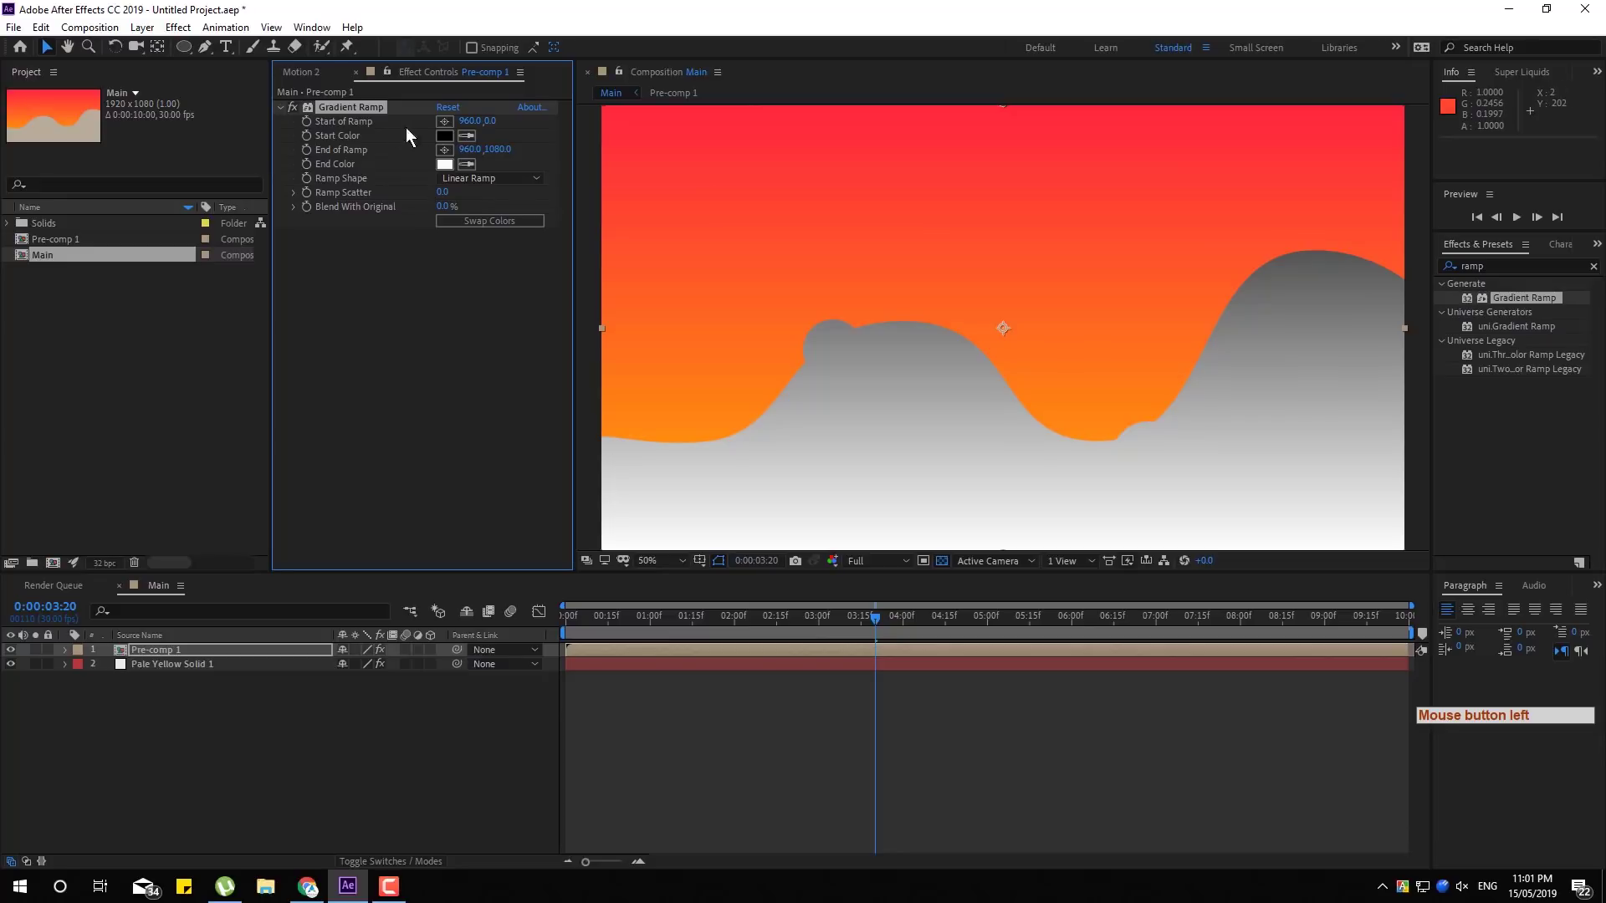
pyautogui.click(240, 670)
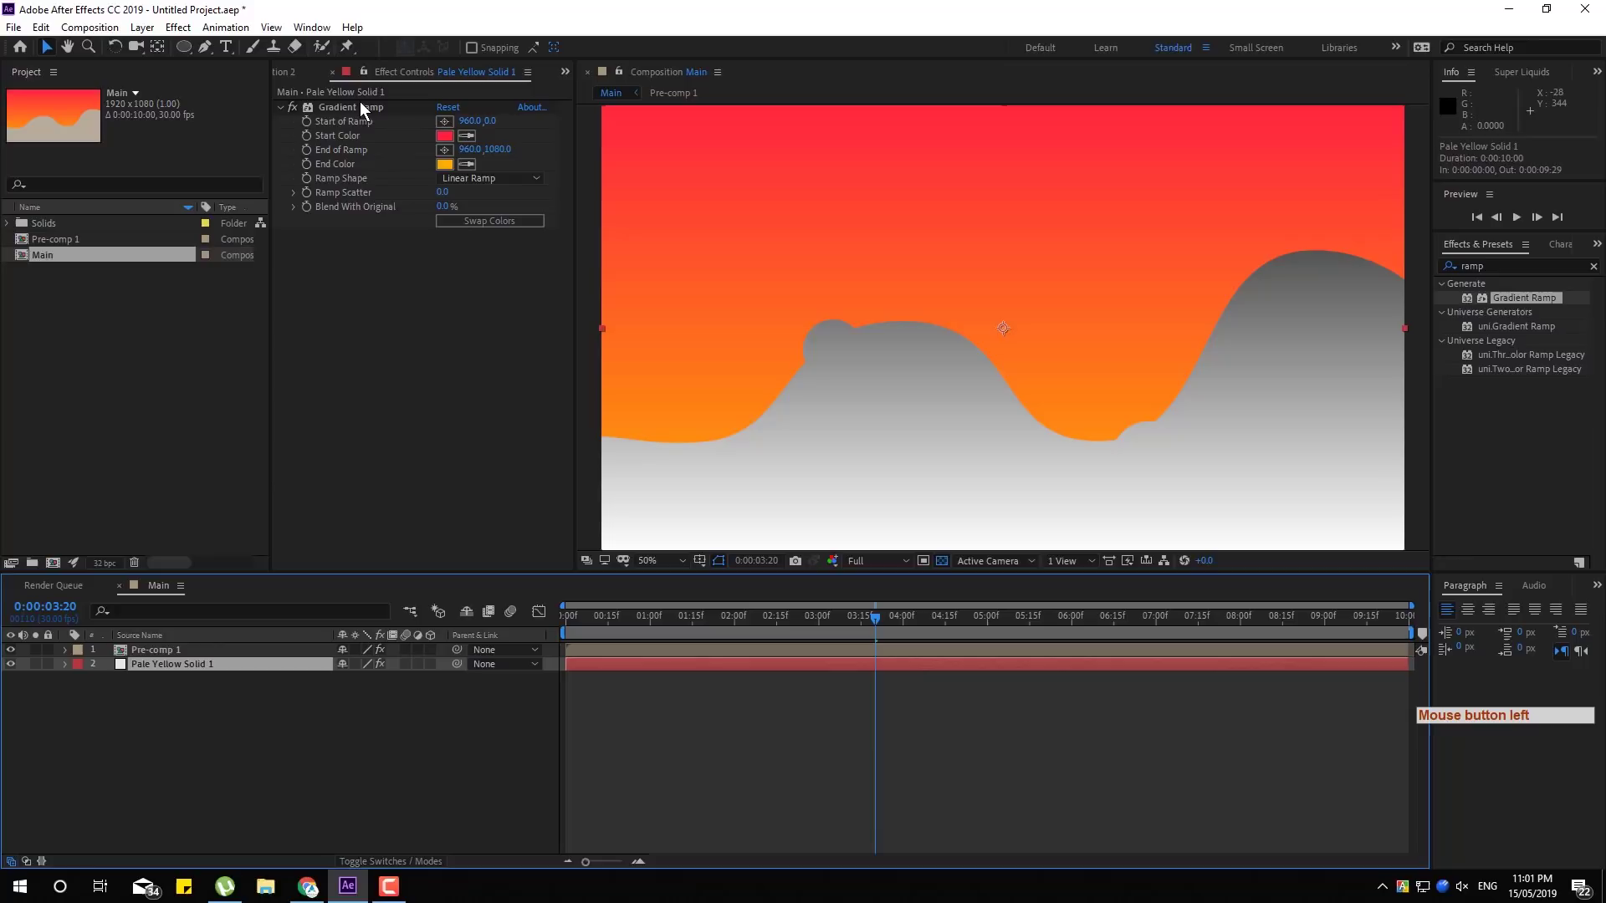
pyautogui.click(366, 116)
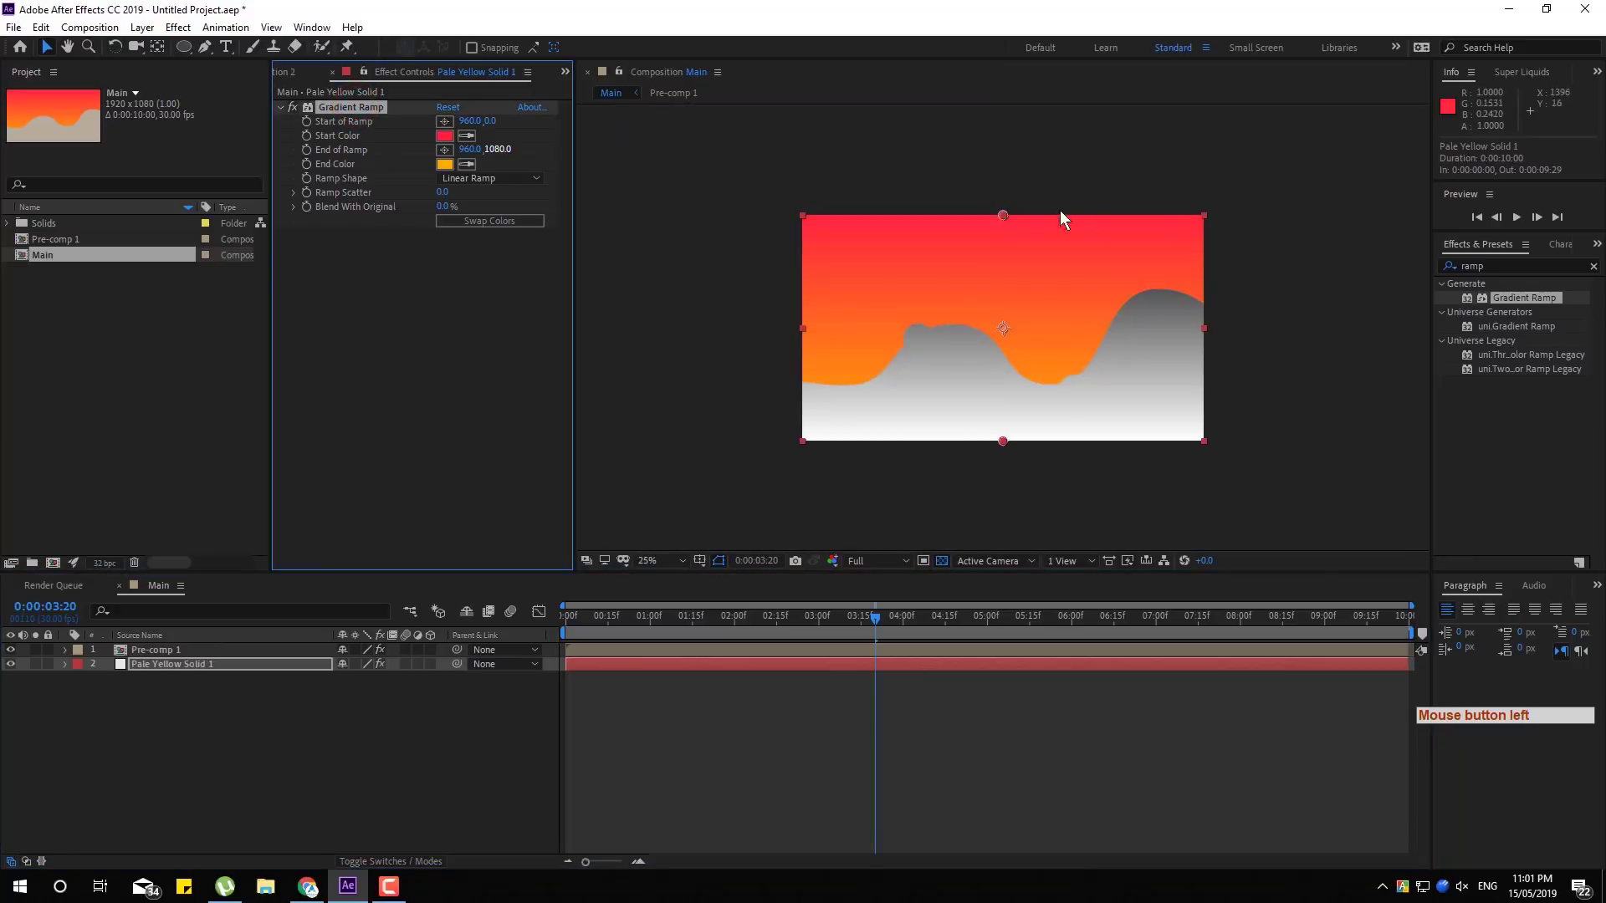
# Angle the background solid's red-orange ramp from bottom-left start to top-right end
pyautogui.click(1020, 220)
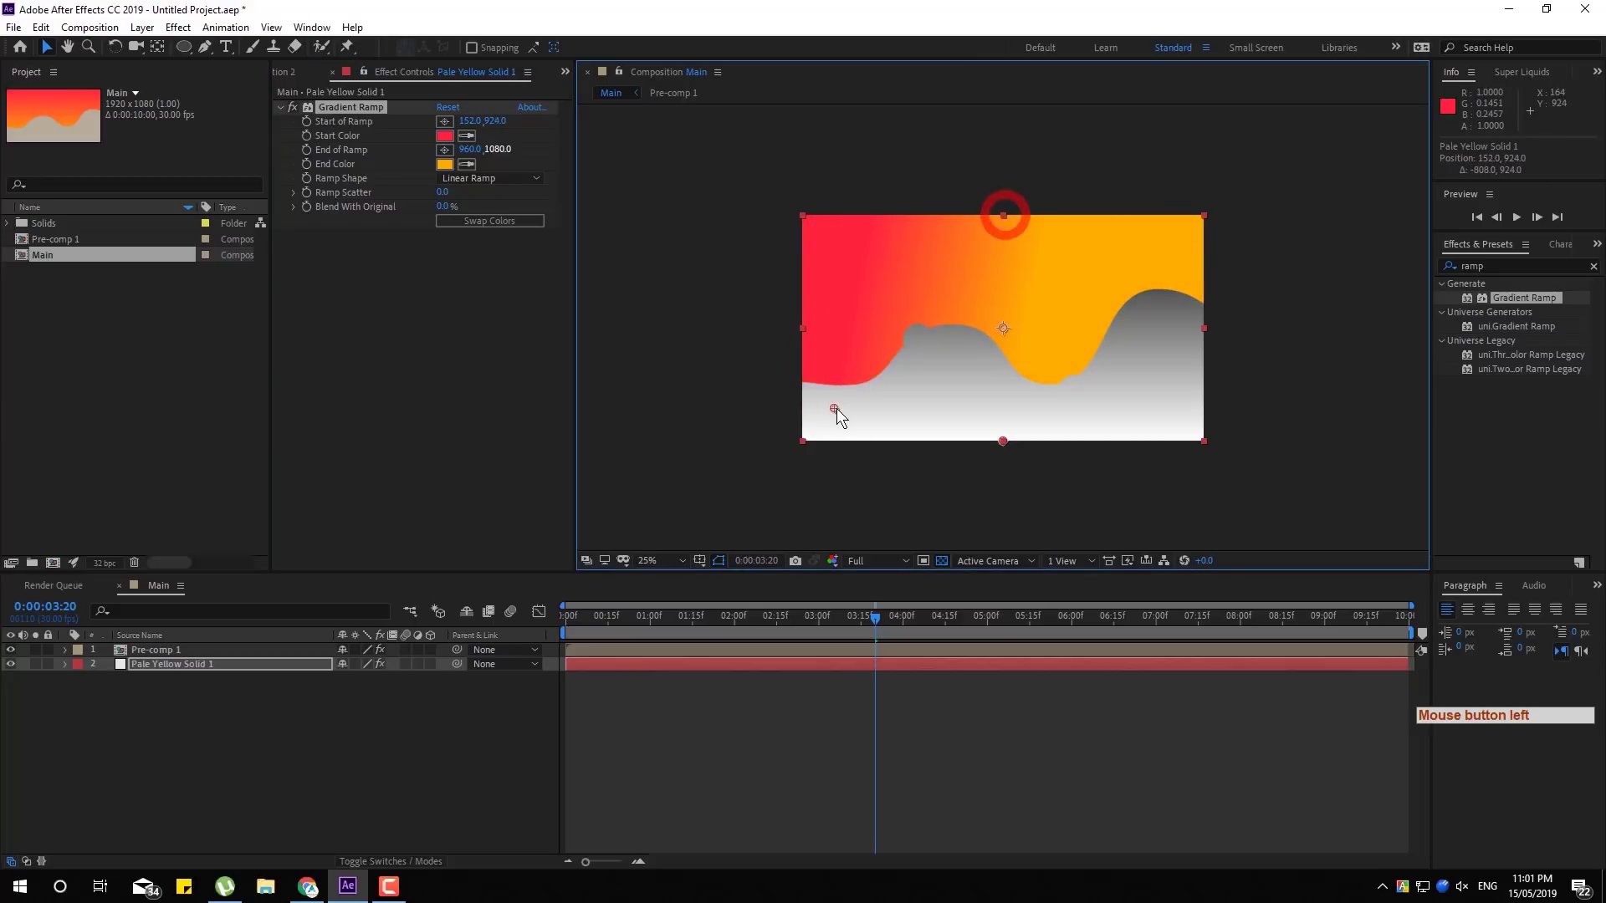
pyautogui.click(1014, 444)
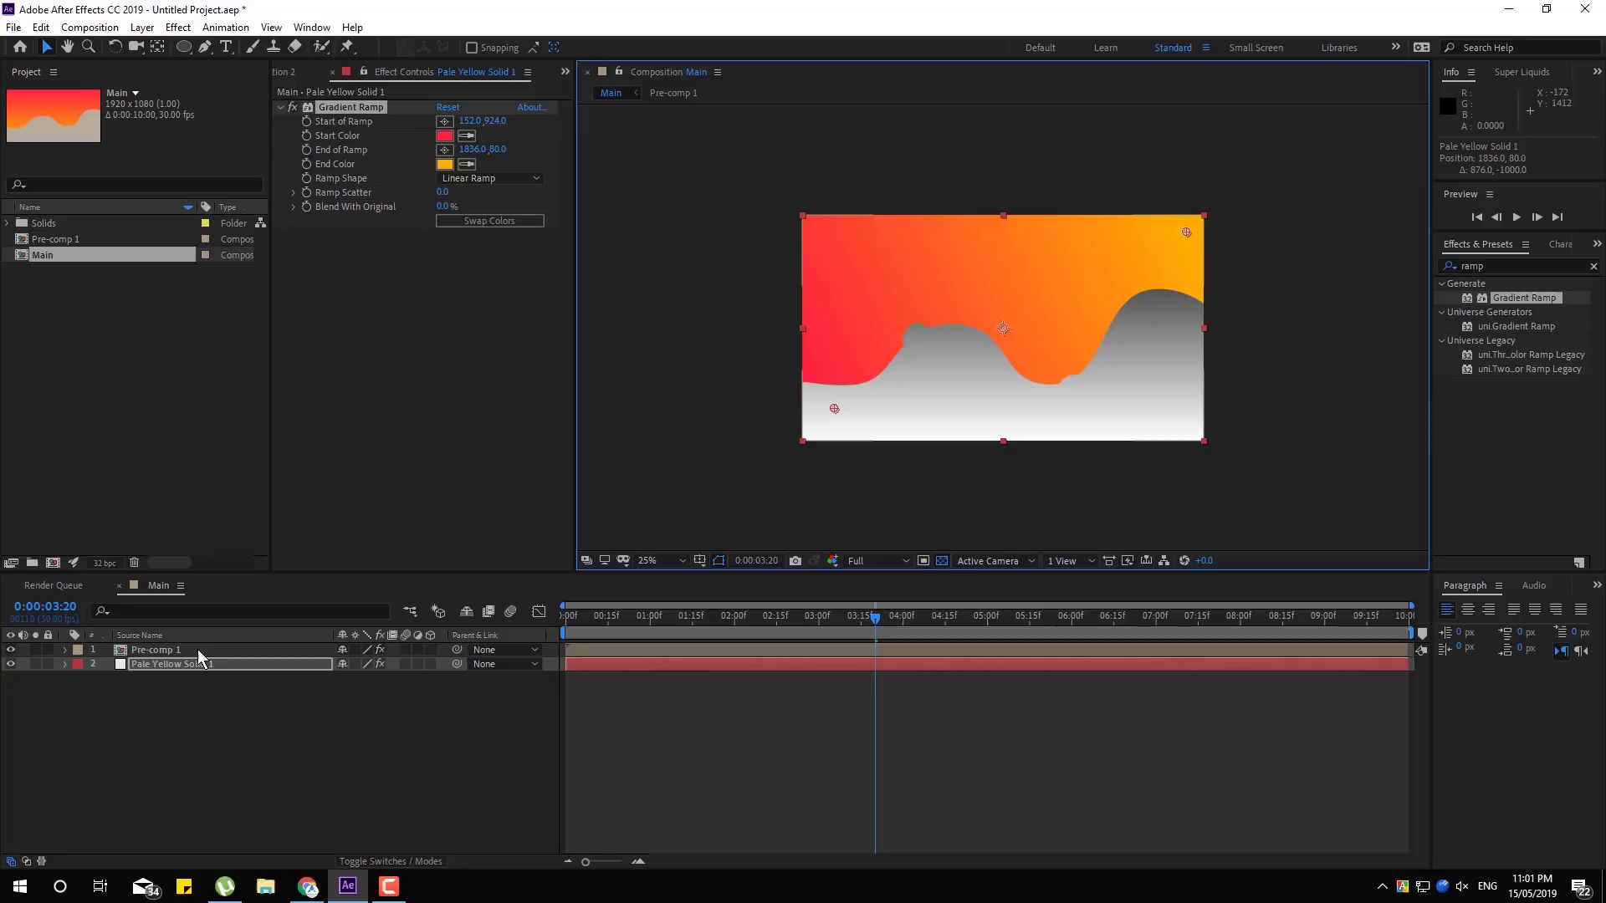
pyautogui.click(204, 655)
pyautogui.click(367, 113)
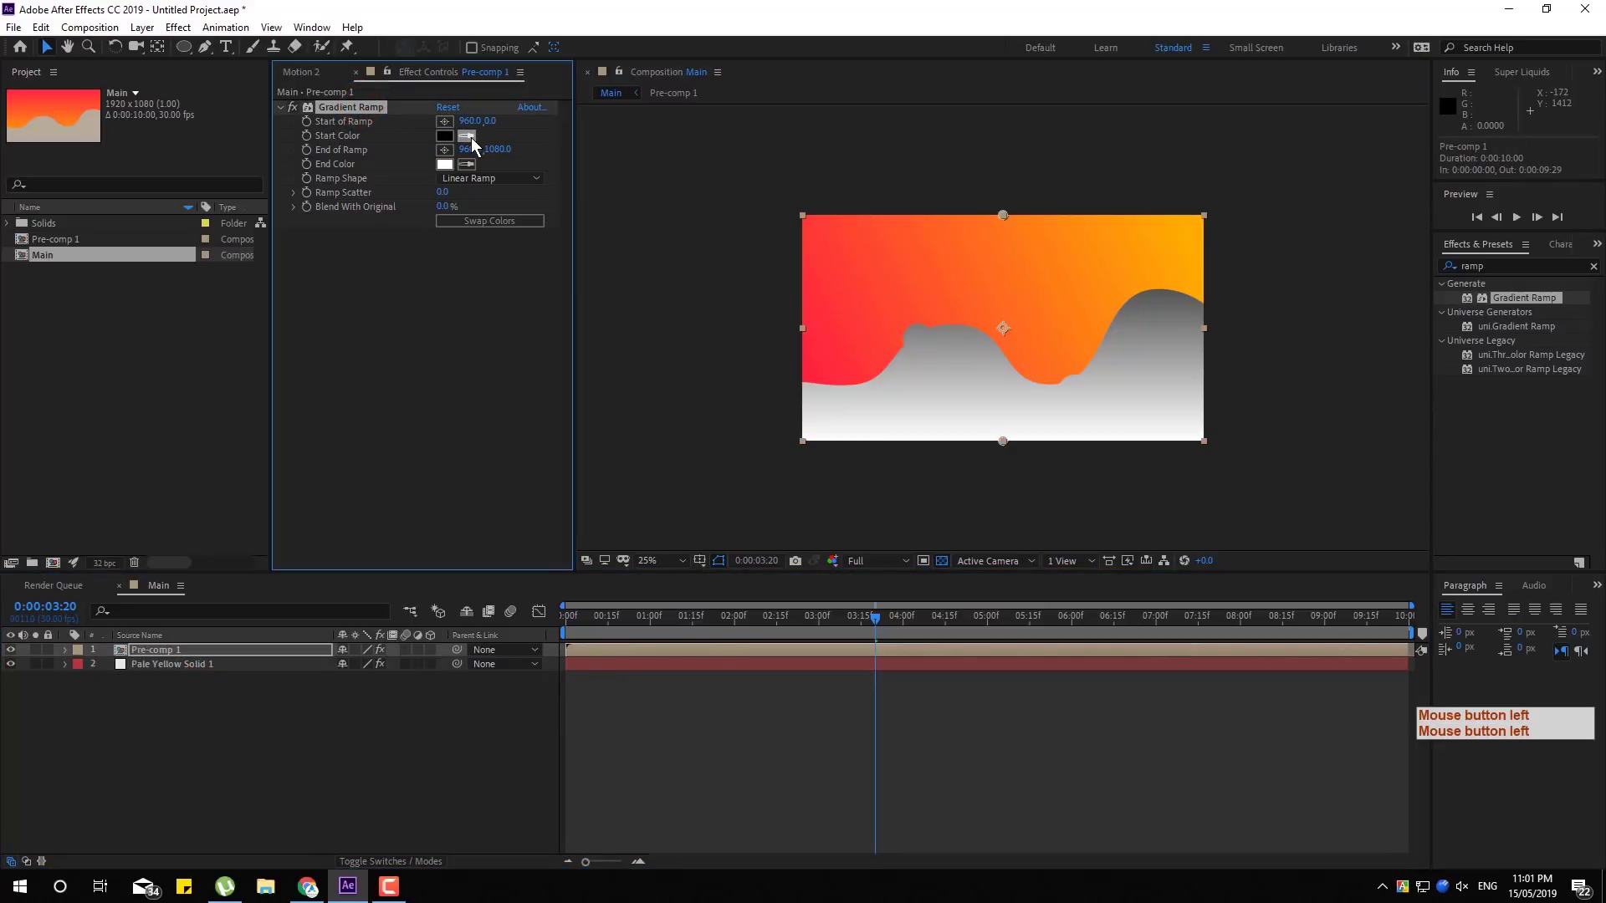
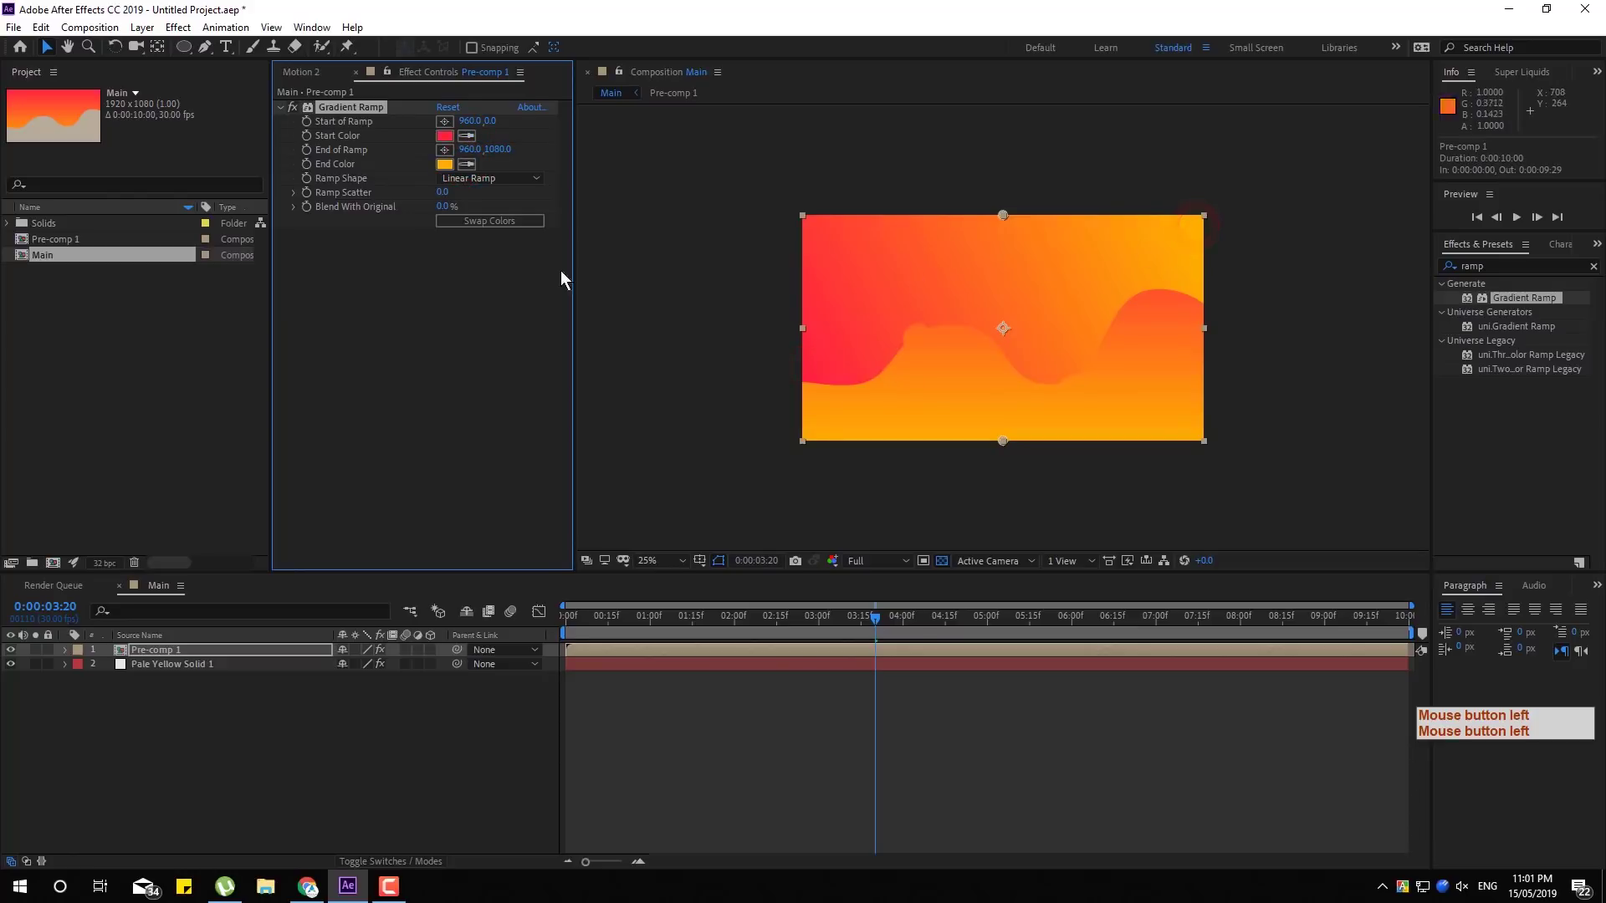
# Set the hills' ramp start at bottom-left and settle its end toward the upper right to match the background
pyautogui.click(365, 118)
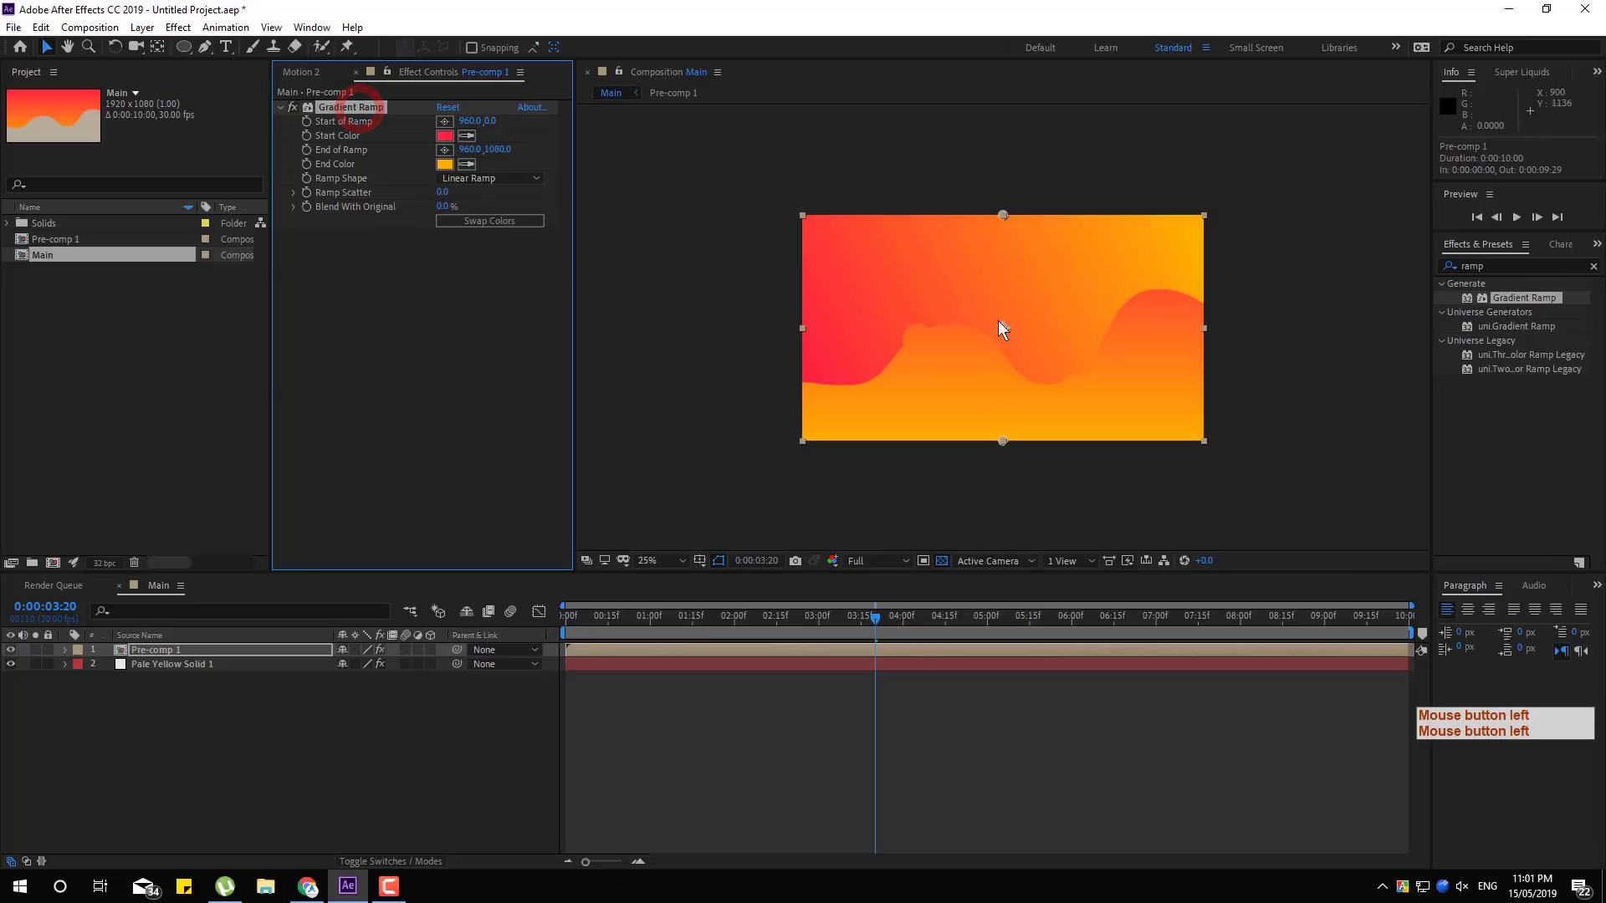
pyautogui.click(997, 242)
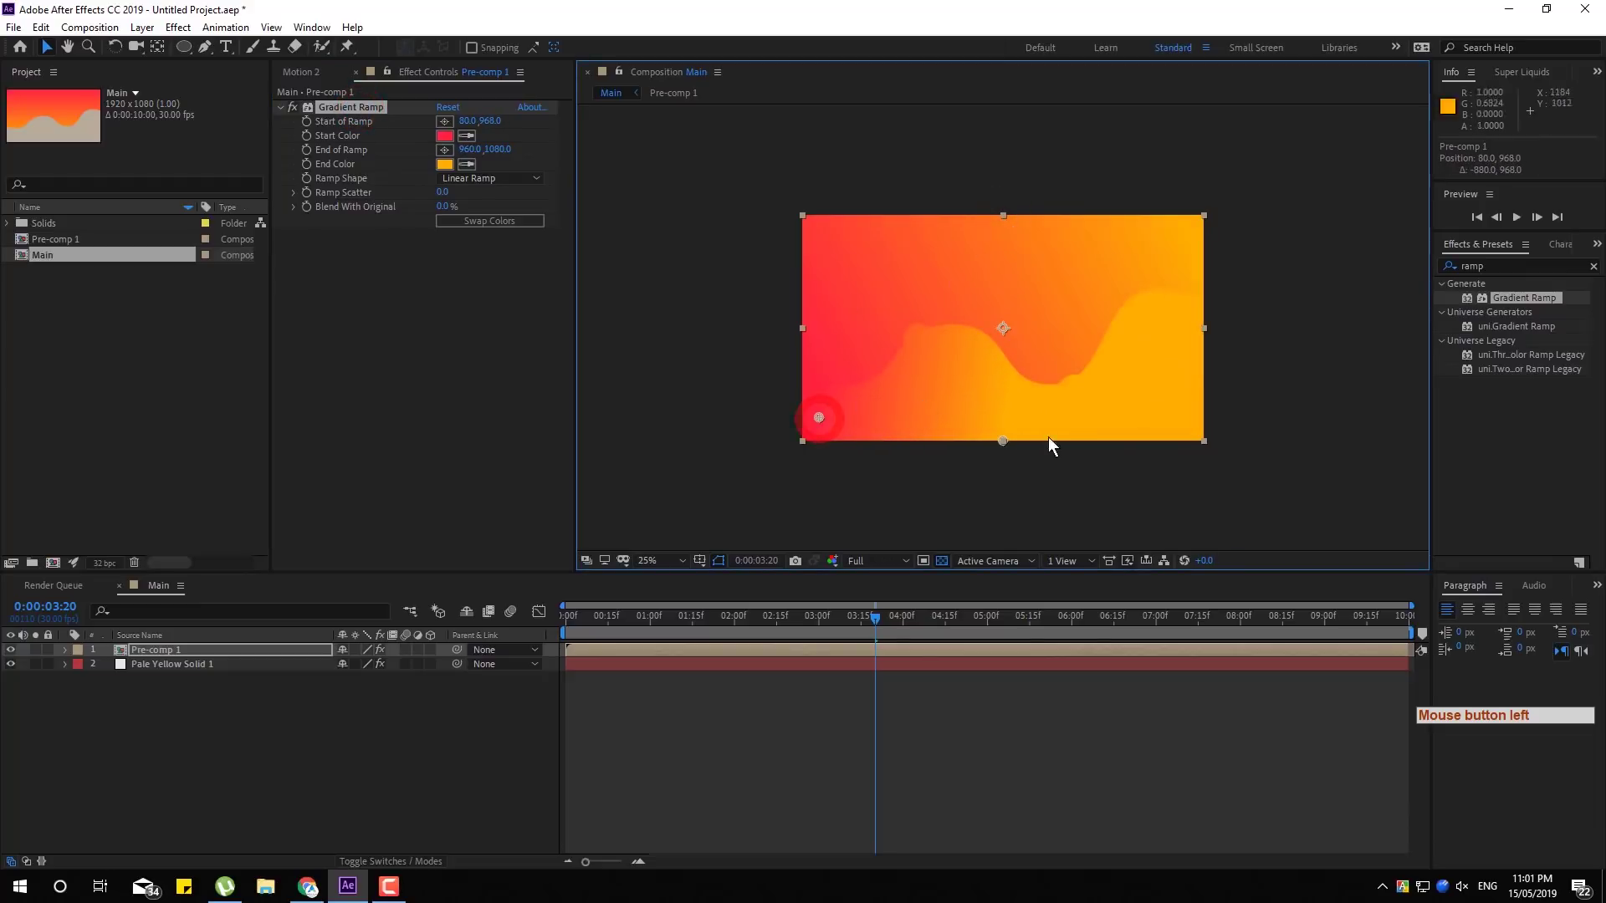
pyautogui.click(1059, 406)
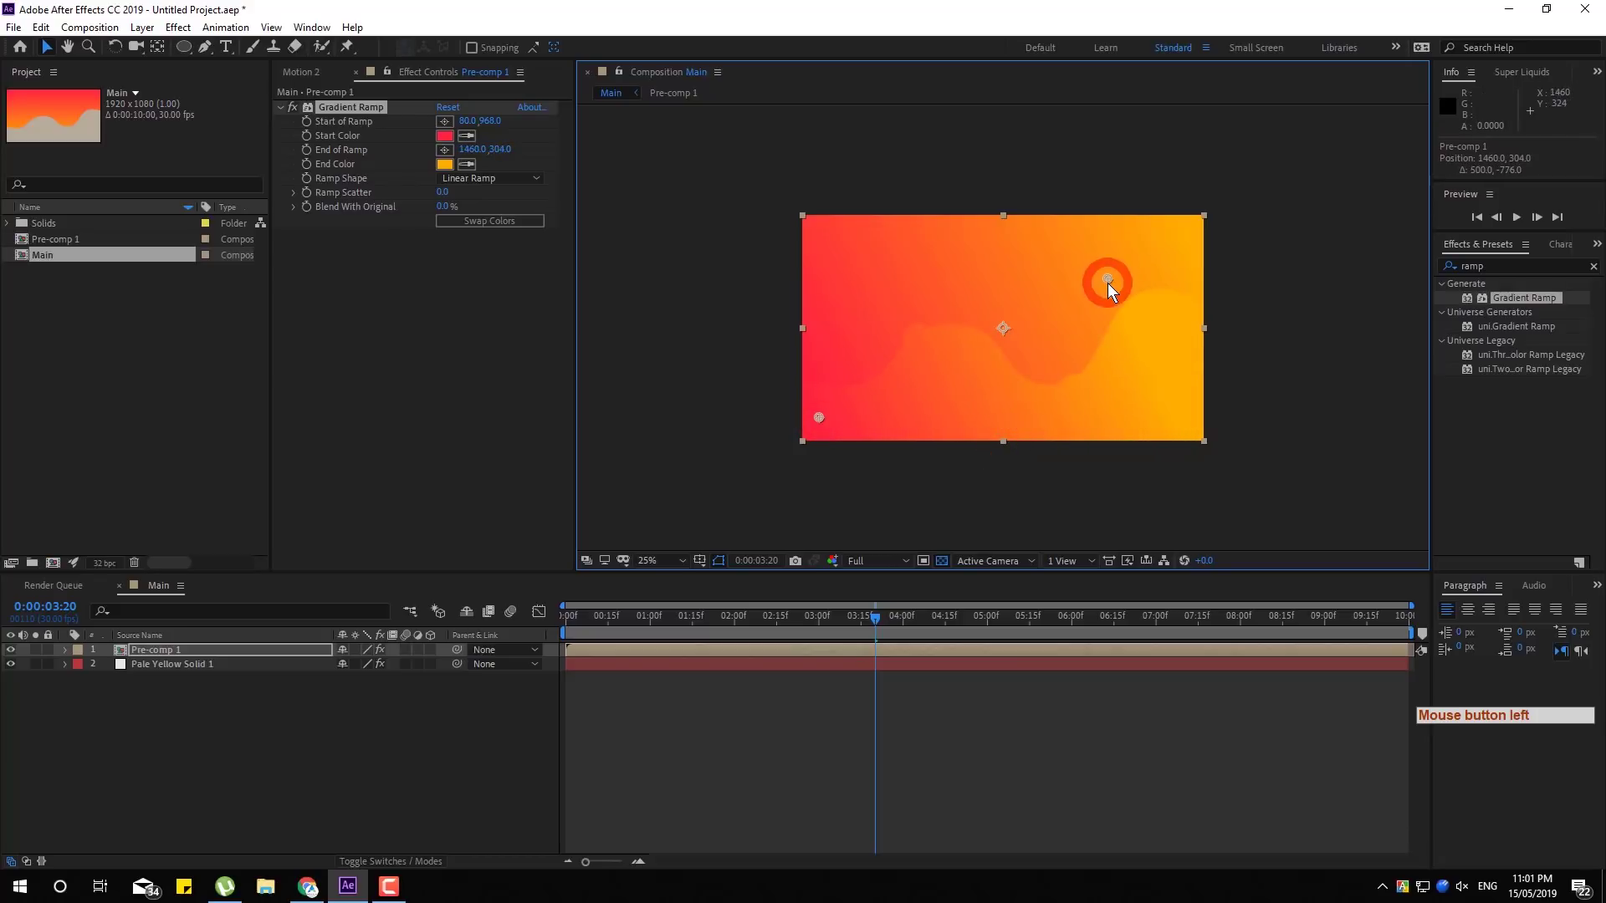
pyautogui.click(1228, 235)
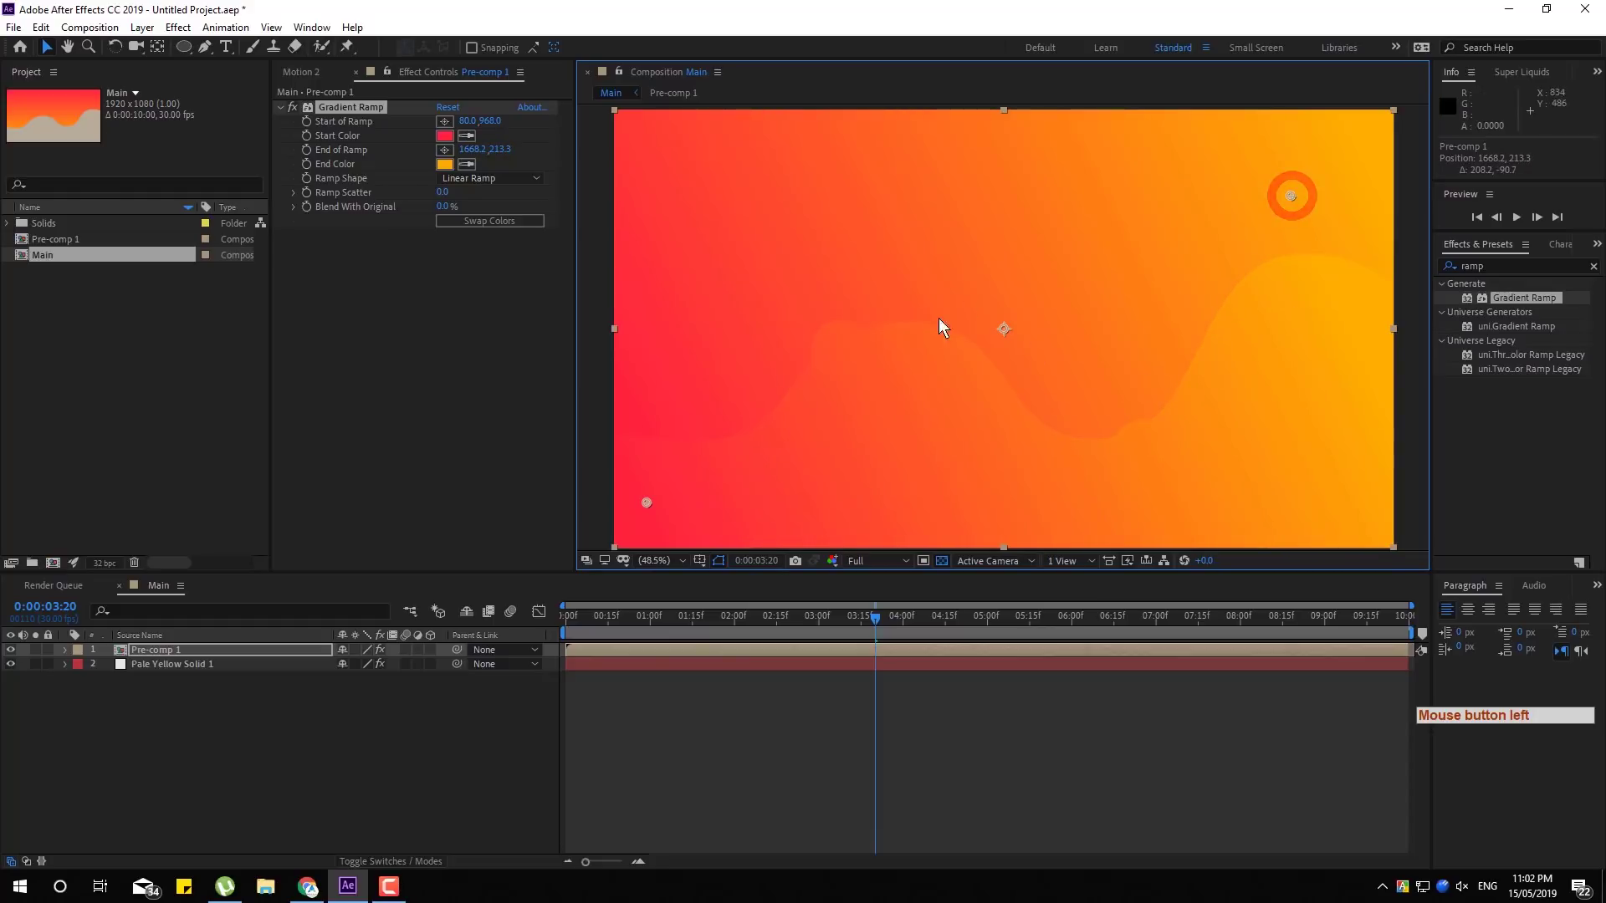
pyautogui.click(1281, 209)
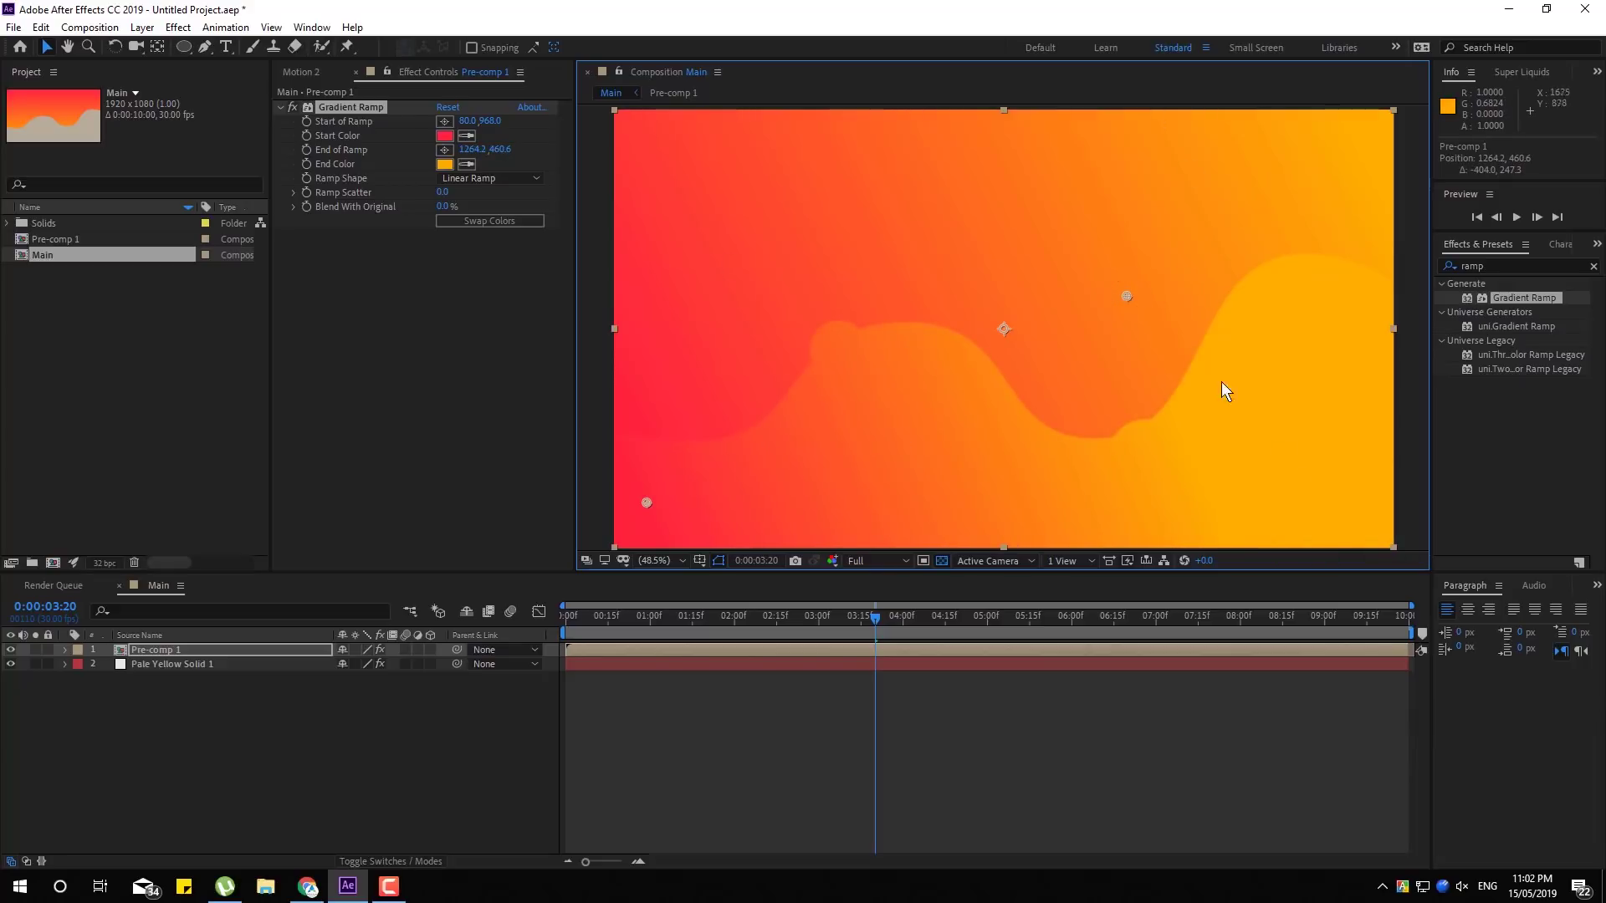
pyautogui.click(1144, 285)
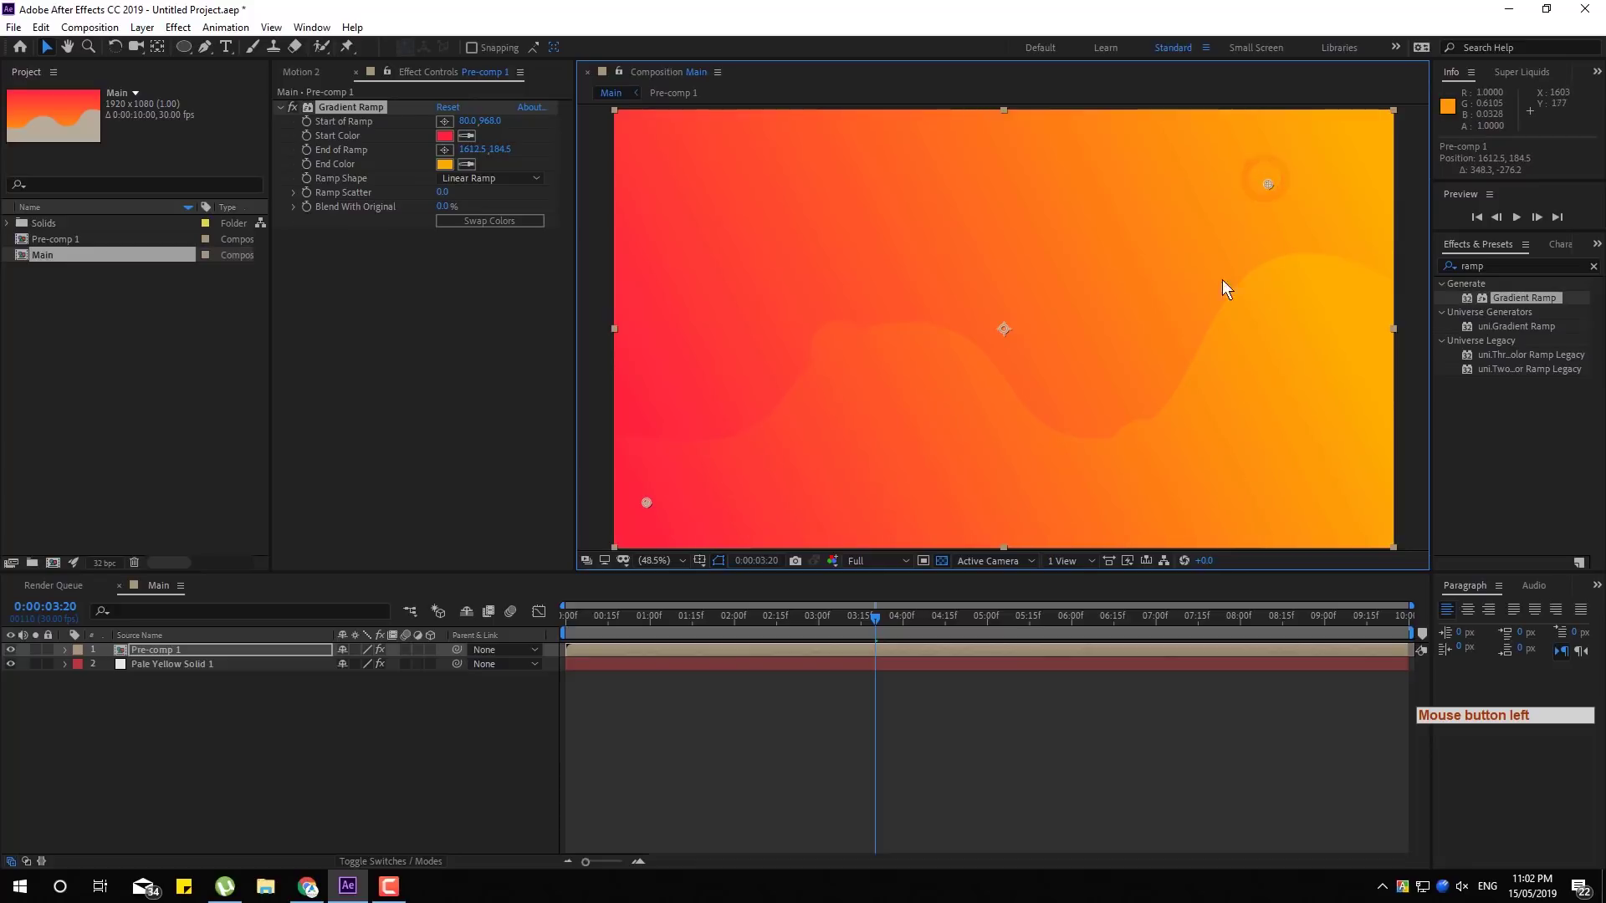
pyautogui.click(1270, 198)
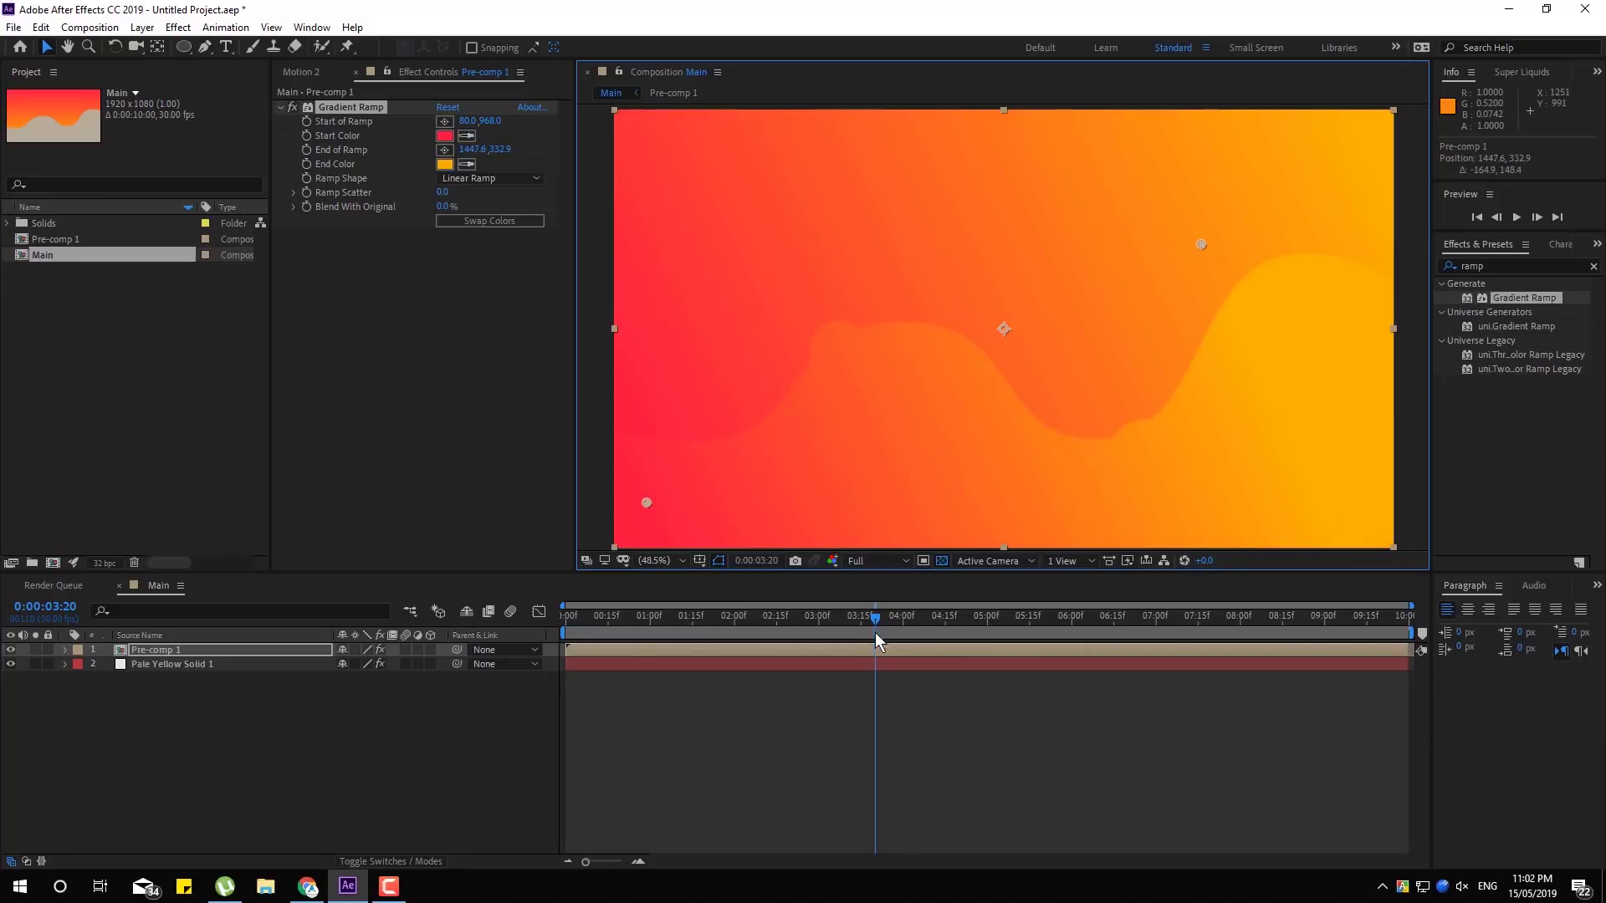
# Zoom in on the hill edge to check how the gradient blends
pyautogui.click(895, 633)
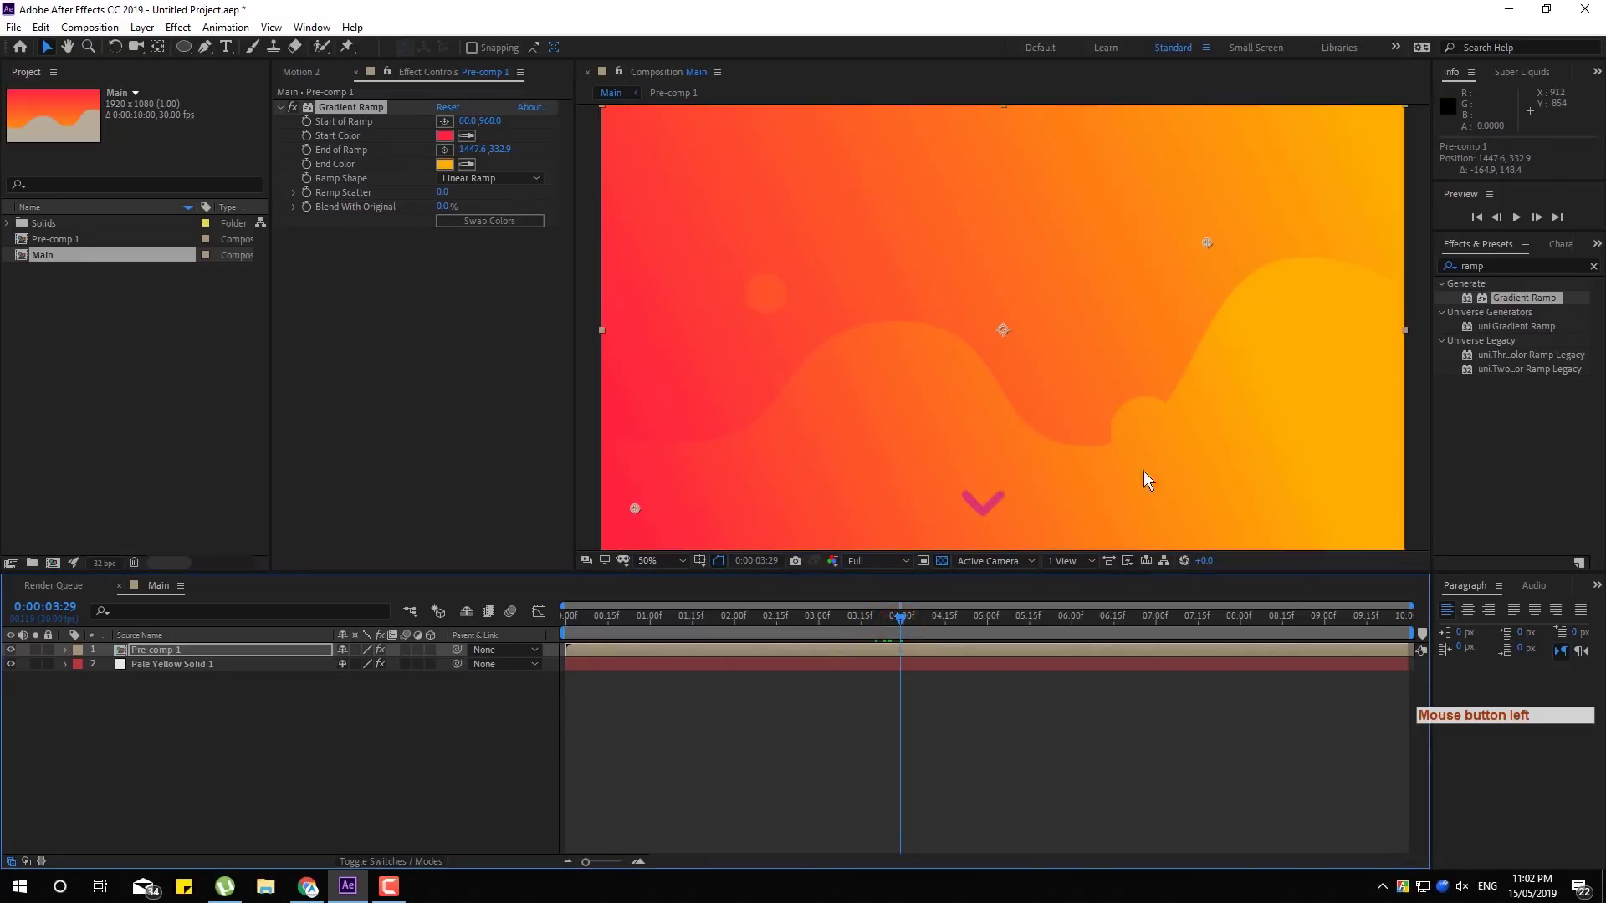
pyautogui.press('space')
pyautogui.click(1224, 462)
pyautogui.click(1129, 430)
pyautogui.press('space')
pyautogui.click(1099, 484)
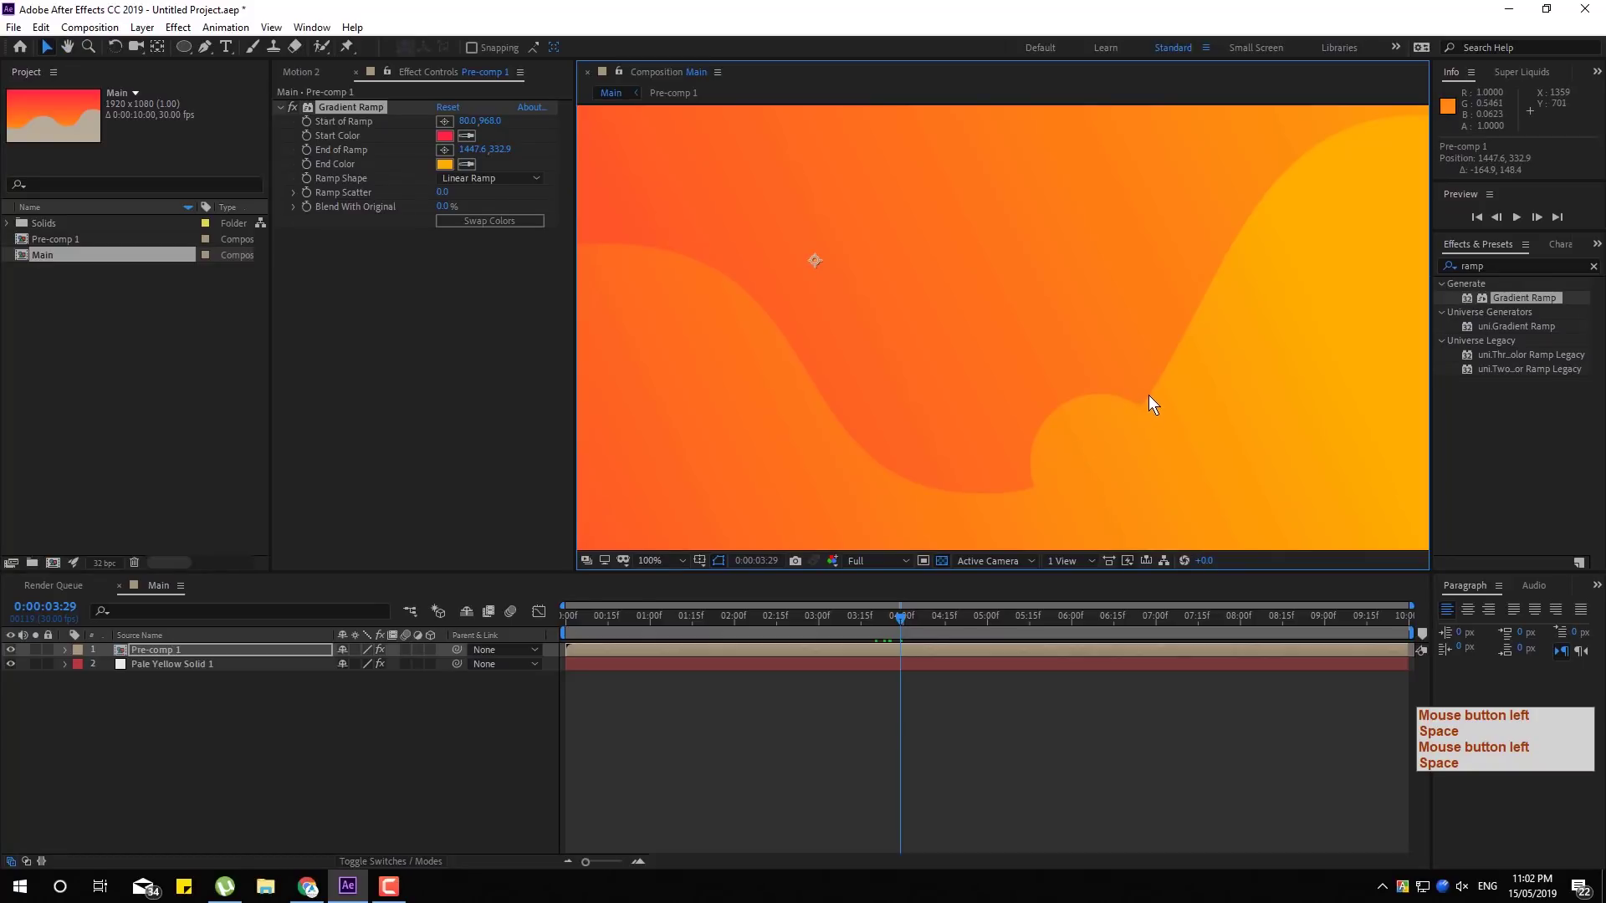
pyautogui.click(1145, 408)
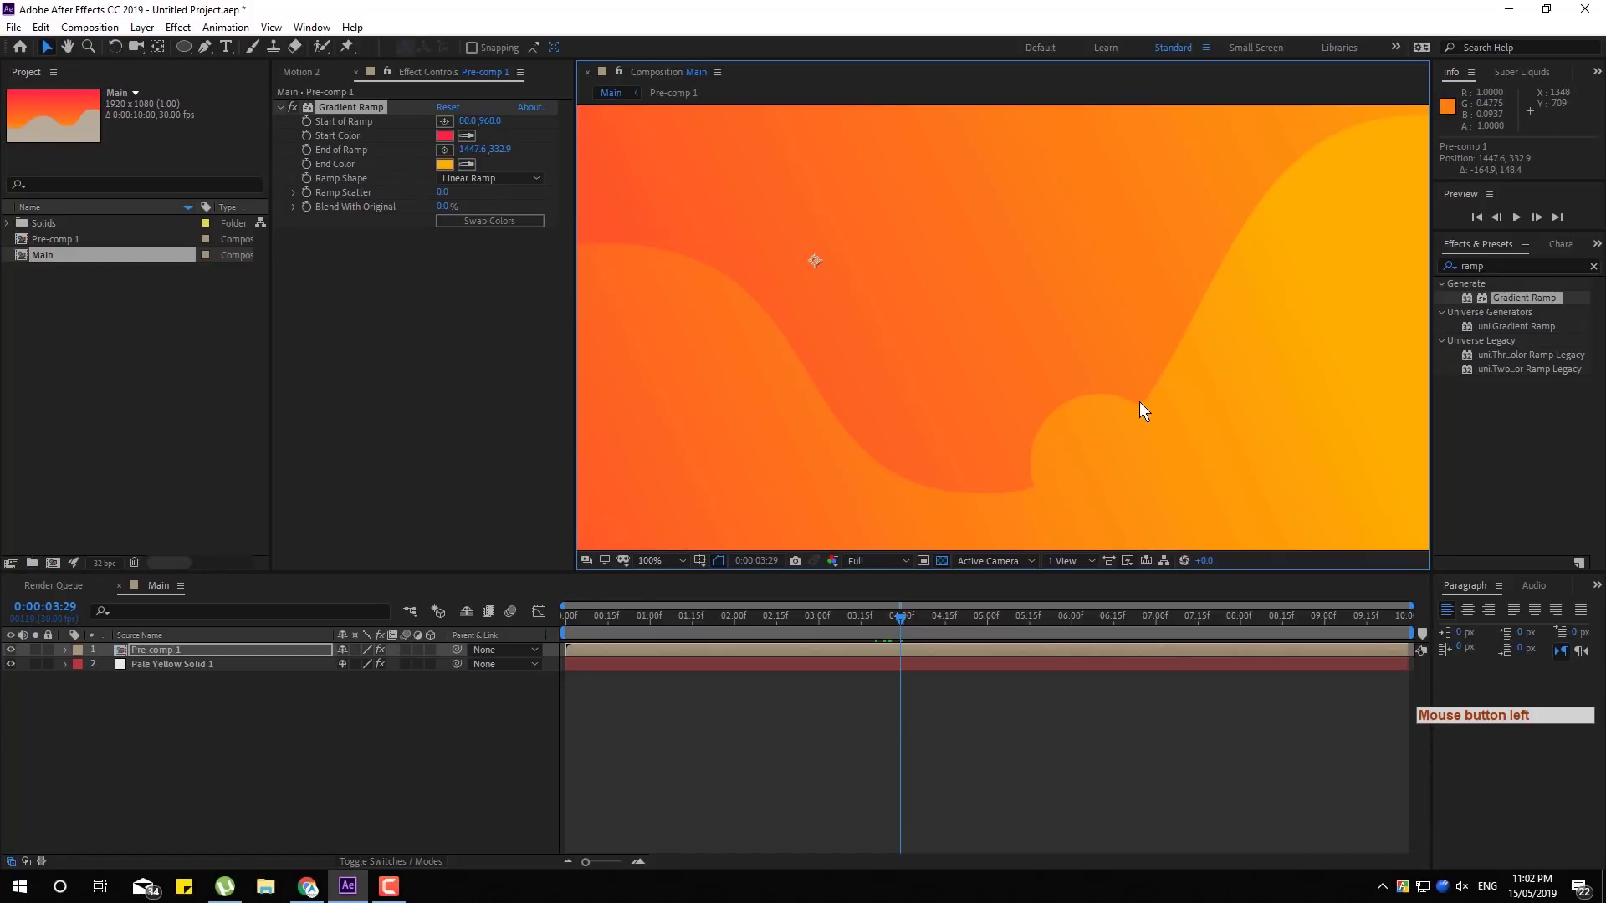
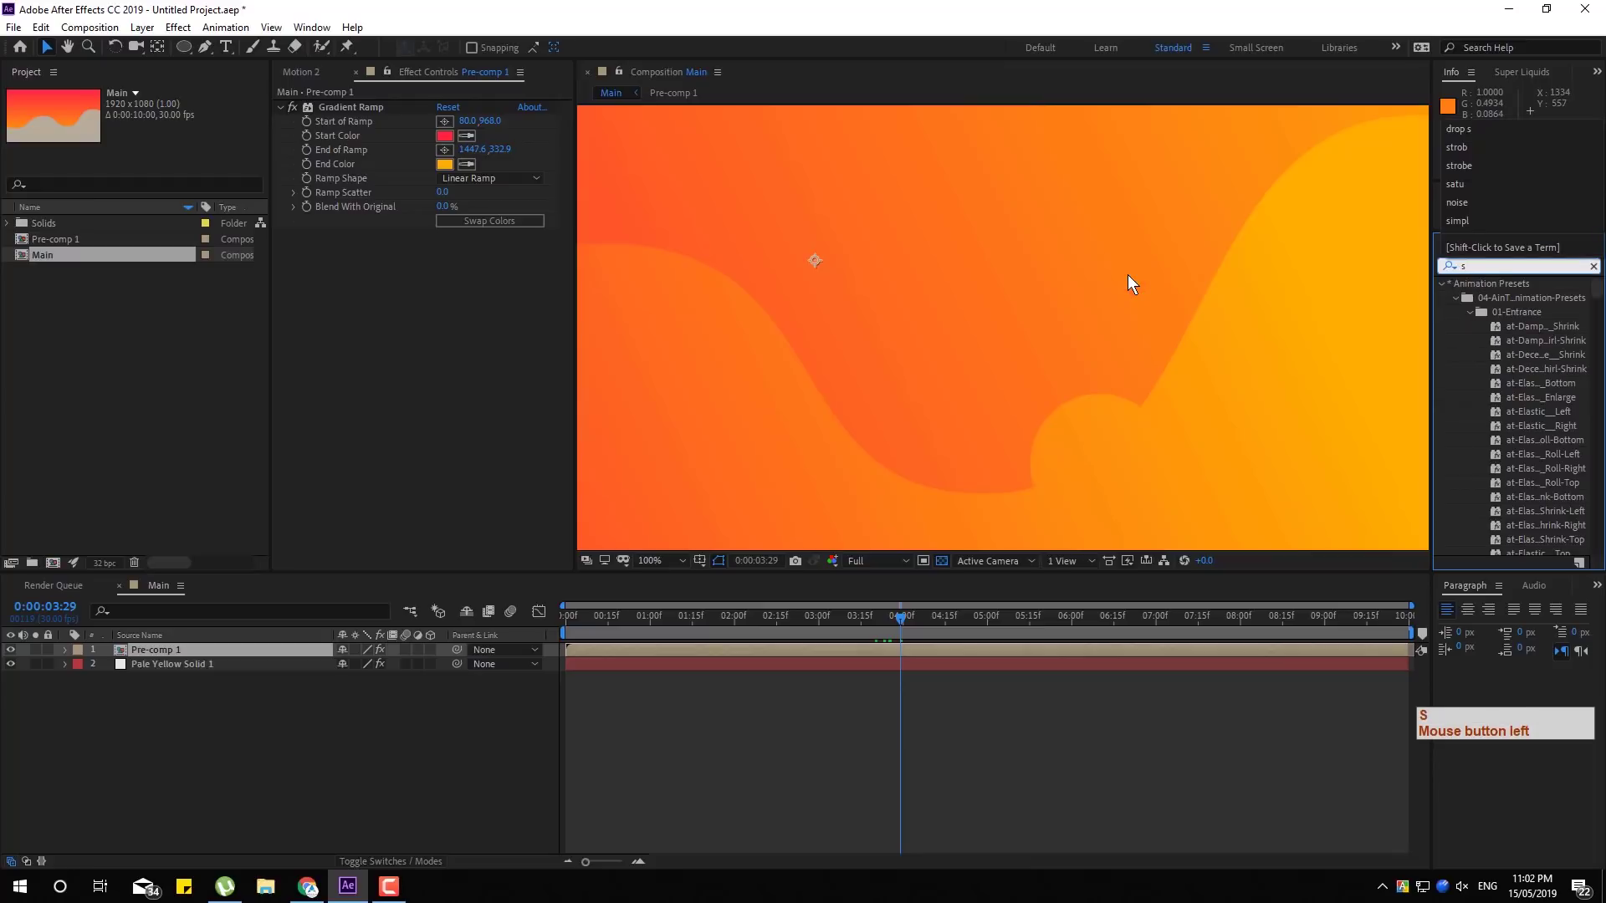
# Search 'simpl' and apply the Simple Choker effect to Pre-comp 1
pyautogui.click(1130, 284)
pyautogui.click(1130, 284)
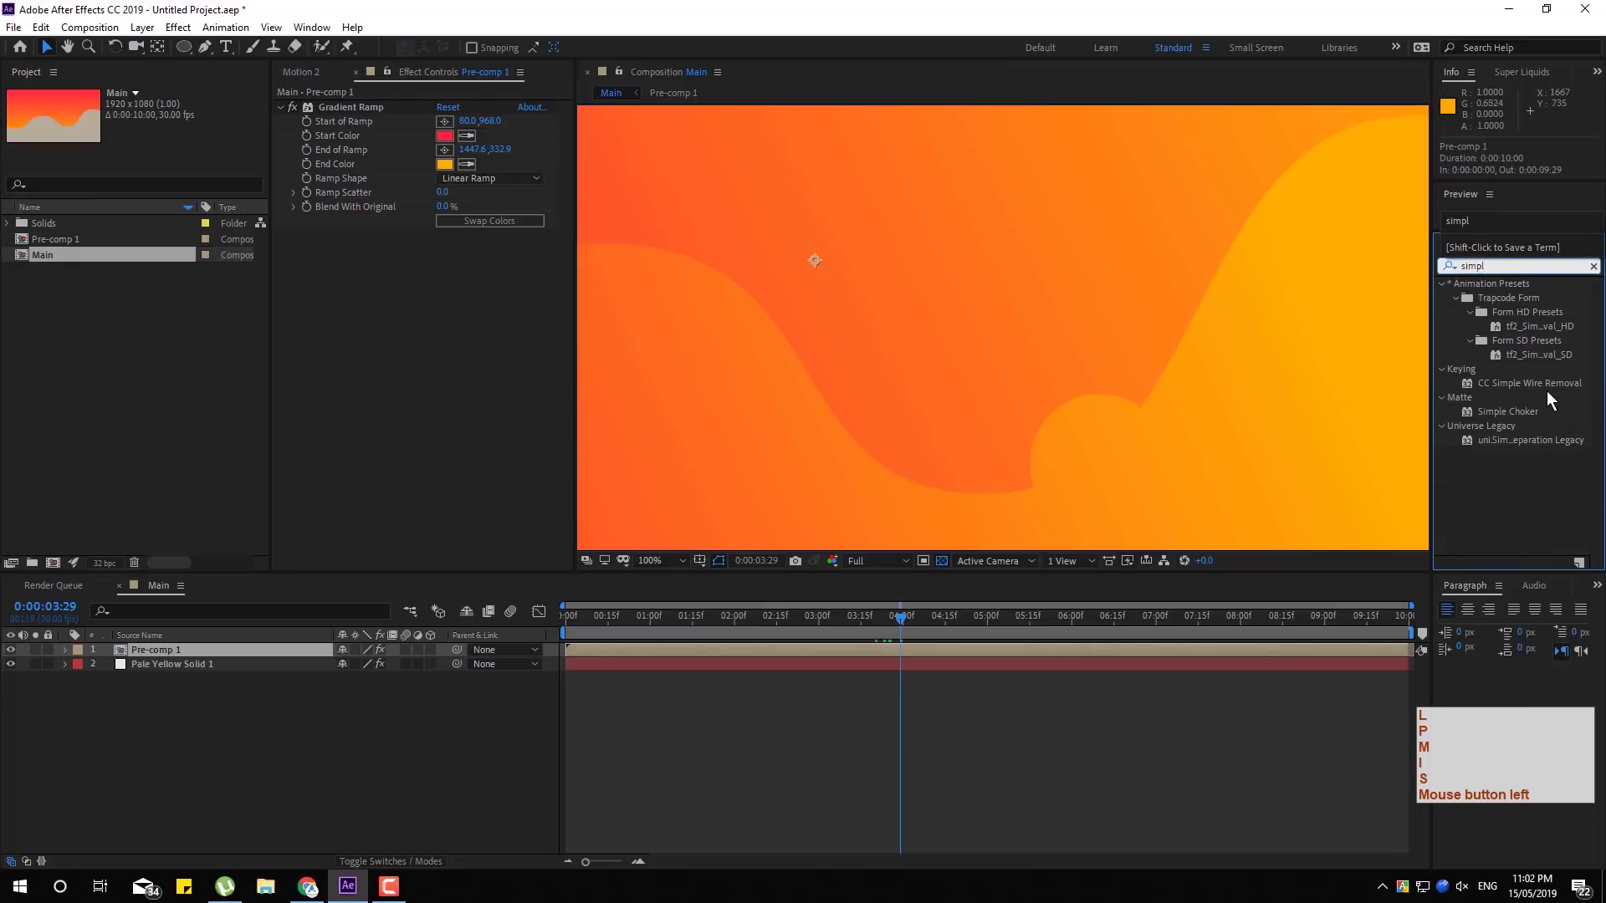
pyautogui.click(1524, 416)
pyautogui.click(1513, 415)
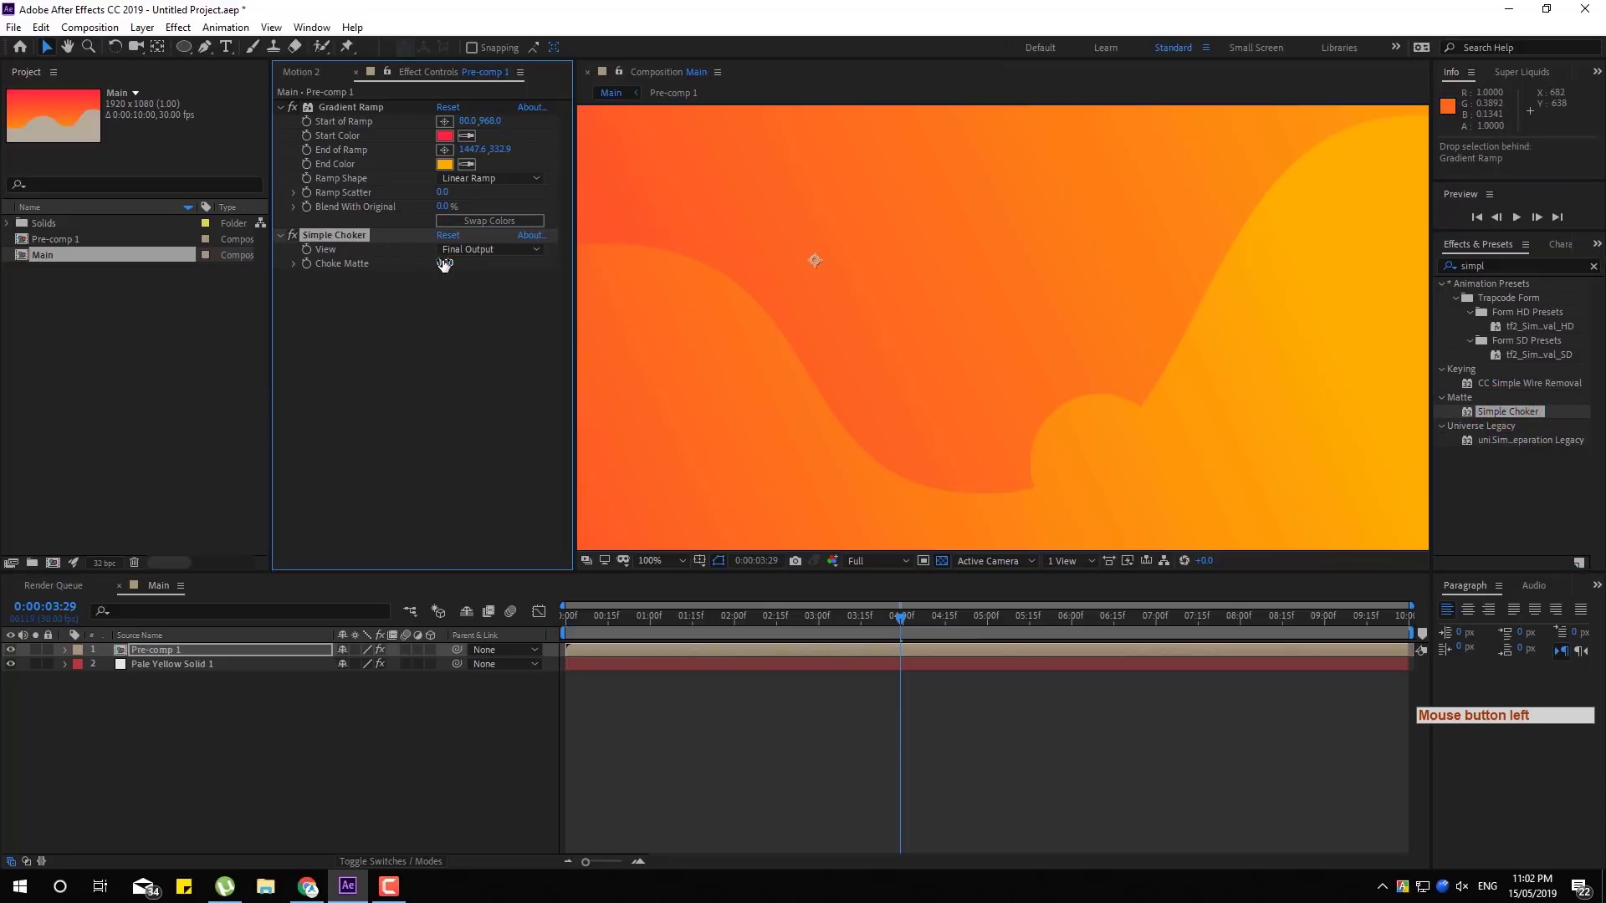
# Set Simple Choker's Choke Matte to 40 so the balls melt into the hills
pyautogui.click(443, 269)
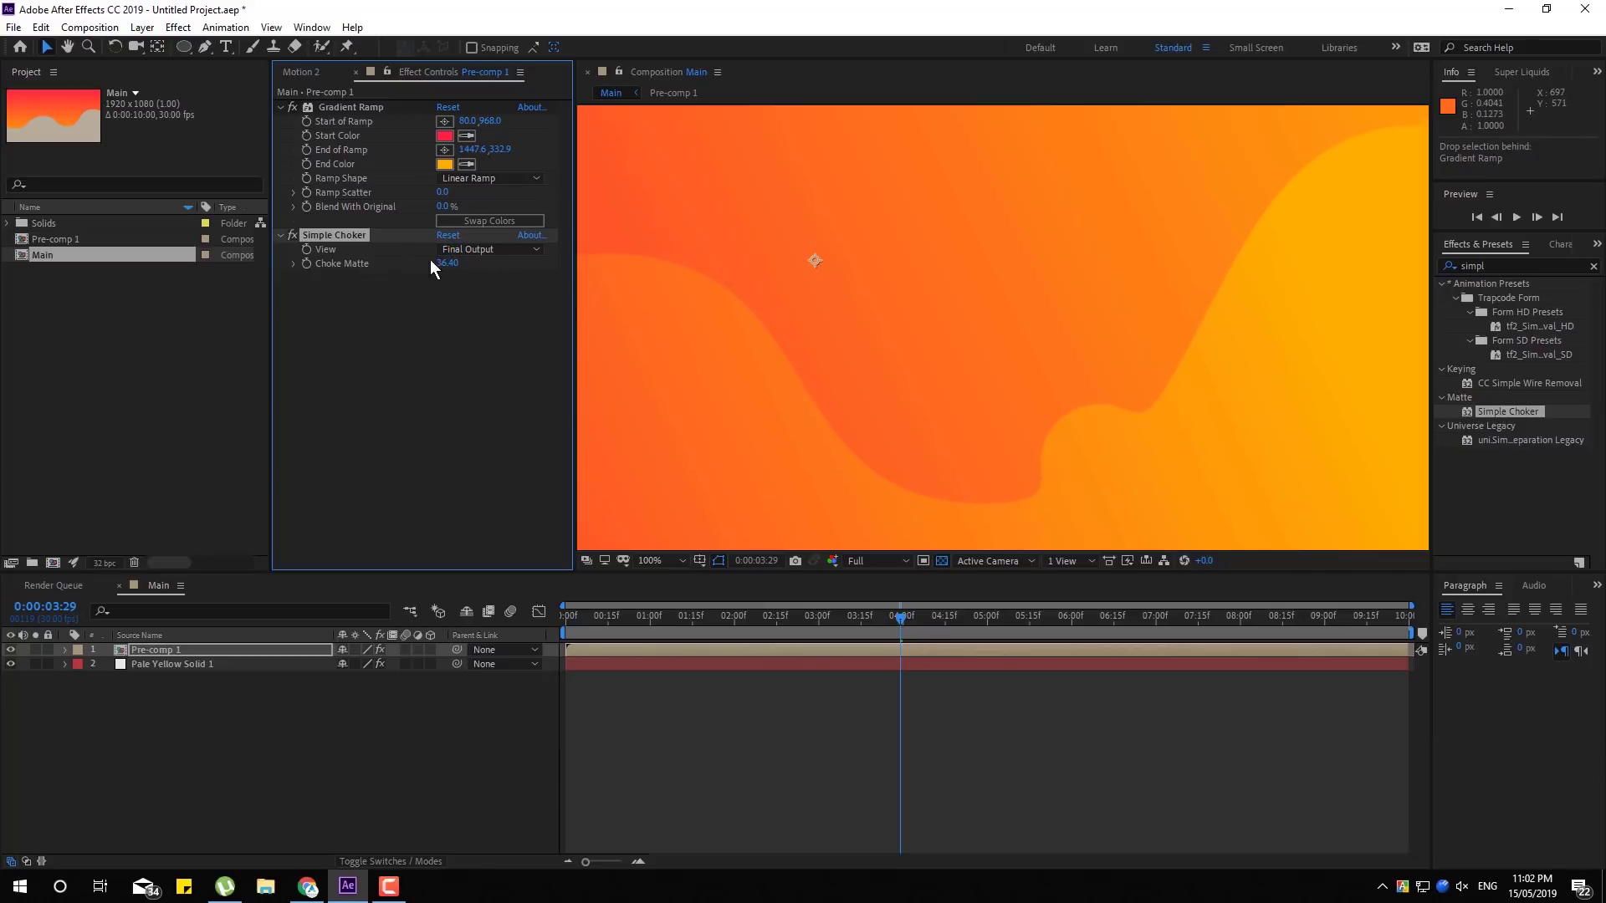
pyautogui.click(441, 268)
pyautogui.press('KP_4')
pyautogui.press('KP_0')
pyautogui.press('Return')
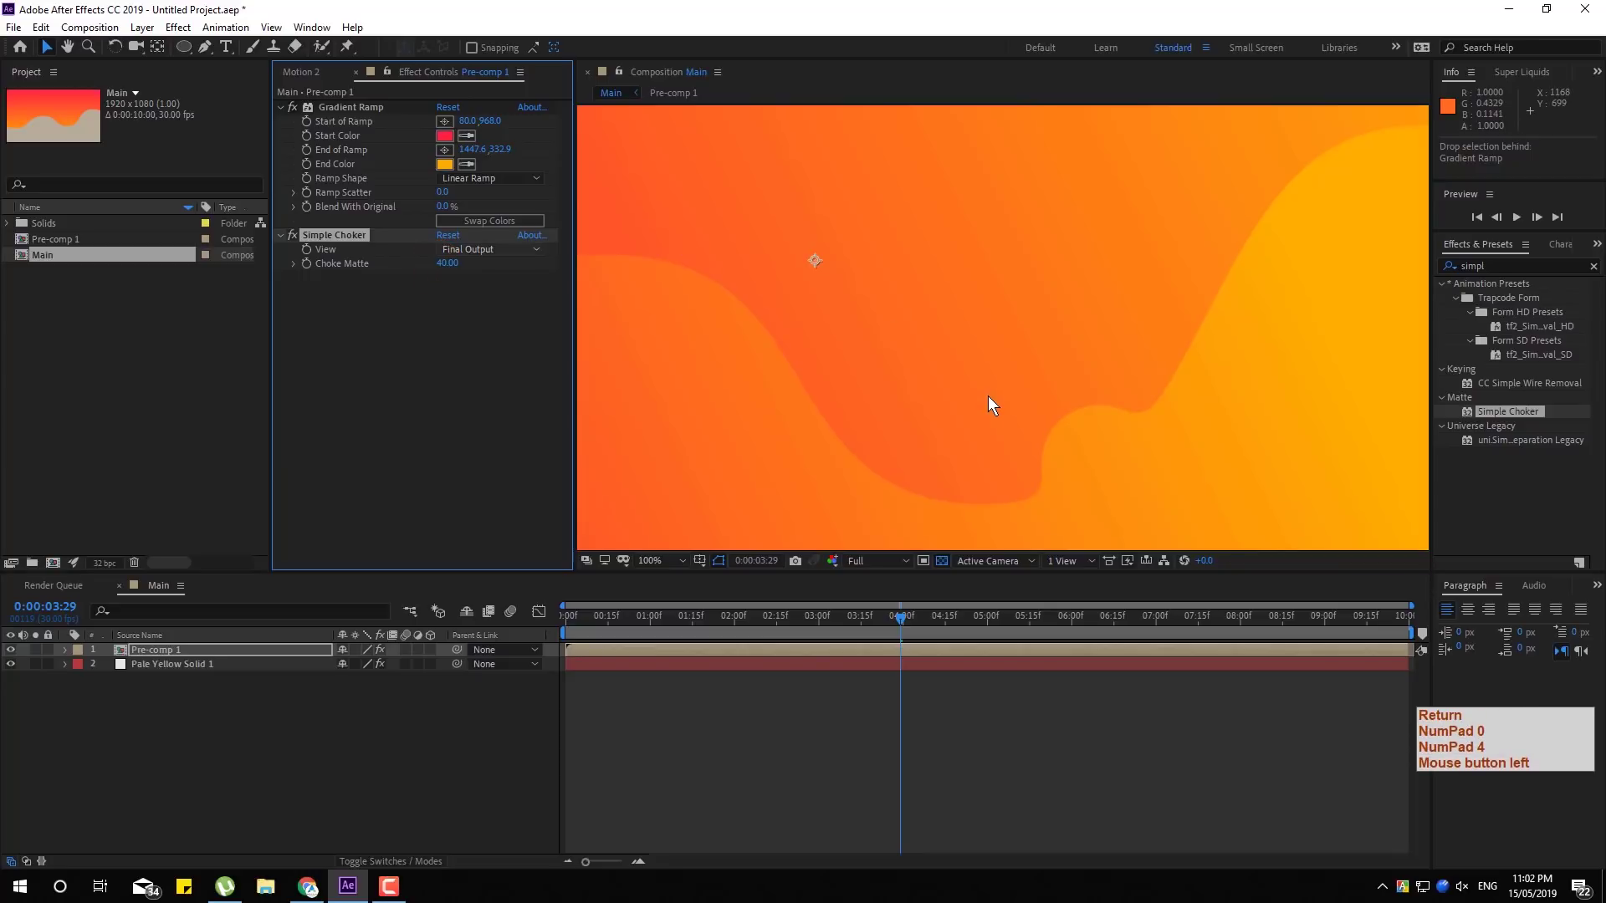
pyautogui.press('Return')
pyautogui.press('KP_0')
# Fit the composition in the viewer and jump ahead to preview the rounded hills
pyautogui.press('space')
pyautogui.click(1143, 449)
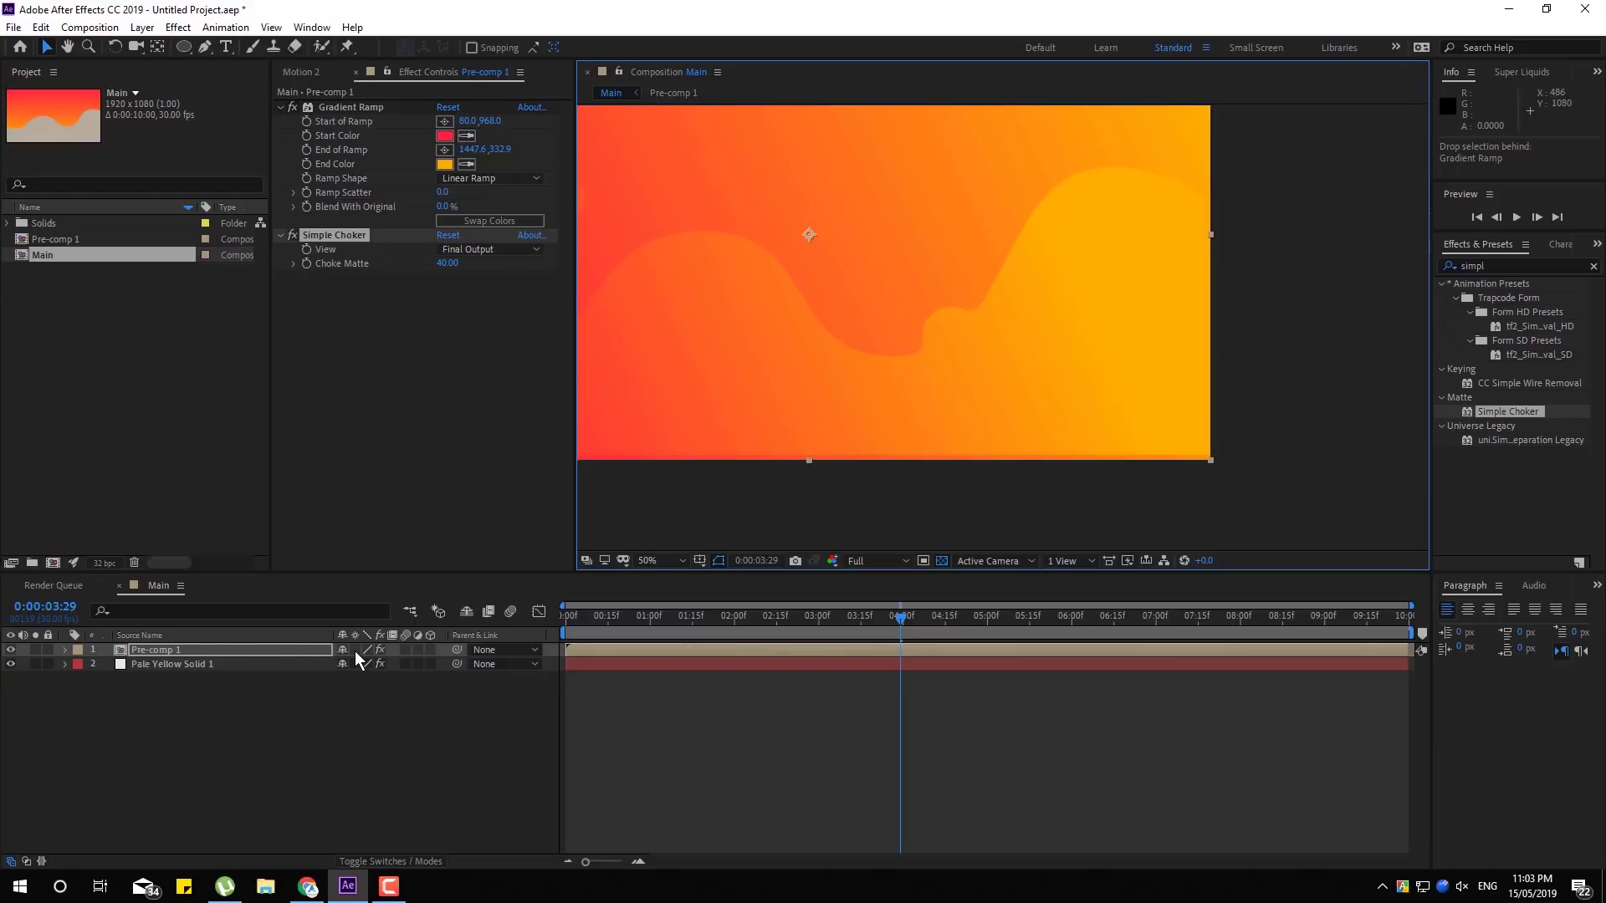
pyautogui.click(357, 660)
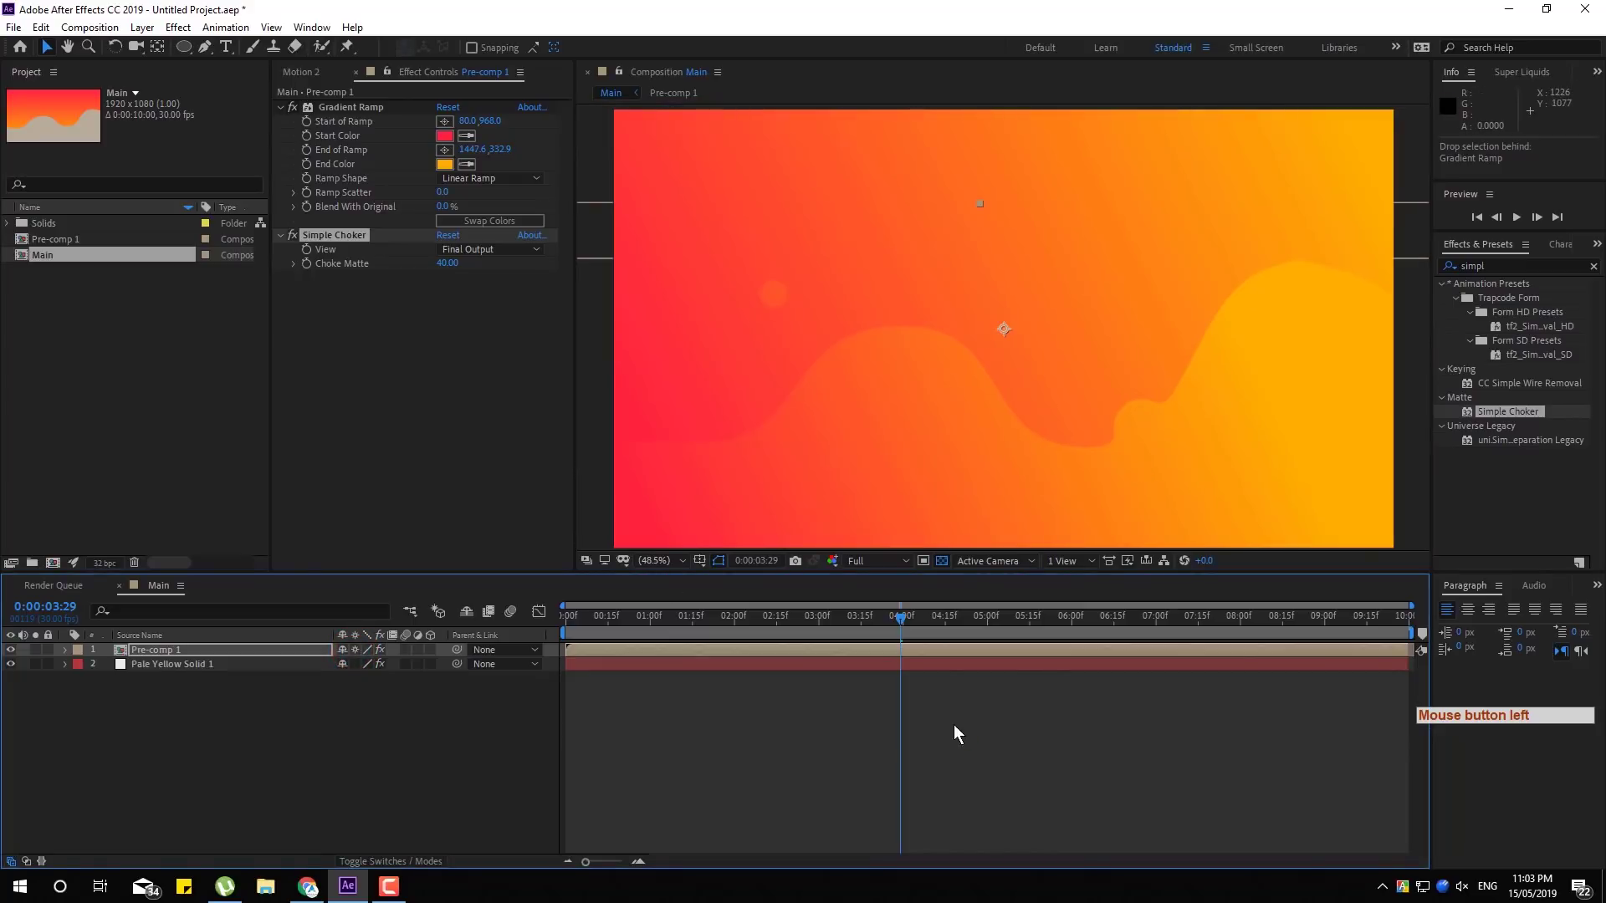
pyautogui.click(722, 638)
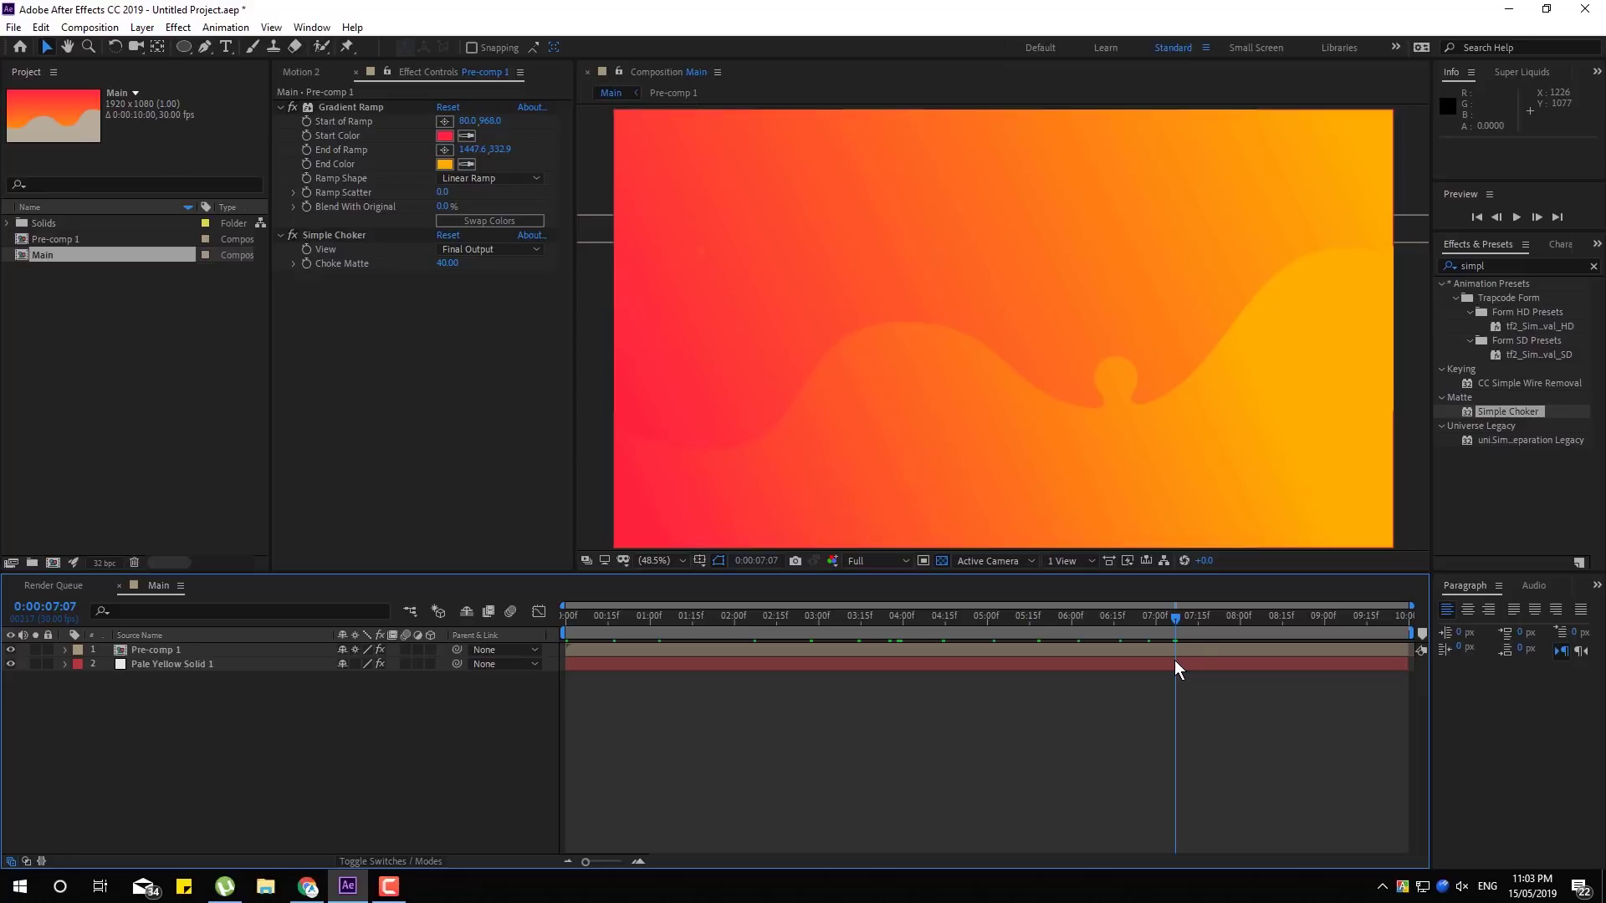
# RAM-preview the Main composition's rolling hills animation from the start
pyautogui.click(1092, 632)
pyautogui.press('space')
pyautogui.click(711, 814)
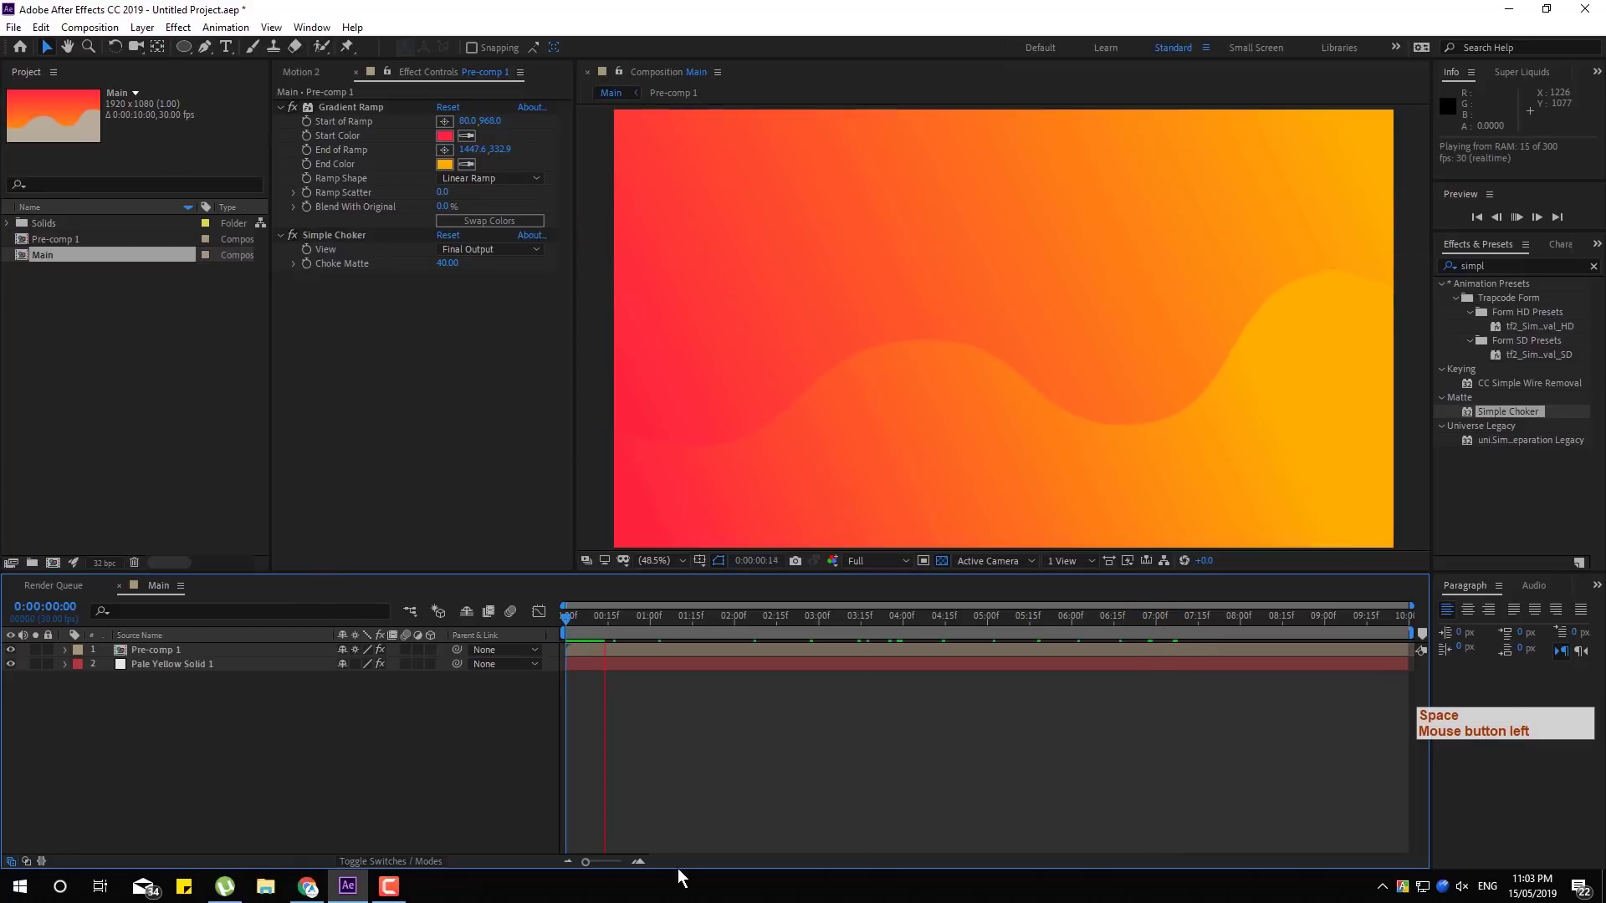
pyautogui.press('space')
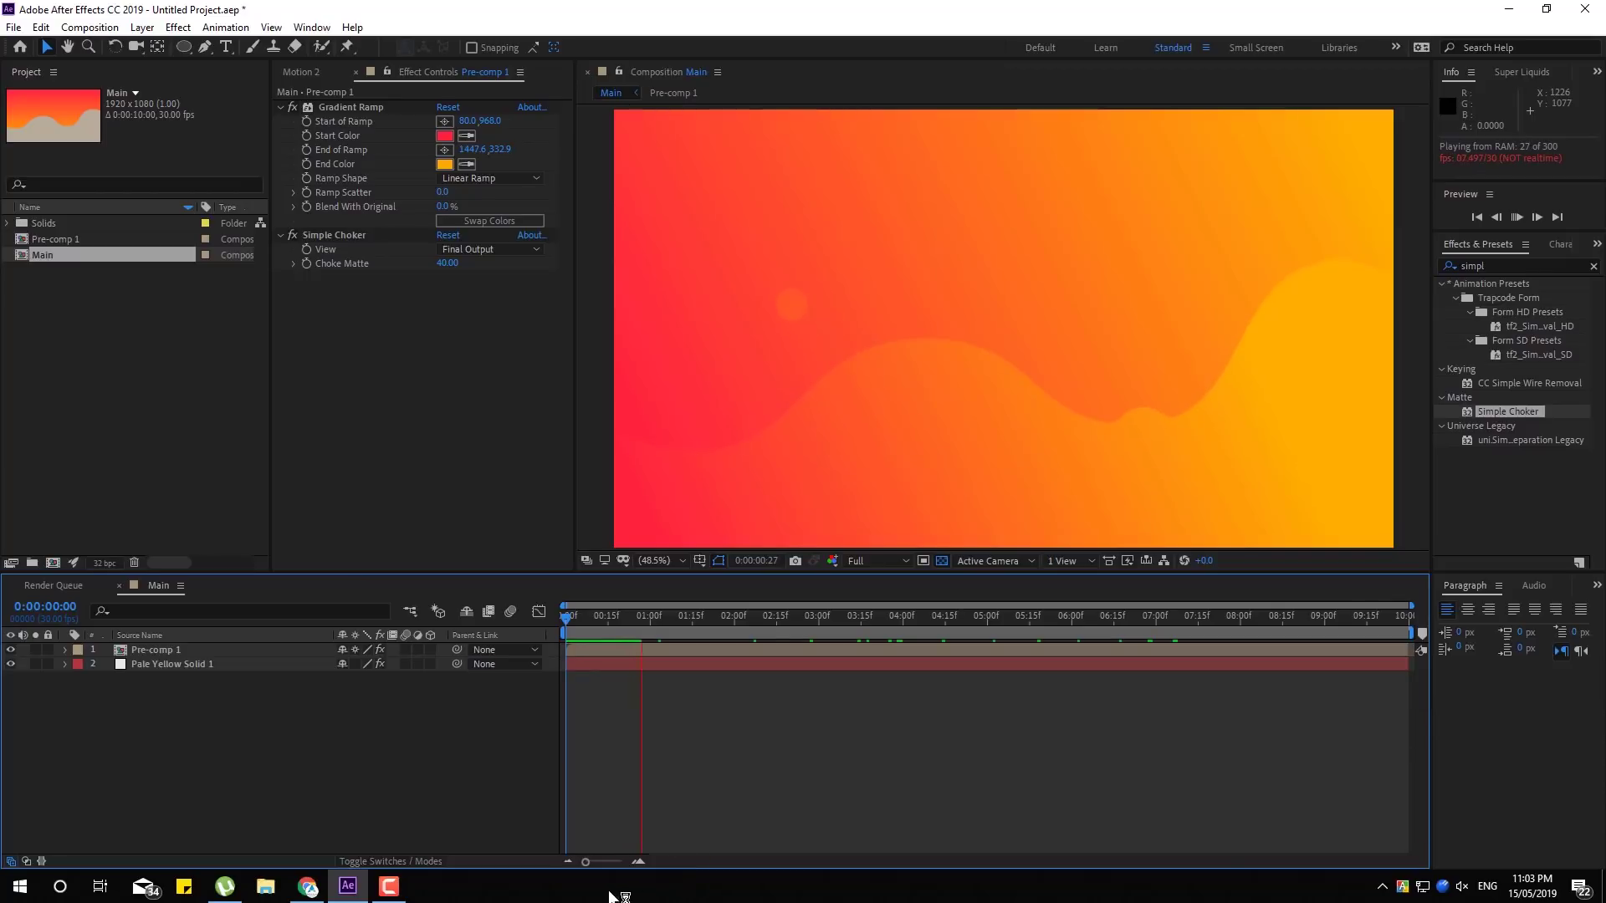
# Import the converted White box .aep project file into the Project panel
pyautogui.click(213, 390)
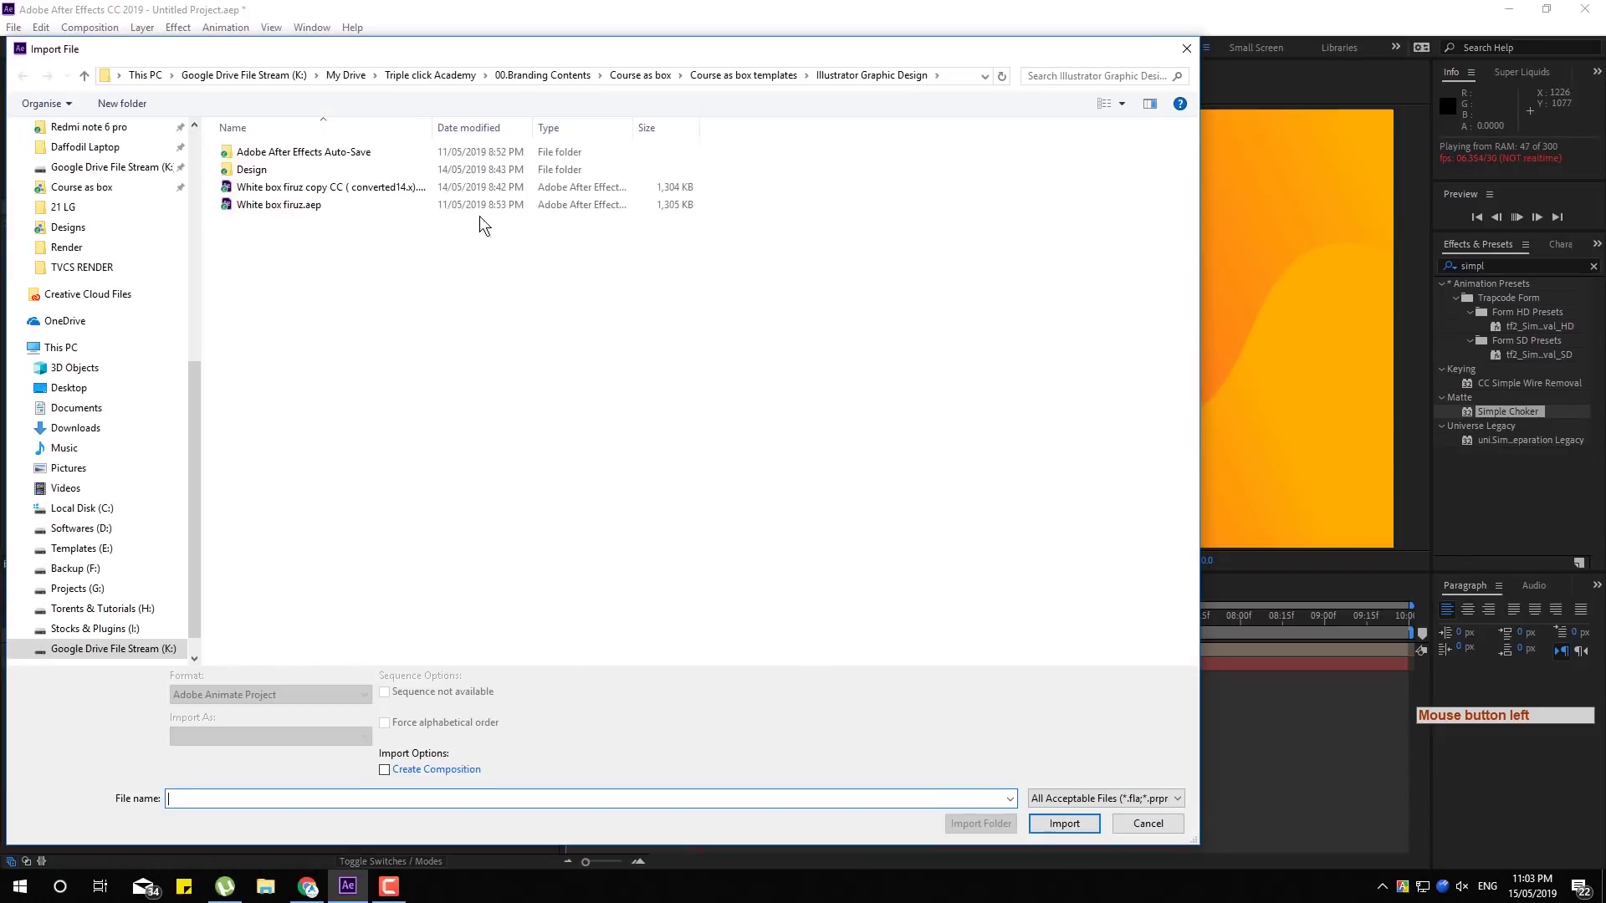
pyautogui.click(310, 201)
pyautogui.press('Return')
pyautogui.click(1088, 830)
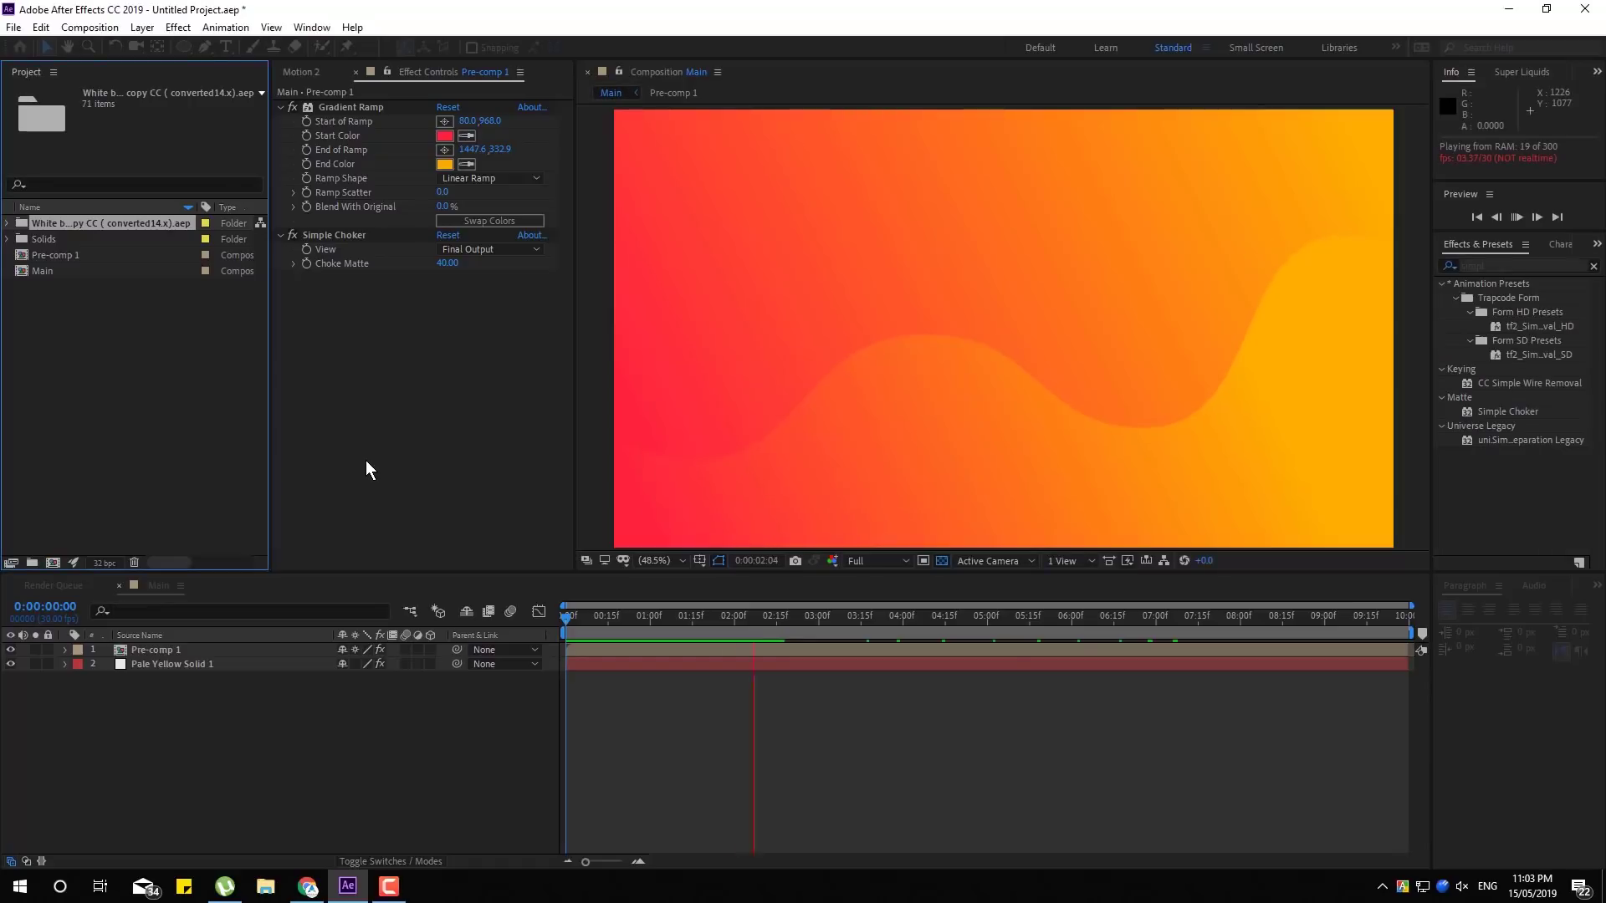
pyautogui.click(675, 630)
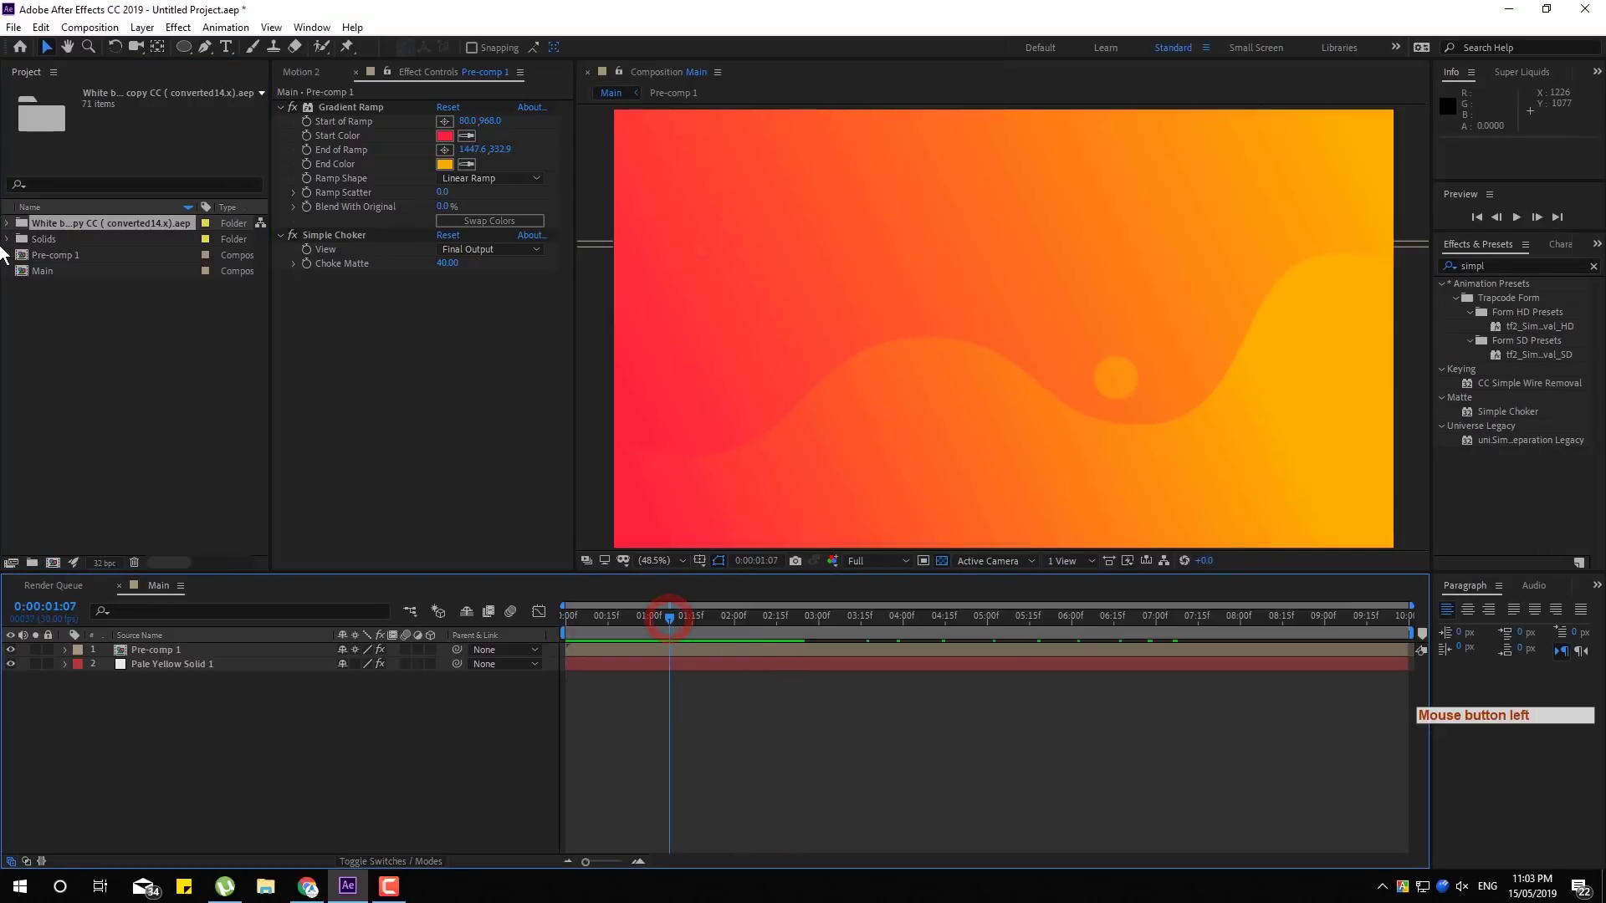
# Drag the imported BOX composition into Main and reveal its scale for sizing down
pyautogui.click(20, 233)
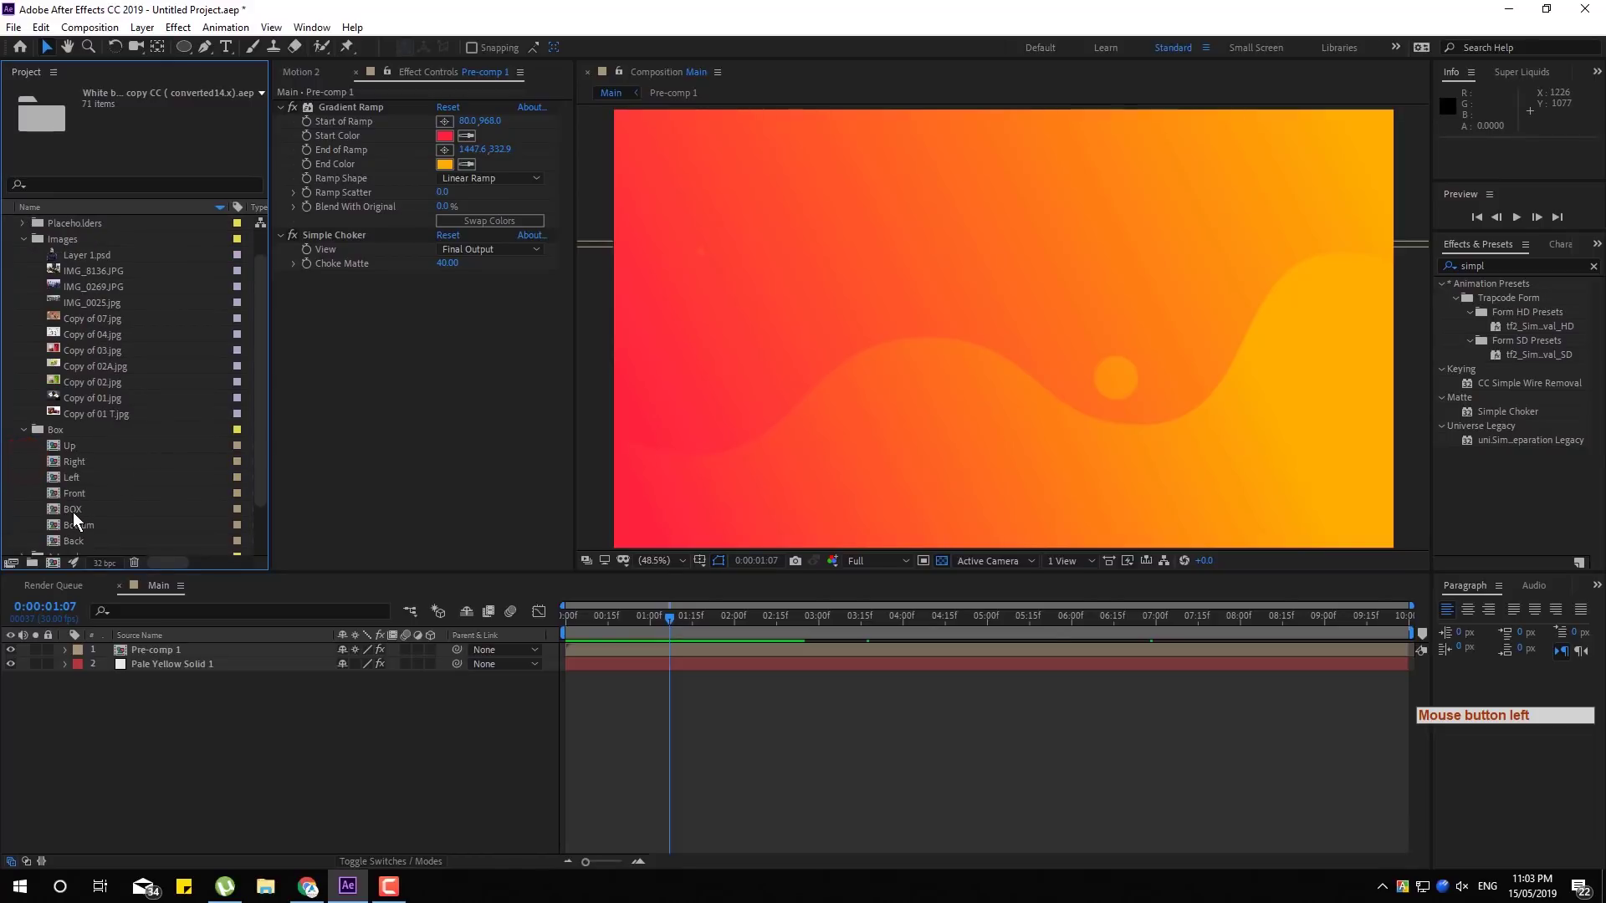
pyautogui.click(85, 520)
pyautogui.click(99, 518)
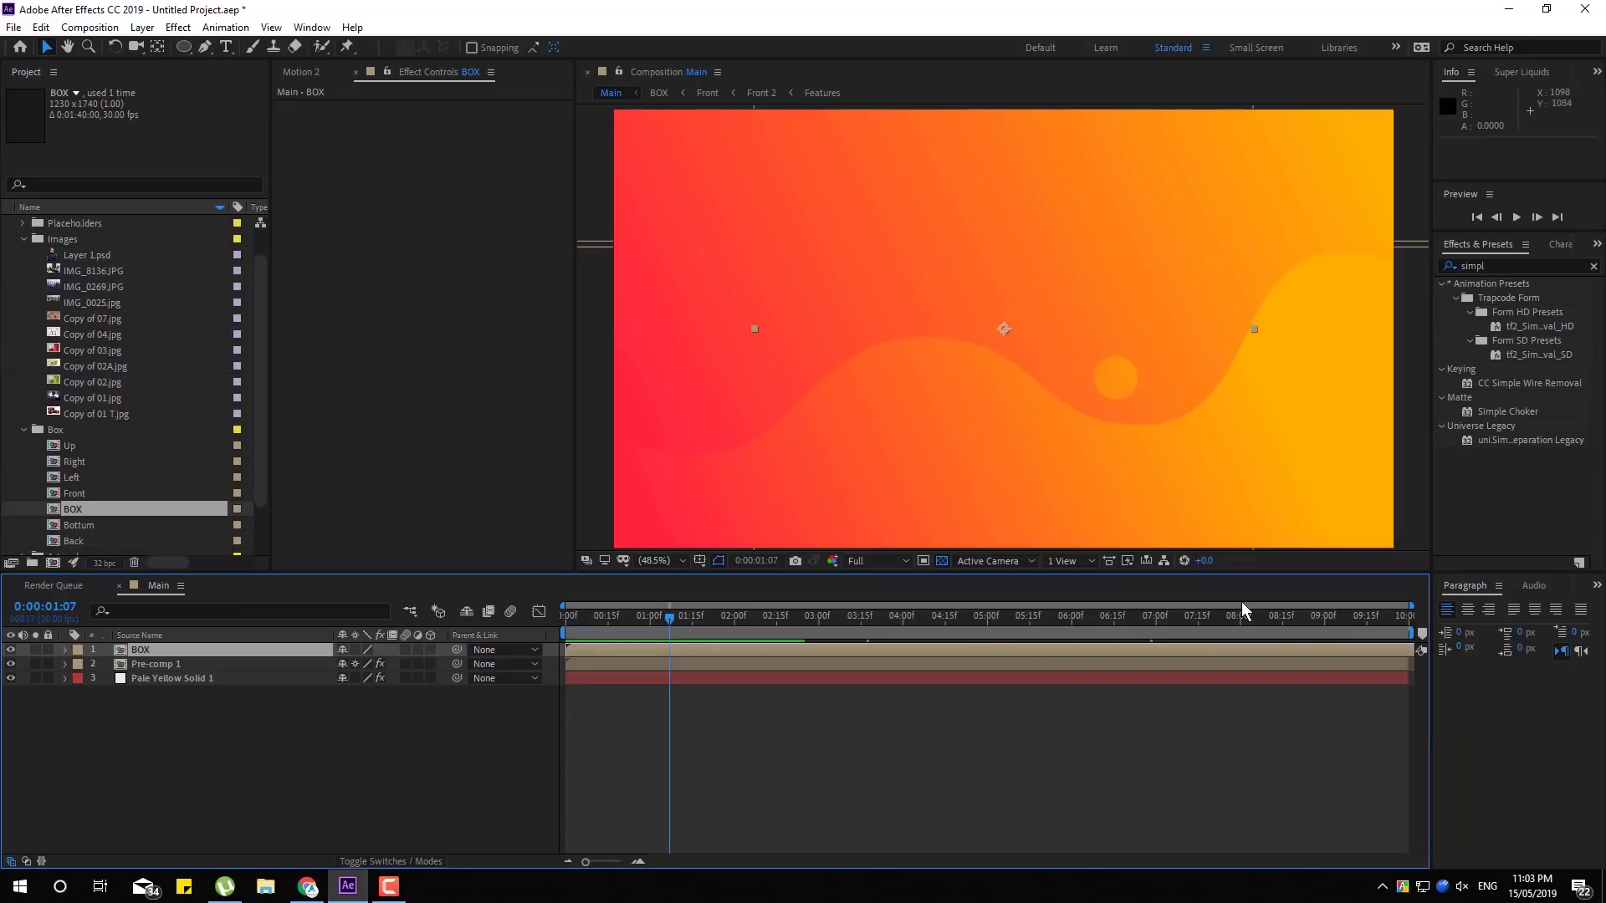
pyautogui.press('F9')
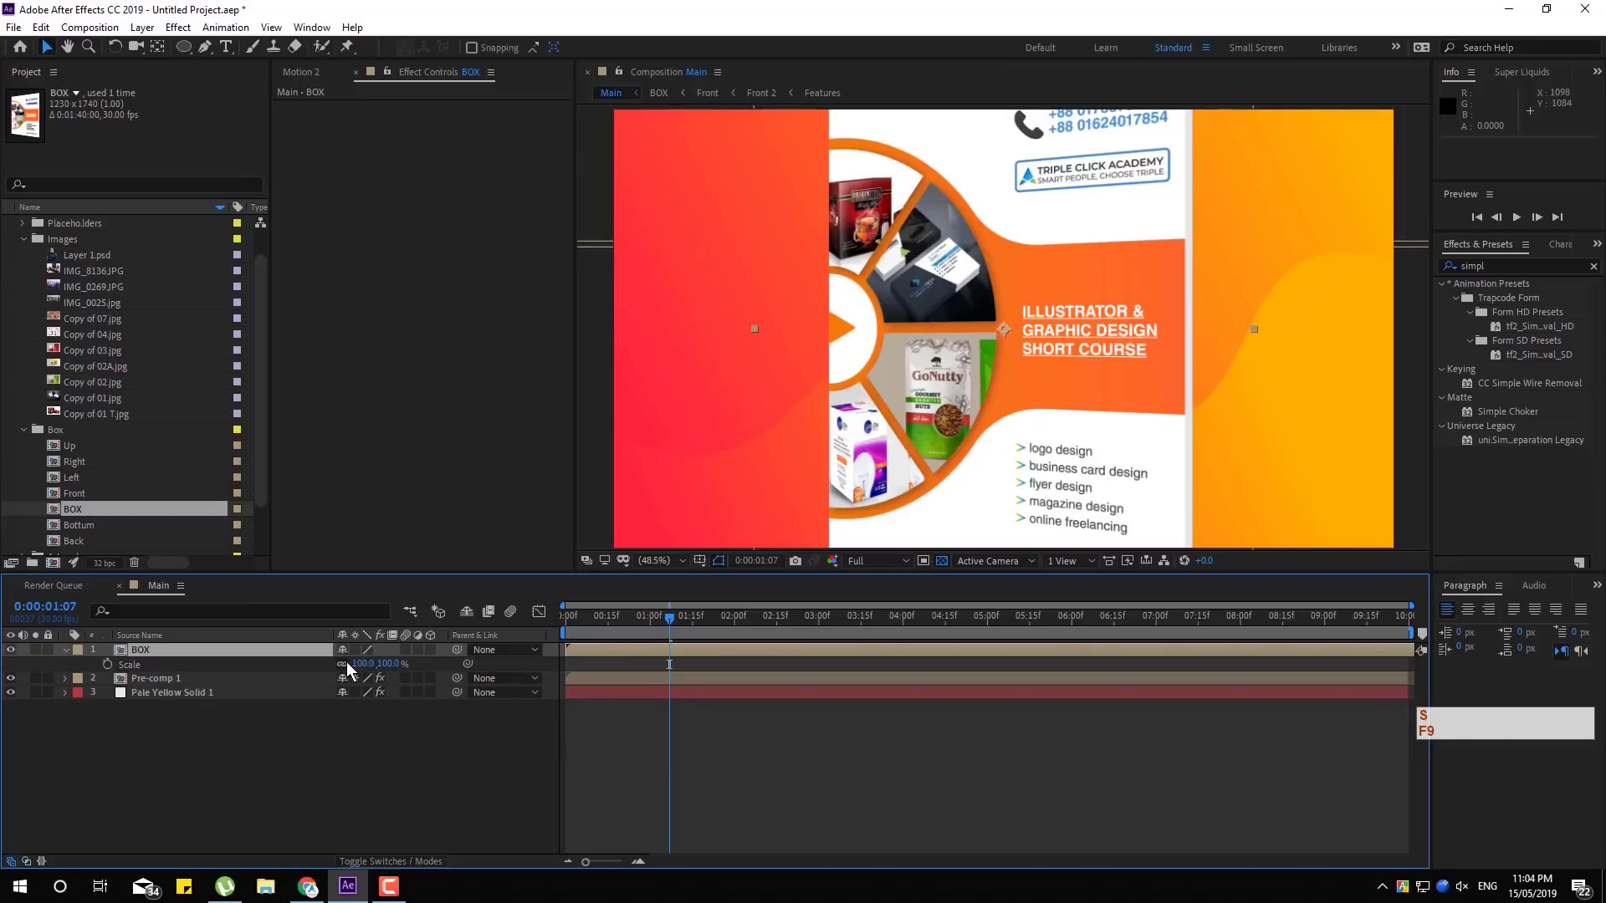
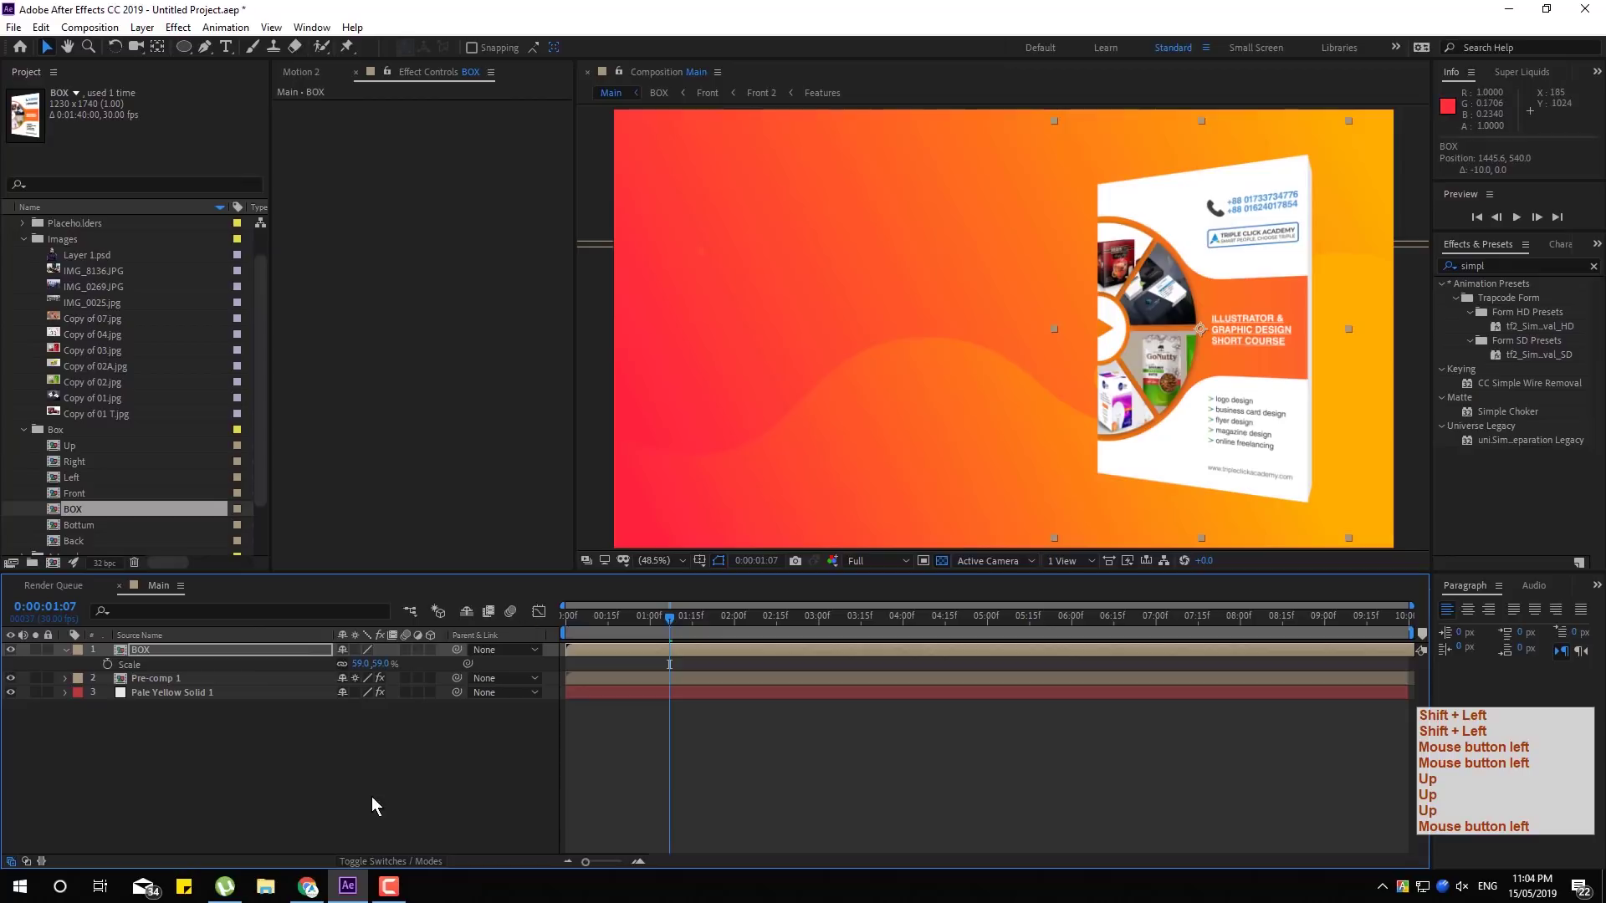
# Start a text layer left of the box and enter the two-line '50% DISCOUNT ON RAMADAN' heading
pyautogui.press('shift+Left')
pyautogui.click(202, 61)
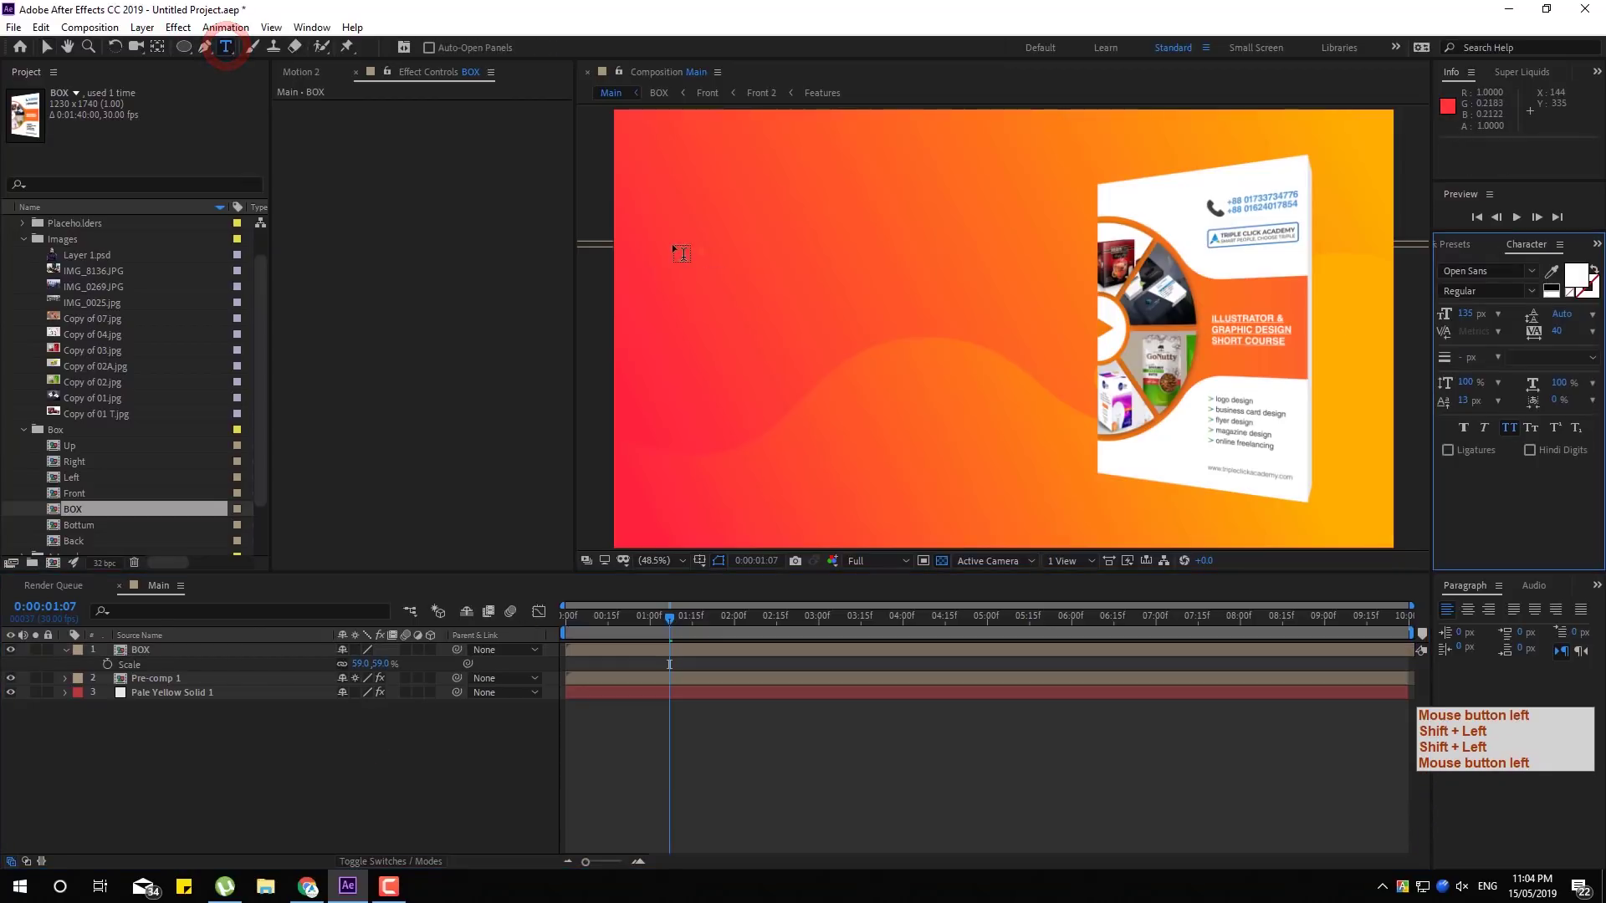
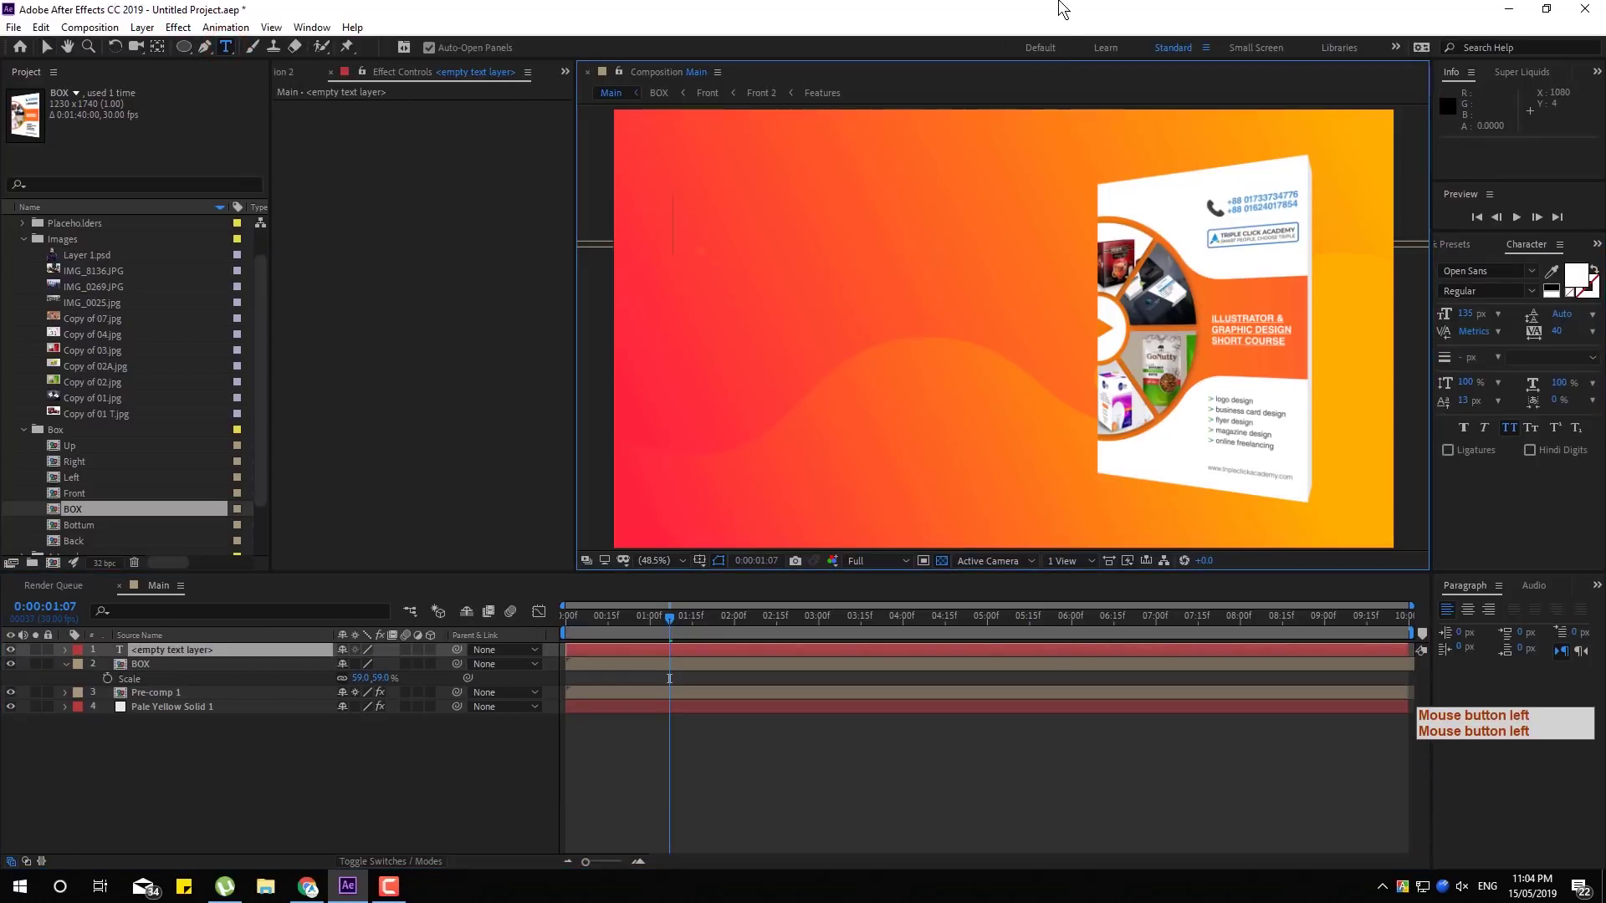
pyautogui.press('KP_0')
pyautogui.press('KP_5')
pyautogui.click(1066, 10)
pyautogui.press('shift+5')
pyautogui.press('space')
pyautogui.press('space')
pyautogui.press('KP_0')
pyautogui.press('space')
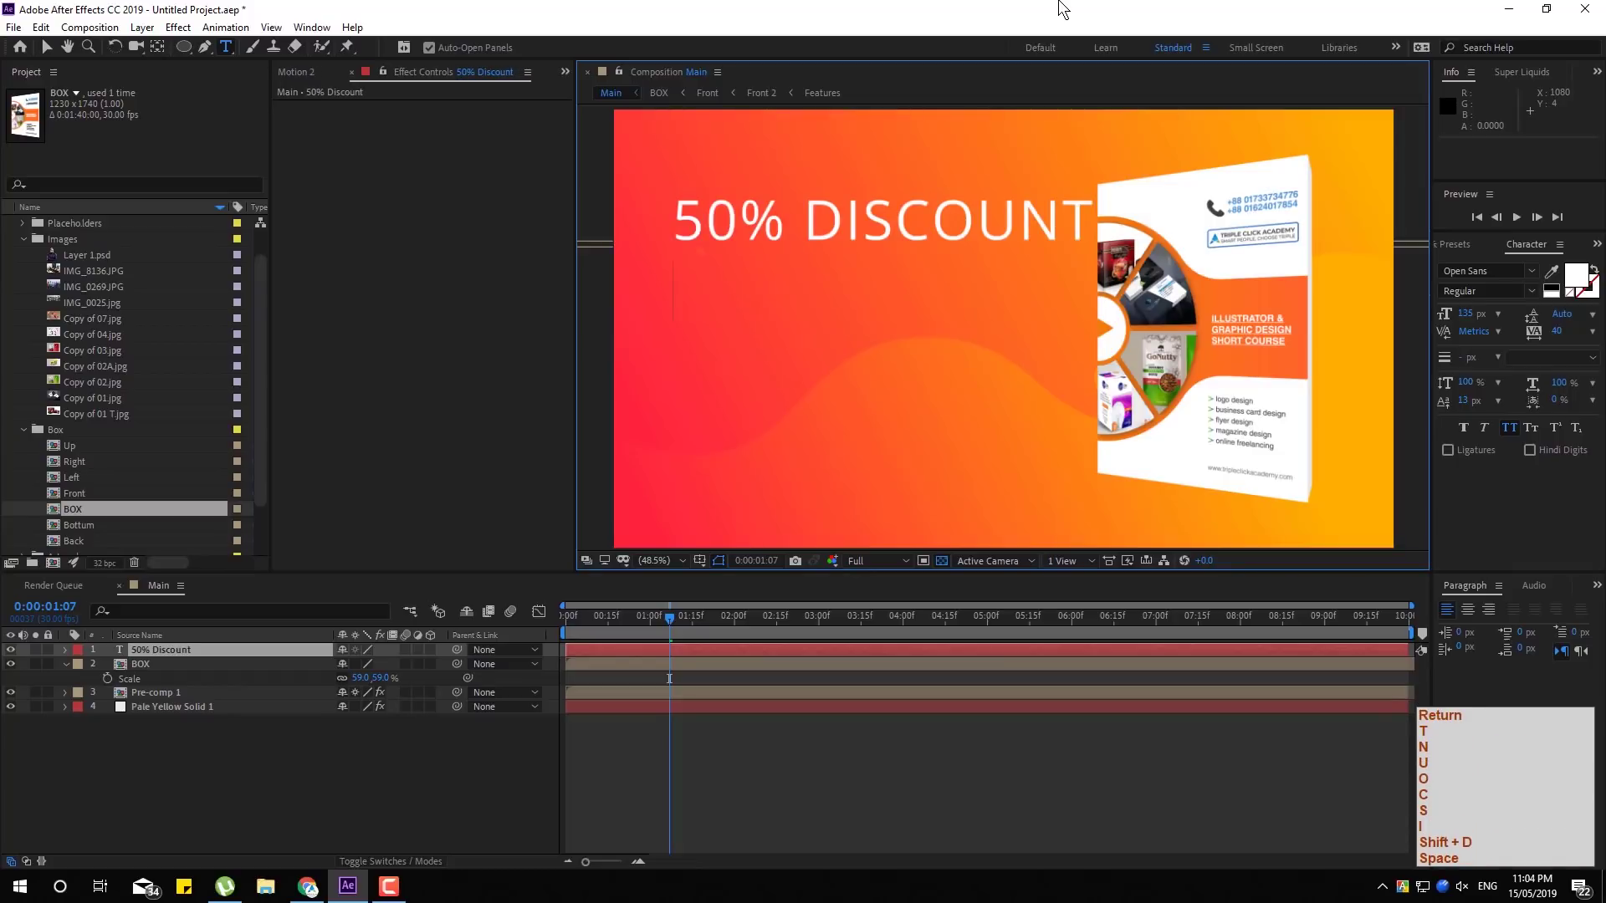
pyautogui.press('Return')
pyautogui.press('space')
pyautogui.press('space')
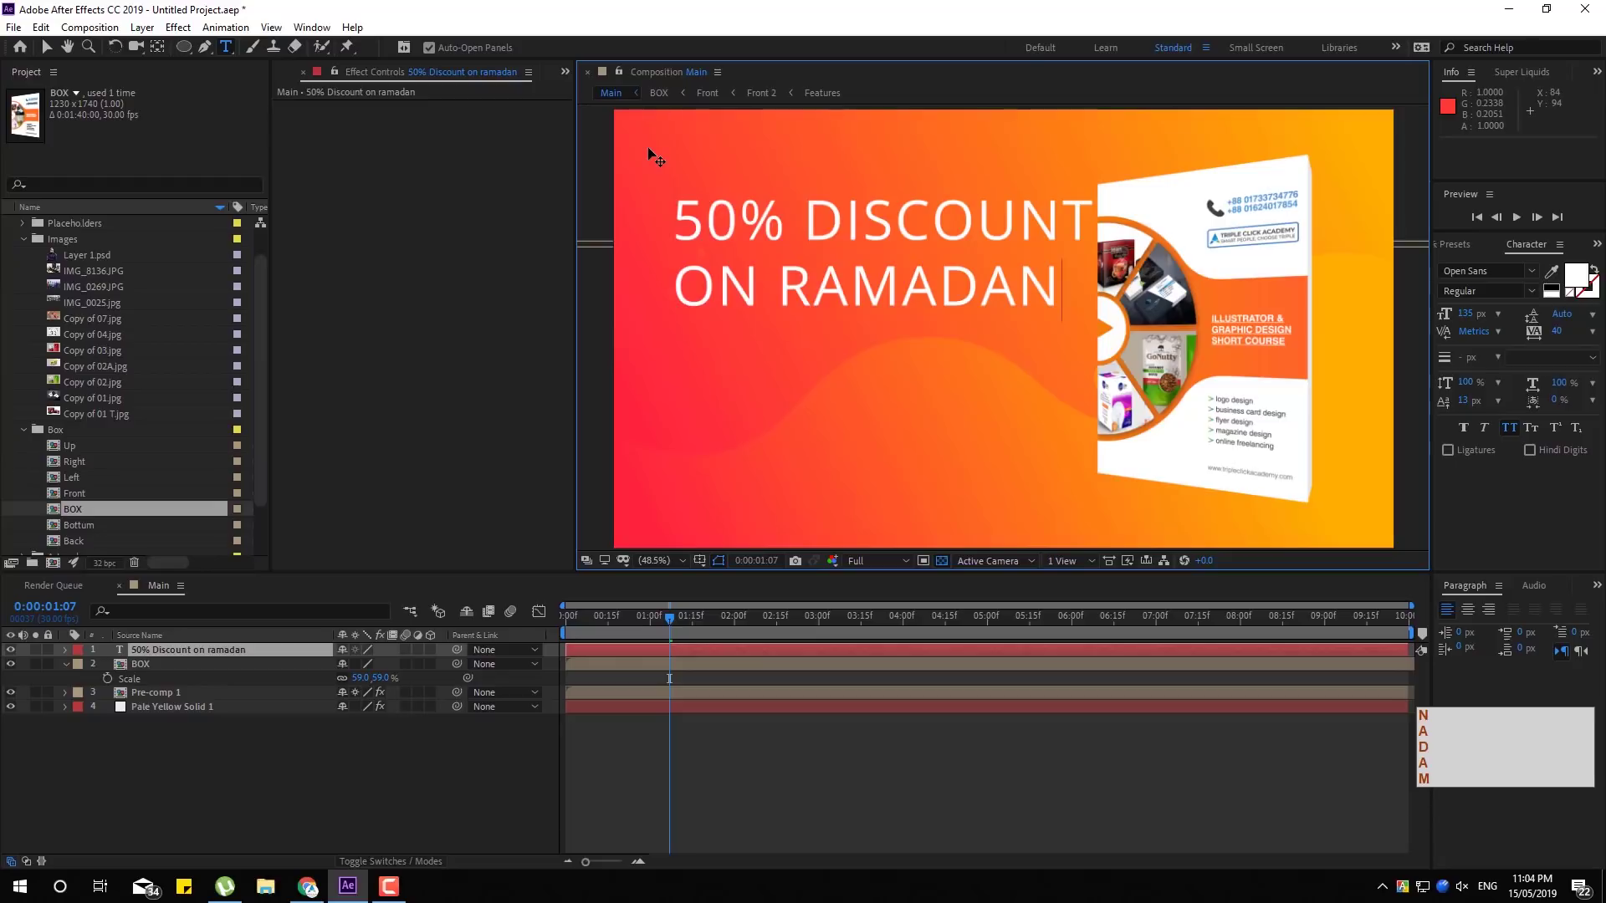
# Make the '50%' part 179 px and Bold
pyautogui.press('ctrl+a')
pyautogui.press('ctrl+a')
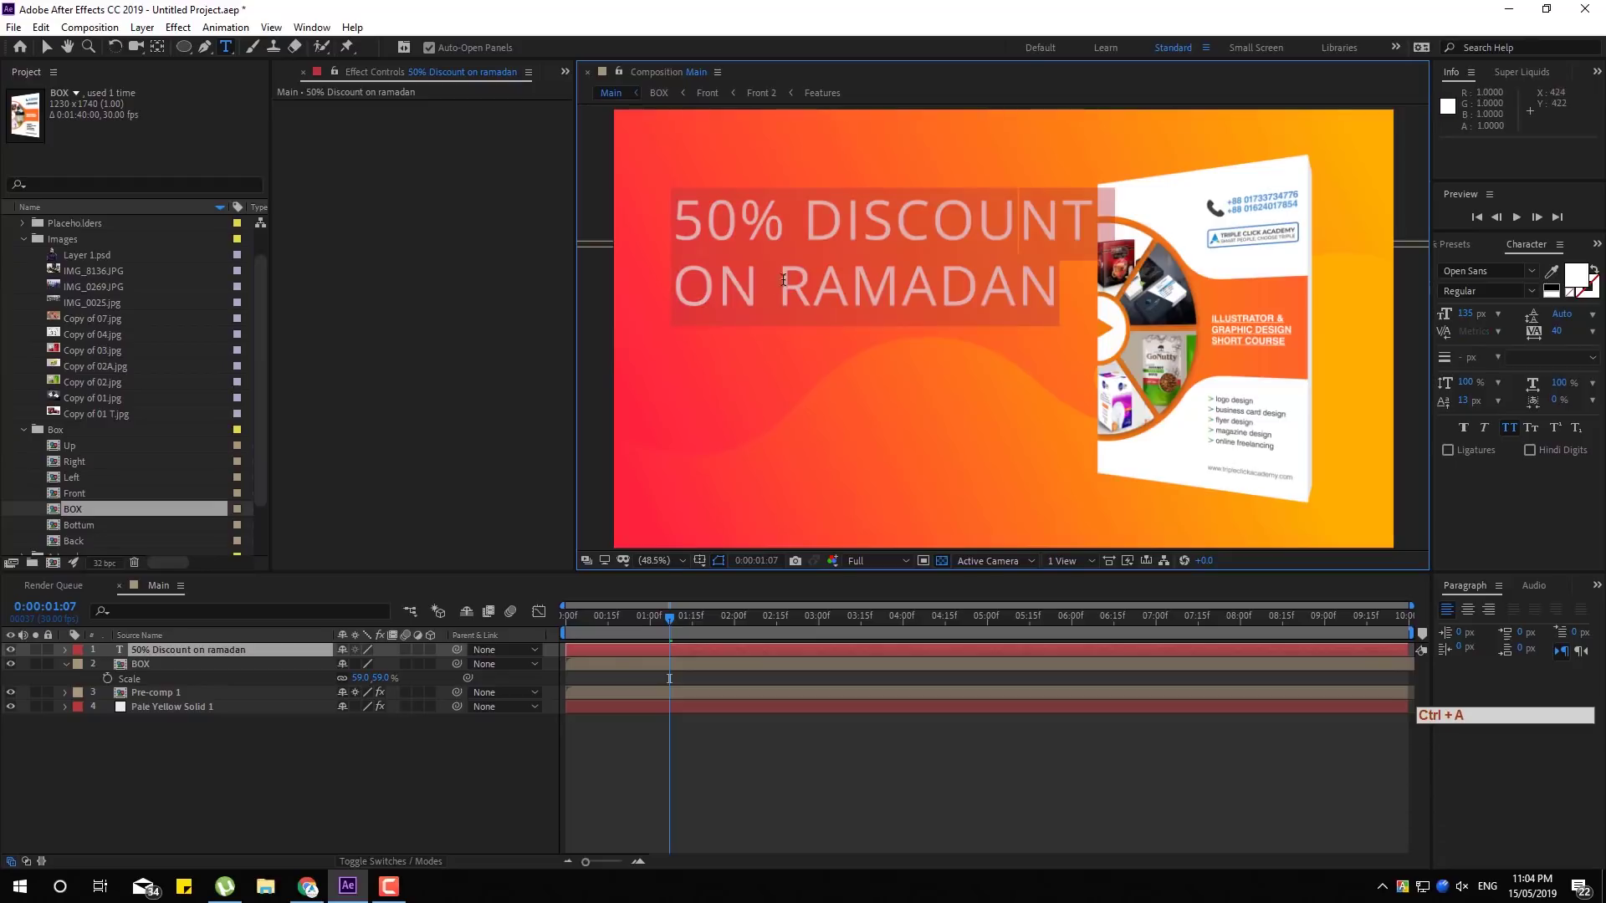
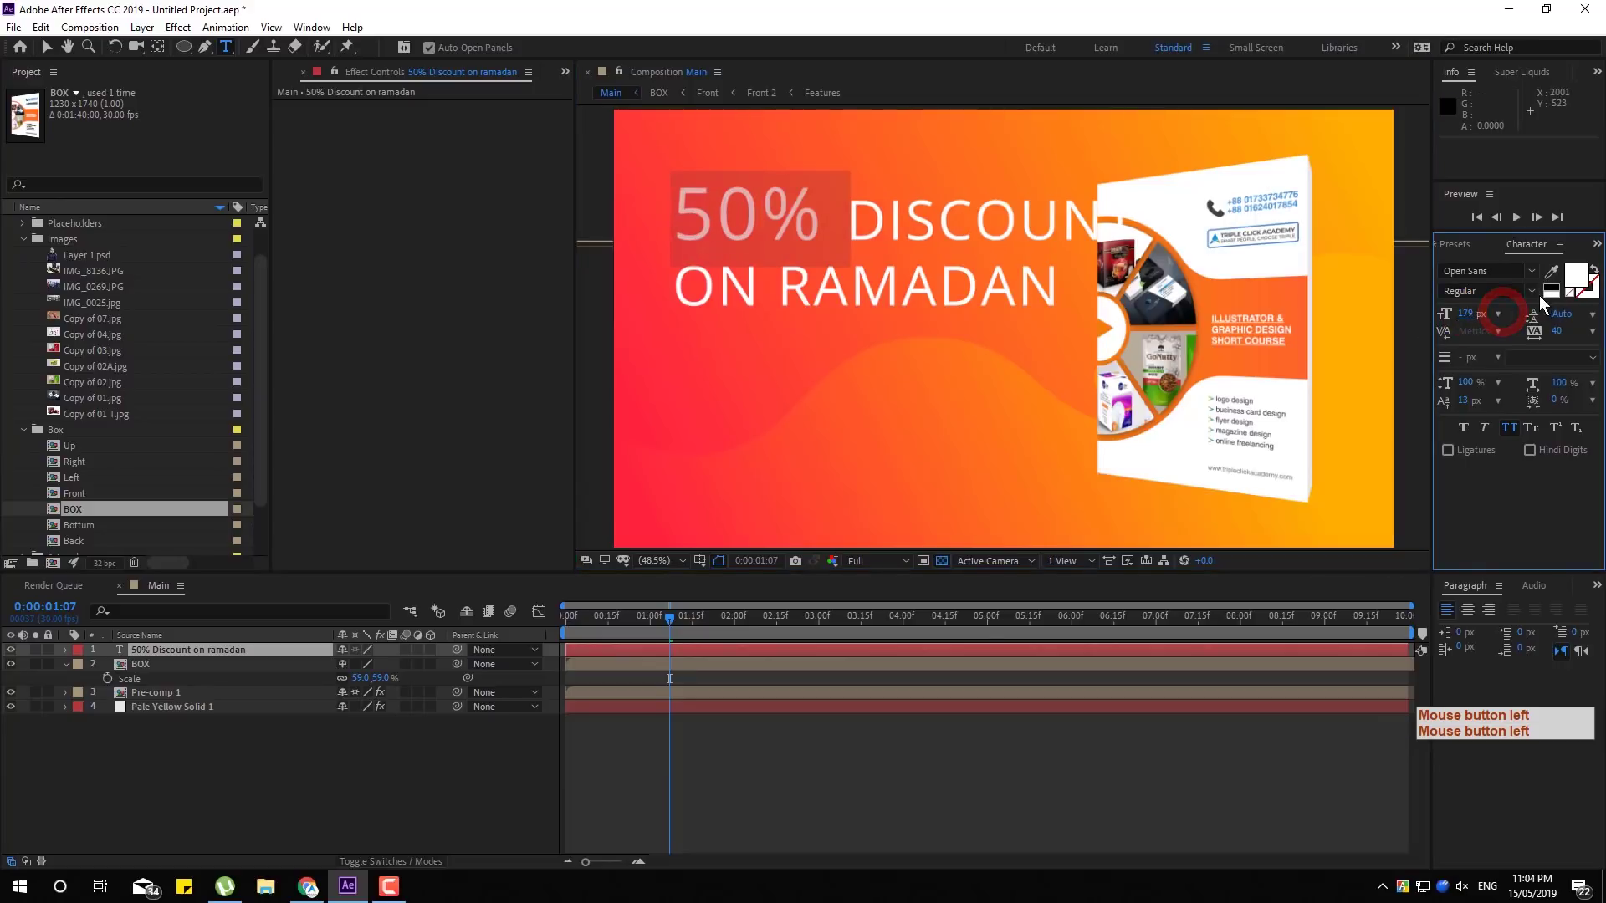
pyautogui.click(1491, 432)
pyautogui.click(57, 56)
pyautogui.doubleClick(858, 231)
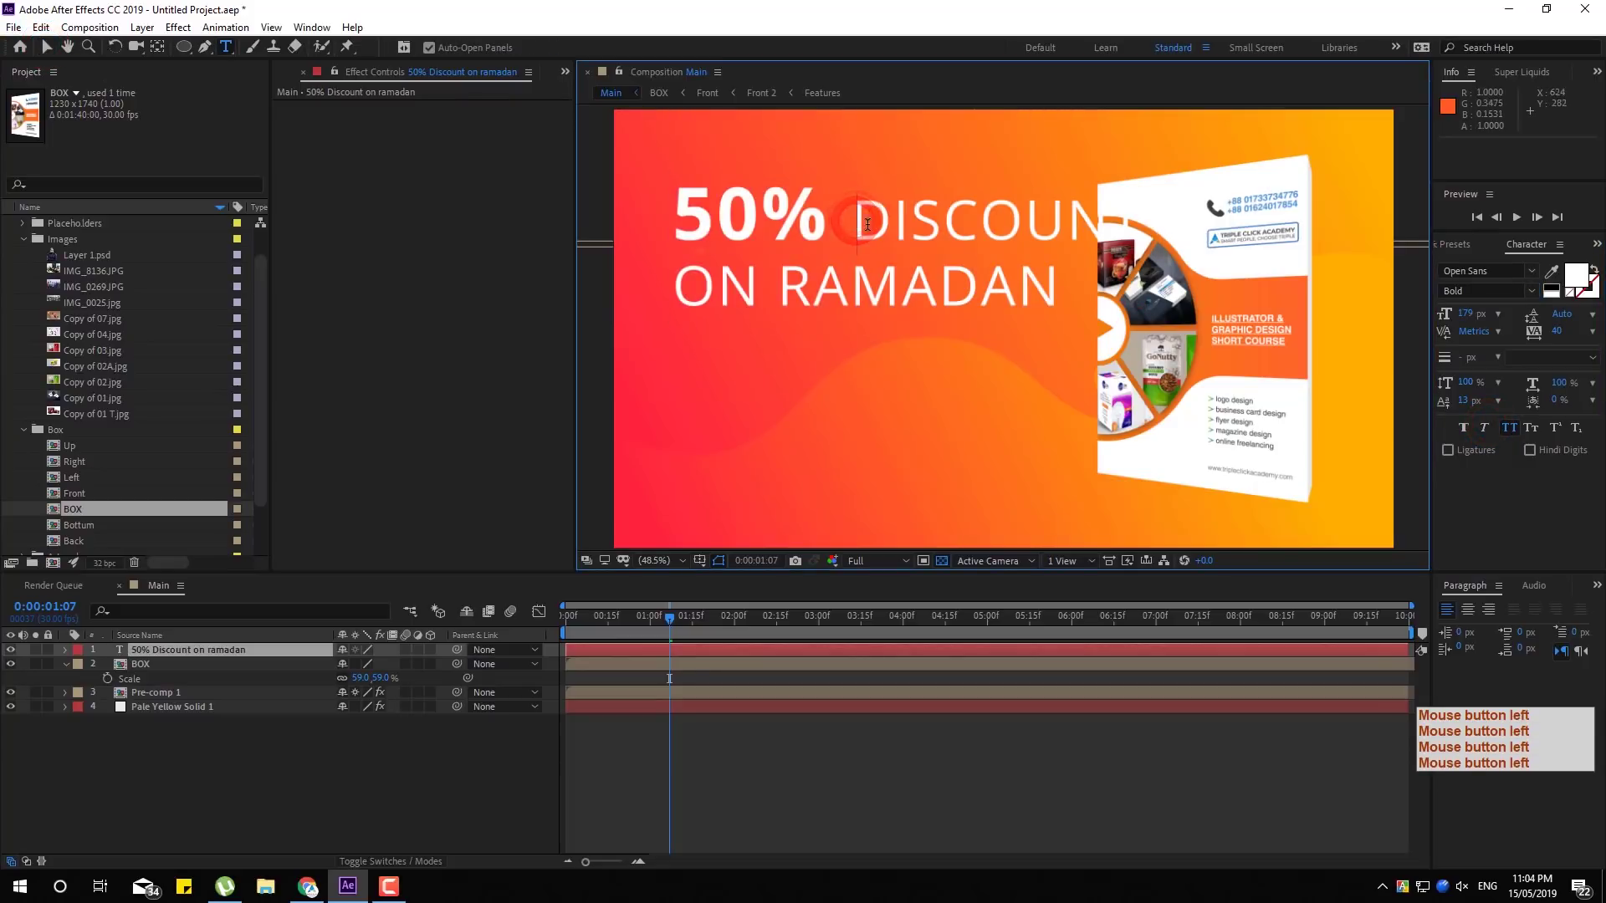
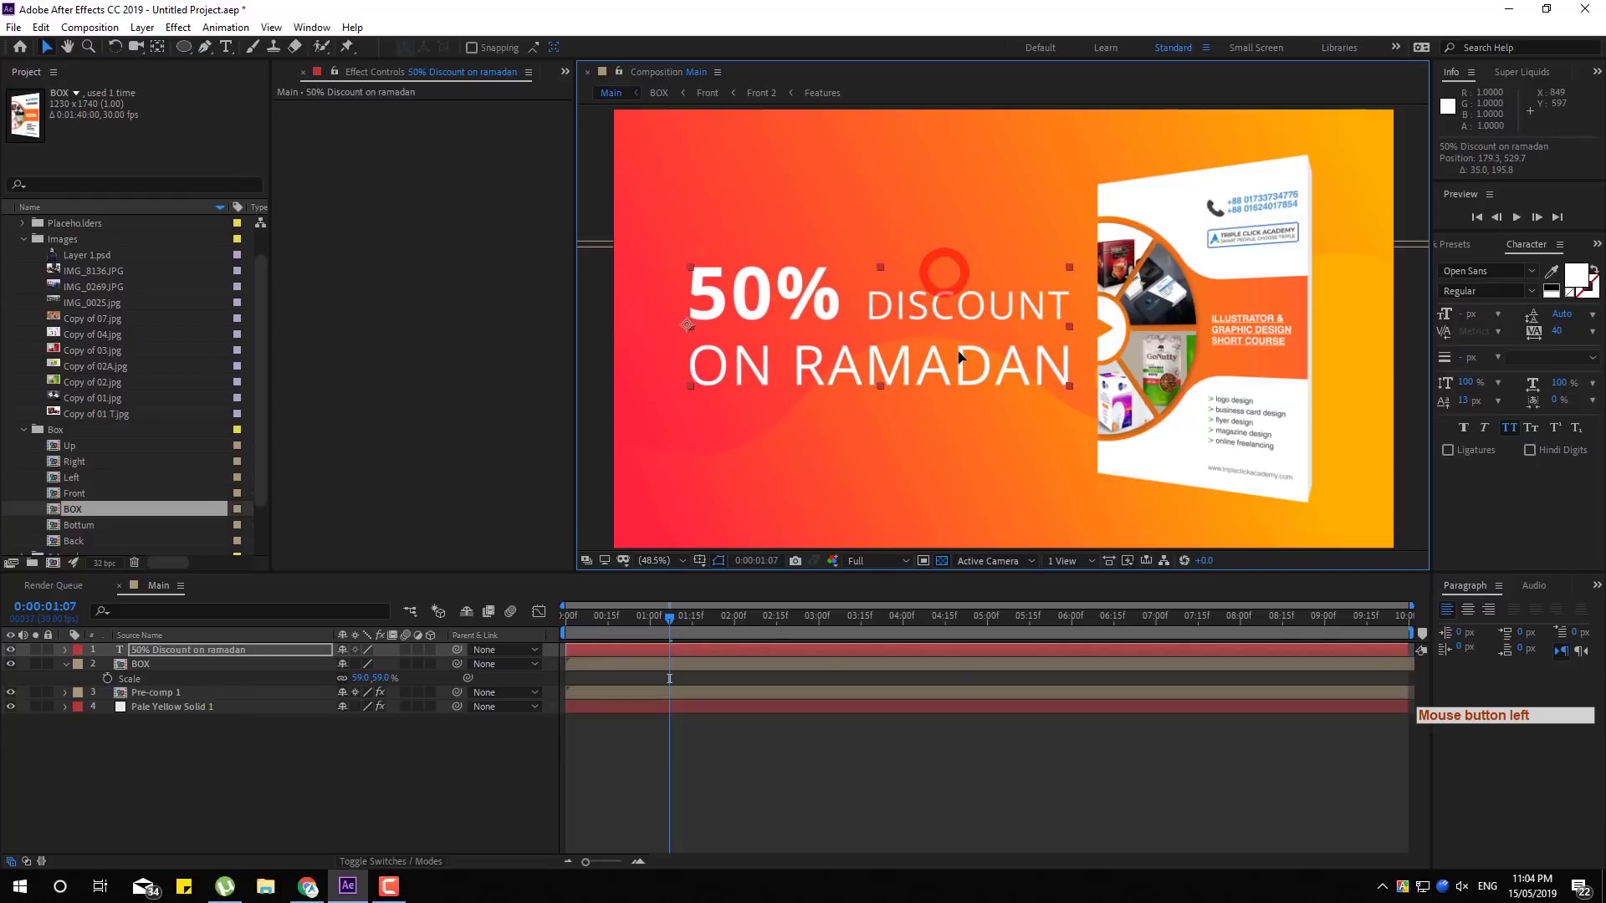
# Scale the heading layer down to 81%
pyautogui.press('s')
pyautogui.click(366, 663)
pyautogui.press('s')
pyautogui.click(953, 746)
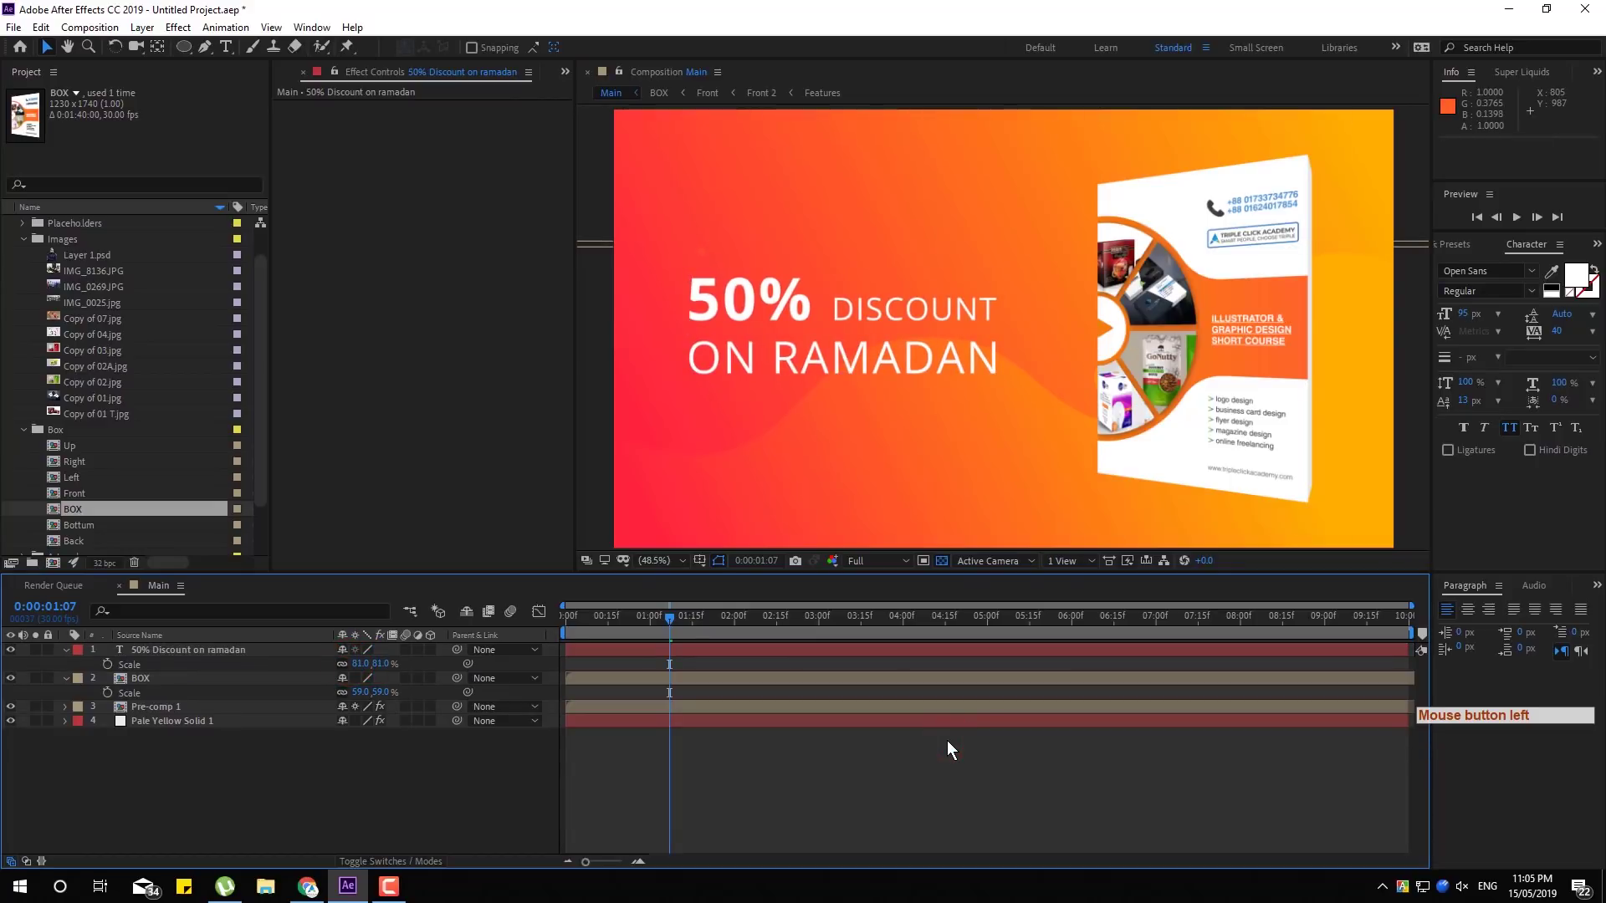
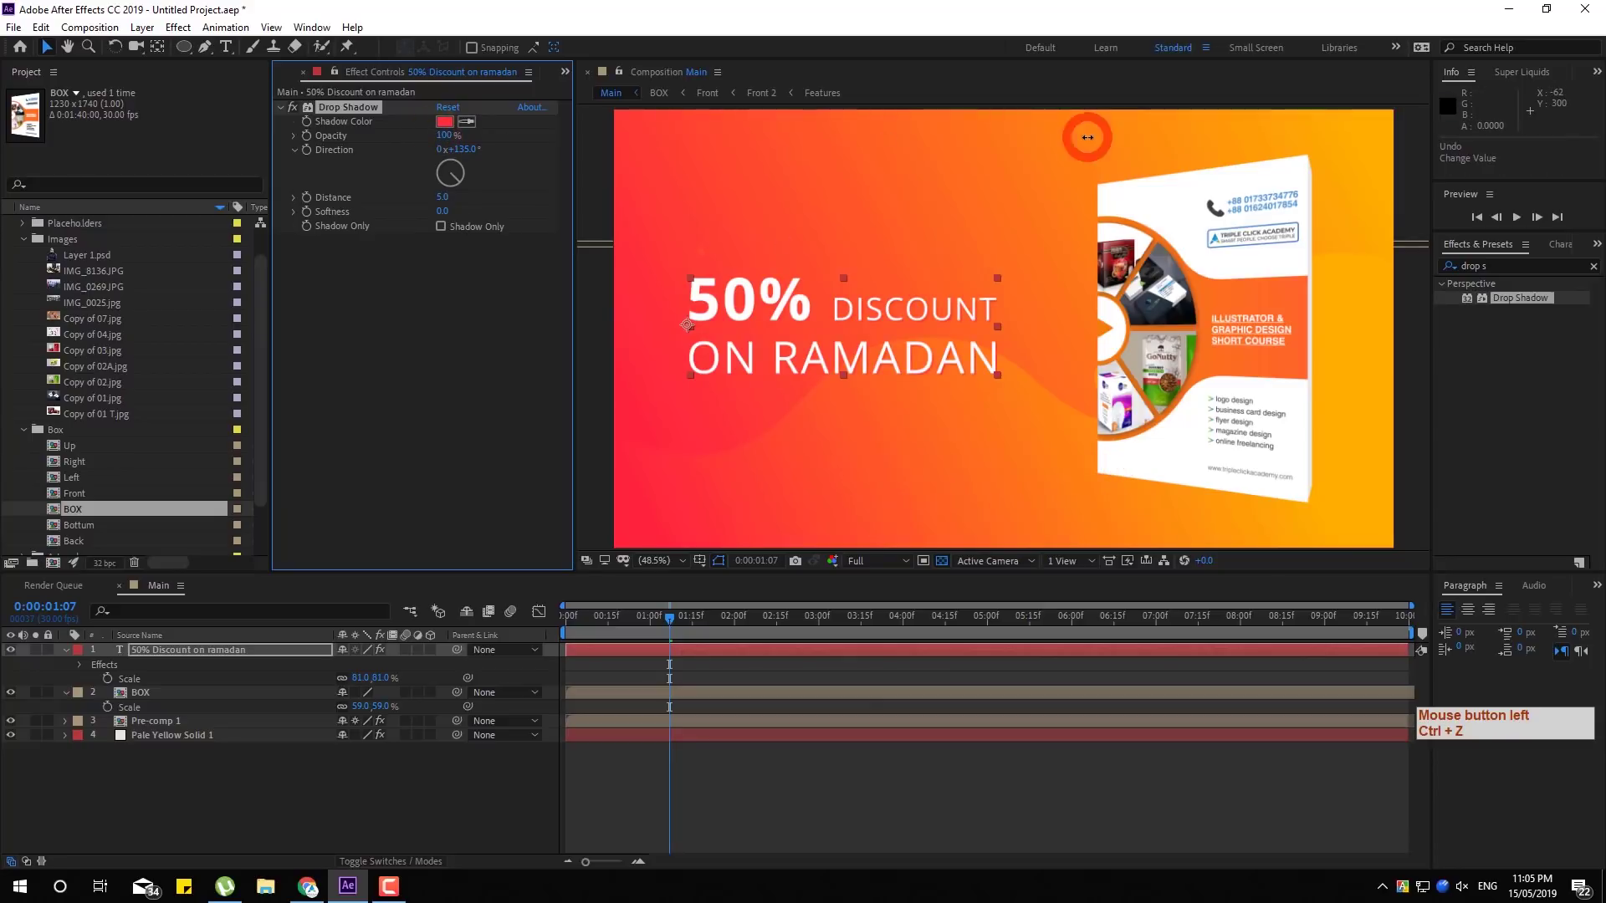
# Adjust the Drop Shadow's Distance and Softness for a hard-edged, slightly offset red shadow
pyautogui.press('Up')
pyautogui.press('ctrl+z')
pyautogui.click(539, 212)
pyautogui.press('Up')
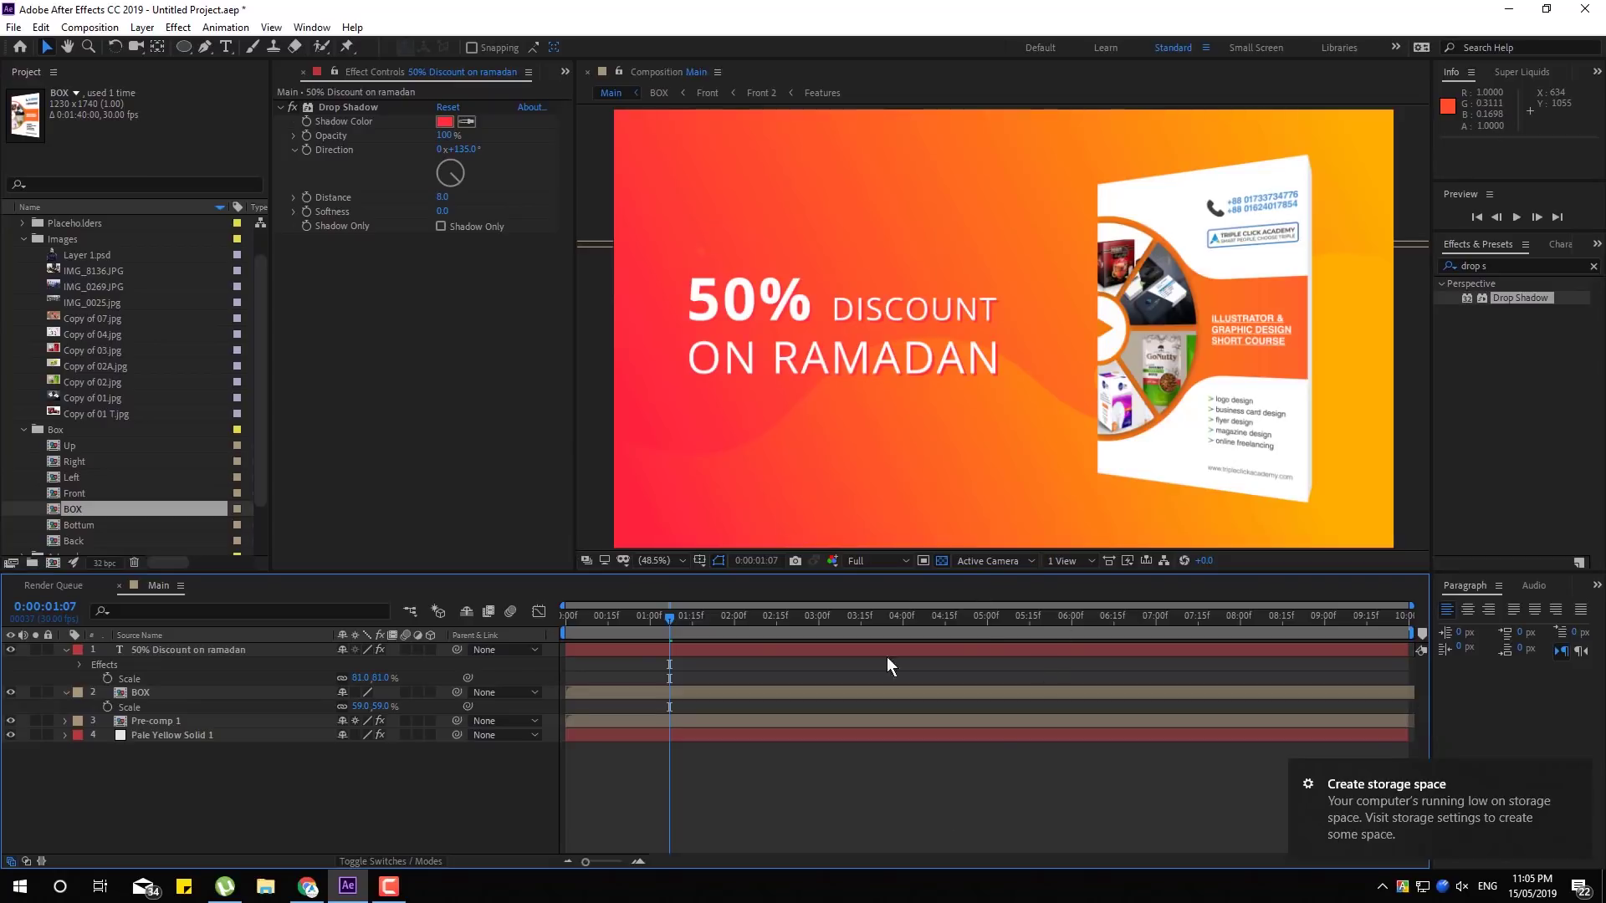
pyautogui.click(180, 694)
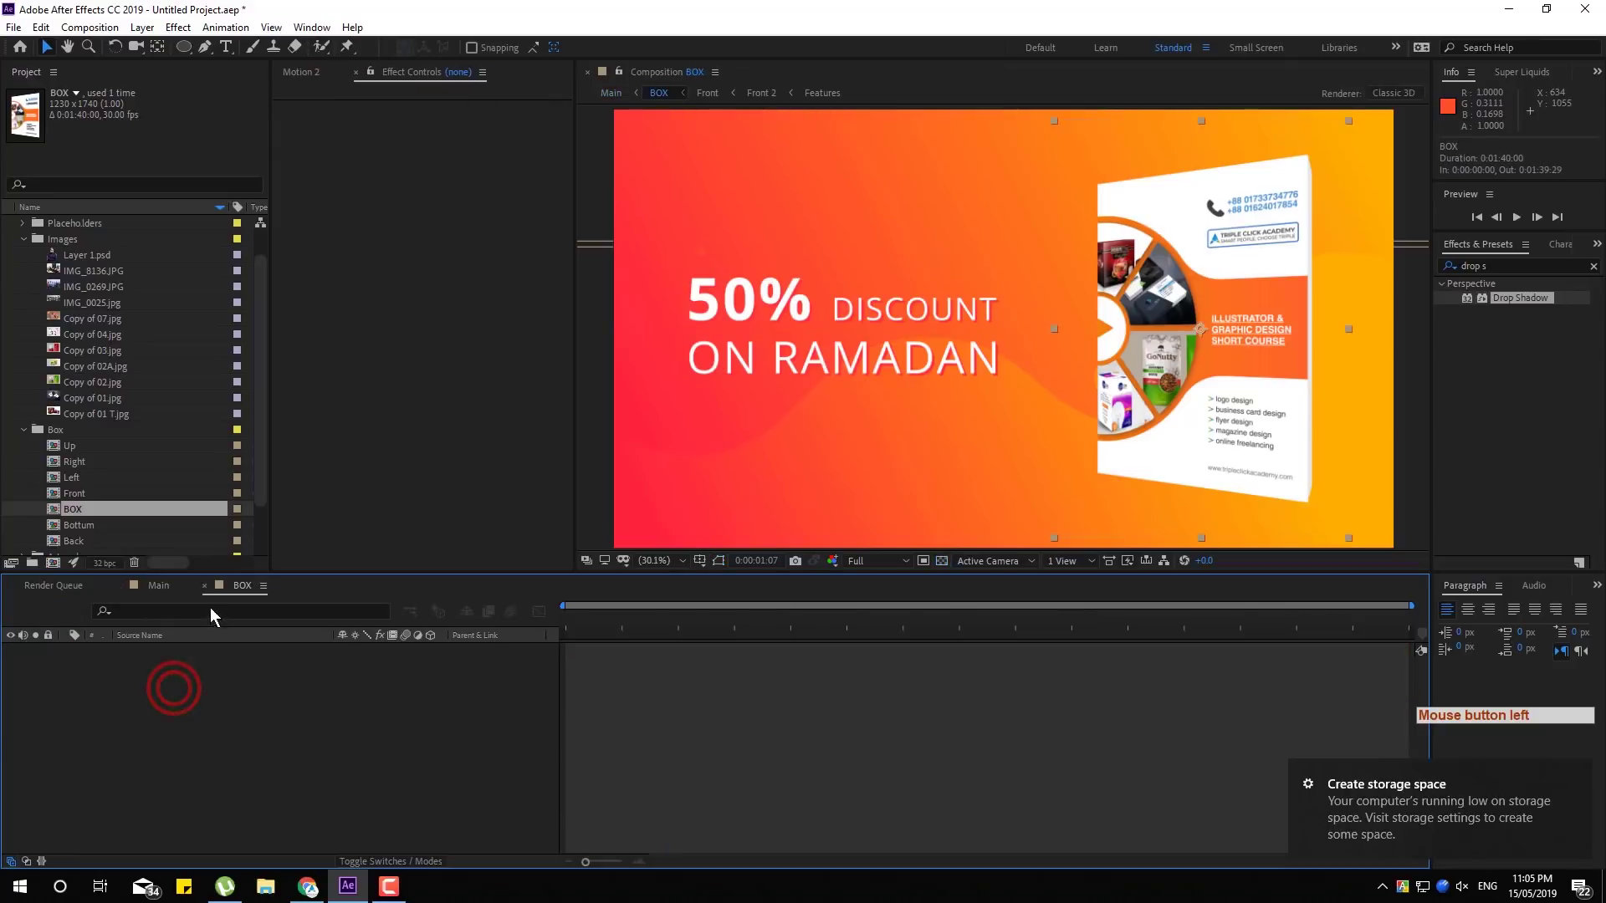
pyautogui.click(201, 659)
pyautogui.press('r')
pyautogui.click(345, 695)
pyautogui.click(367, 694)
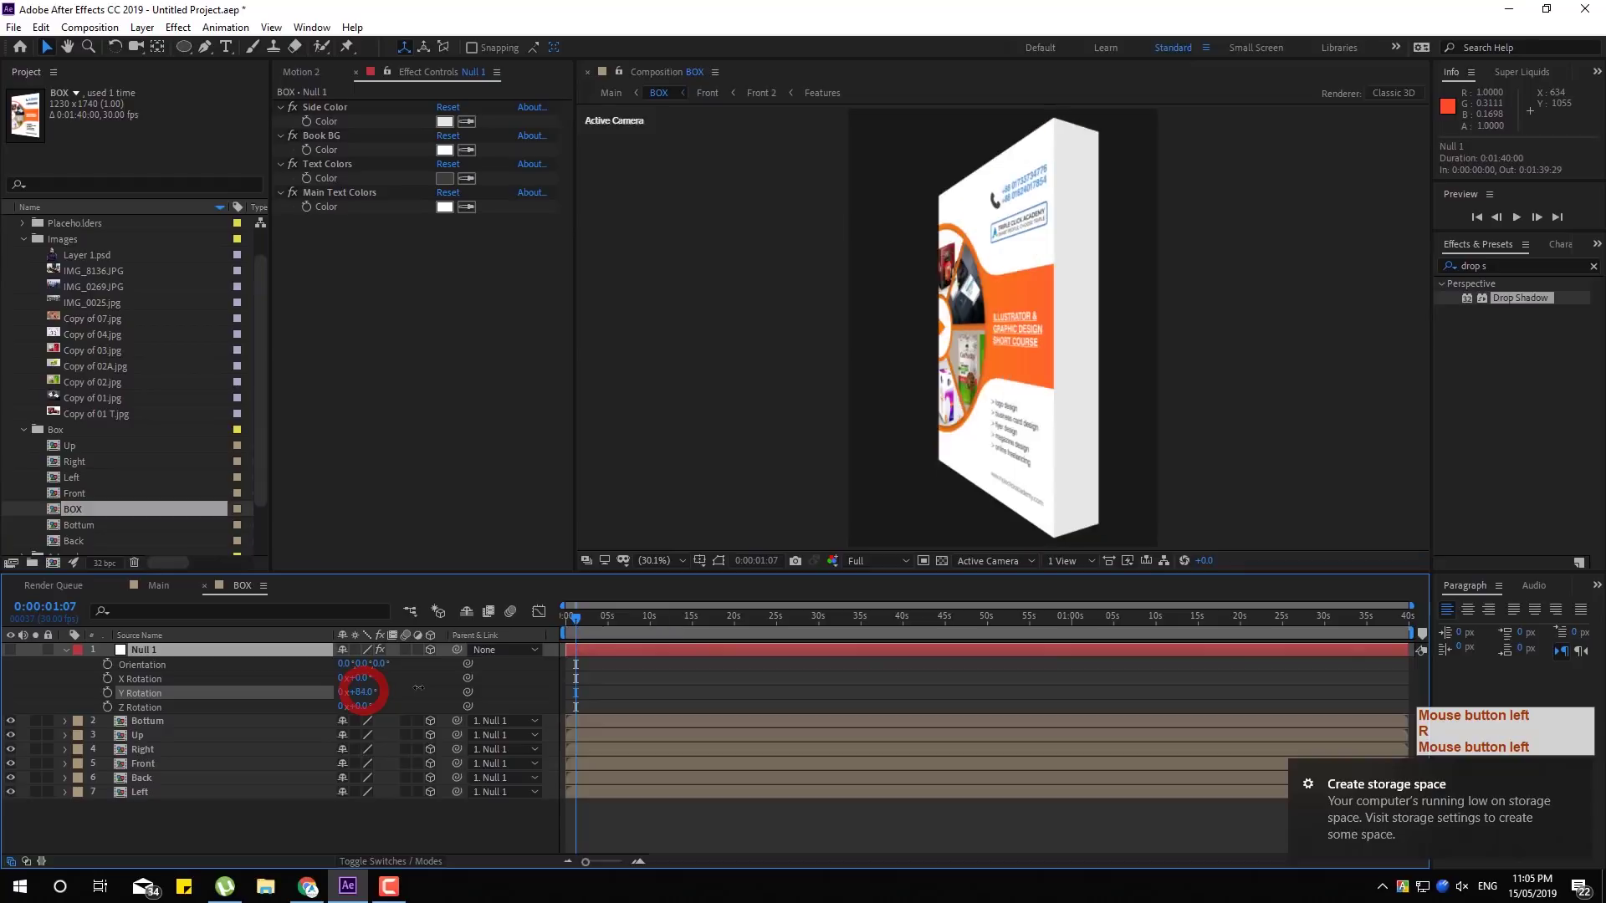
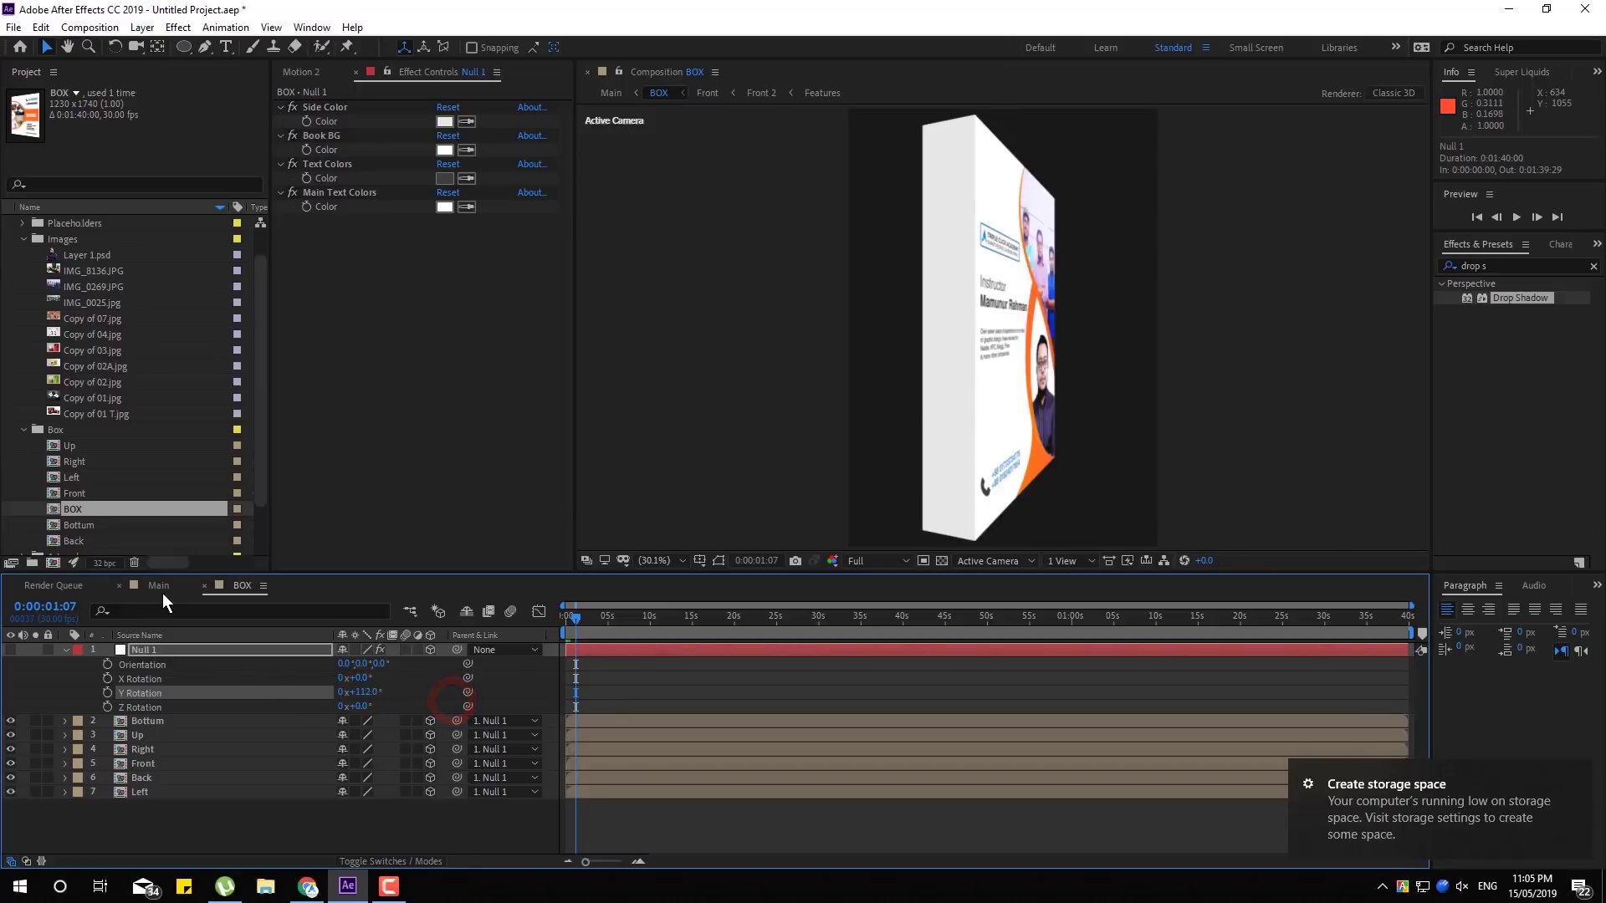
pyautogui.click(168, 602)
pyautogui.click(246, 603)
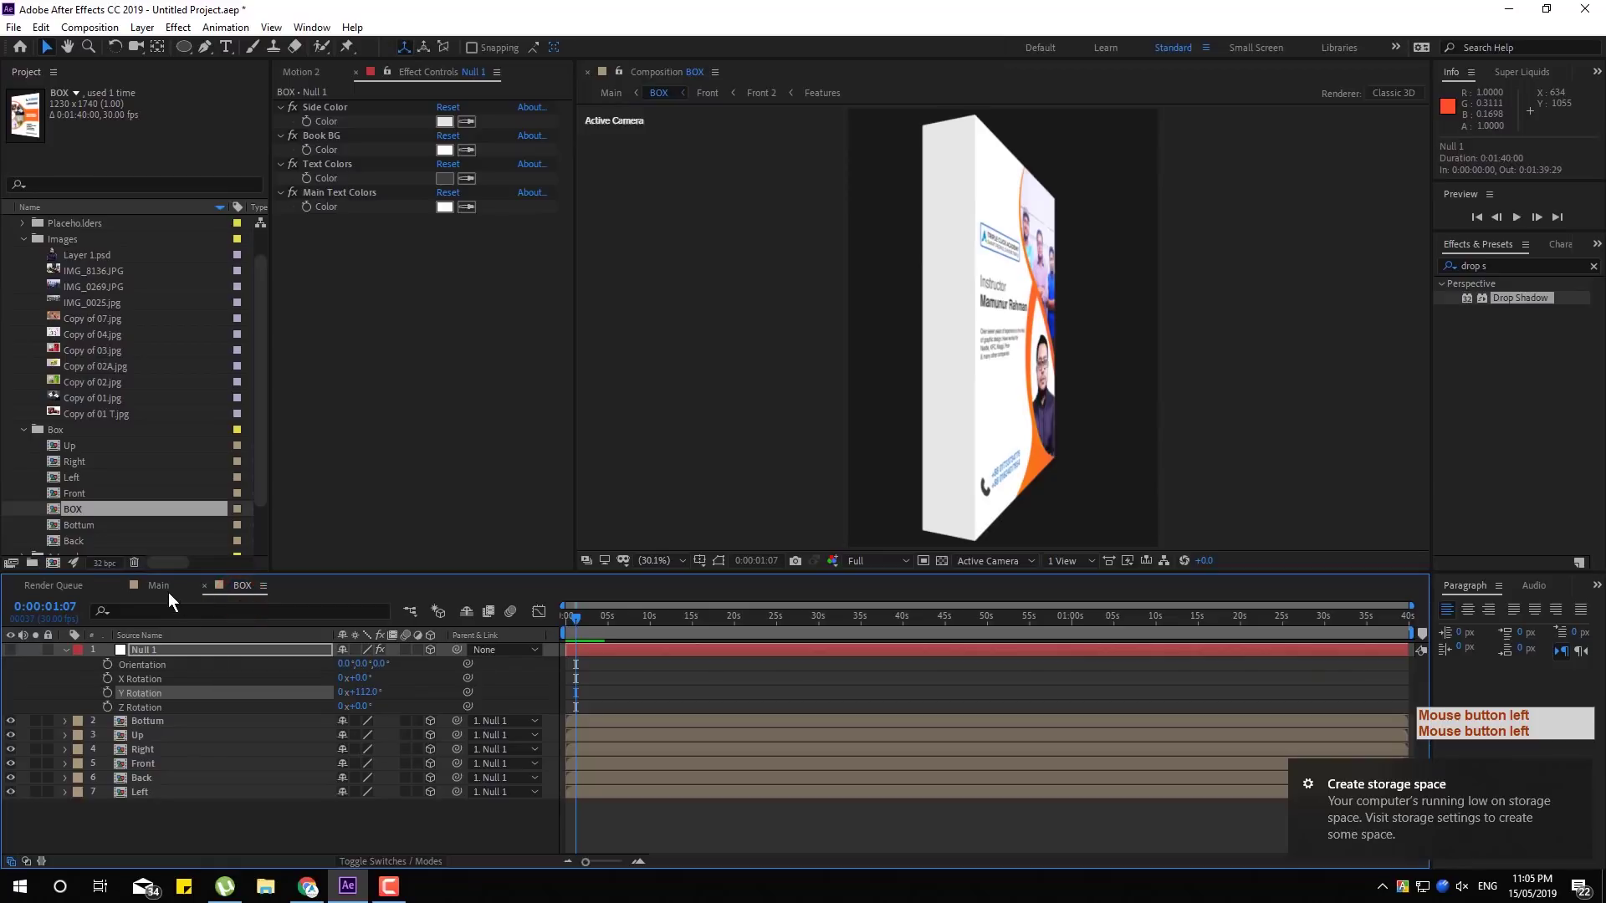
pyautogui.doubleClick(170, 602)
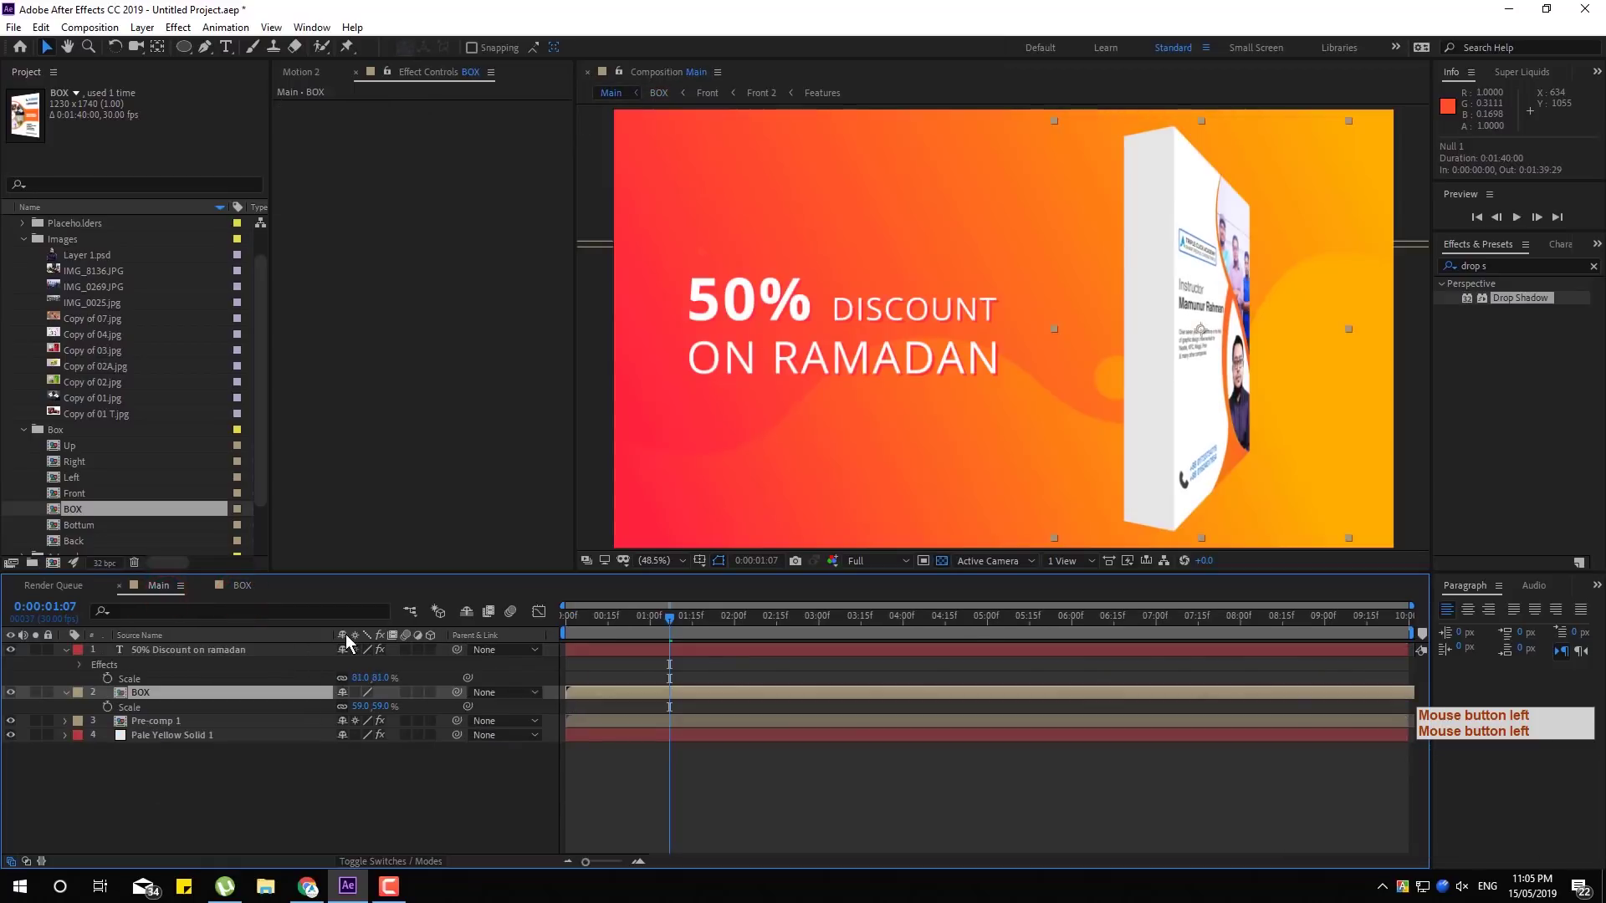
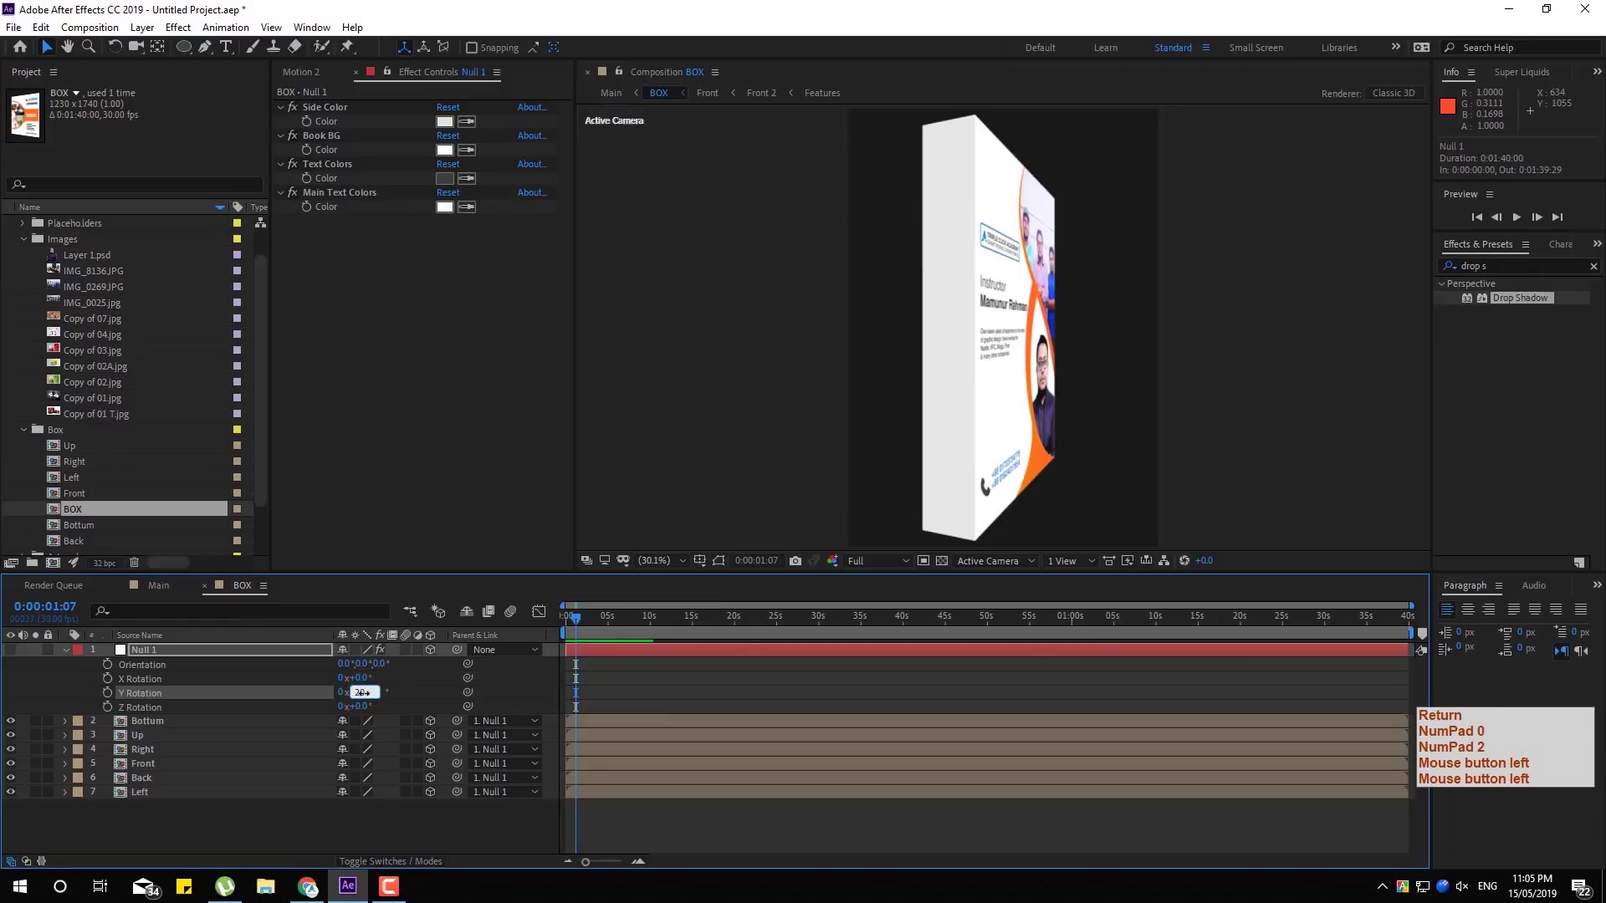
pyautogui.press('Return')
pyautogui.press('KP_0')
pyautogui.press('KP_2')
pyautogui.click(169, 596)
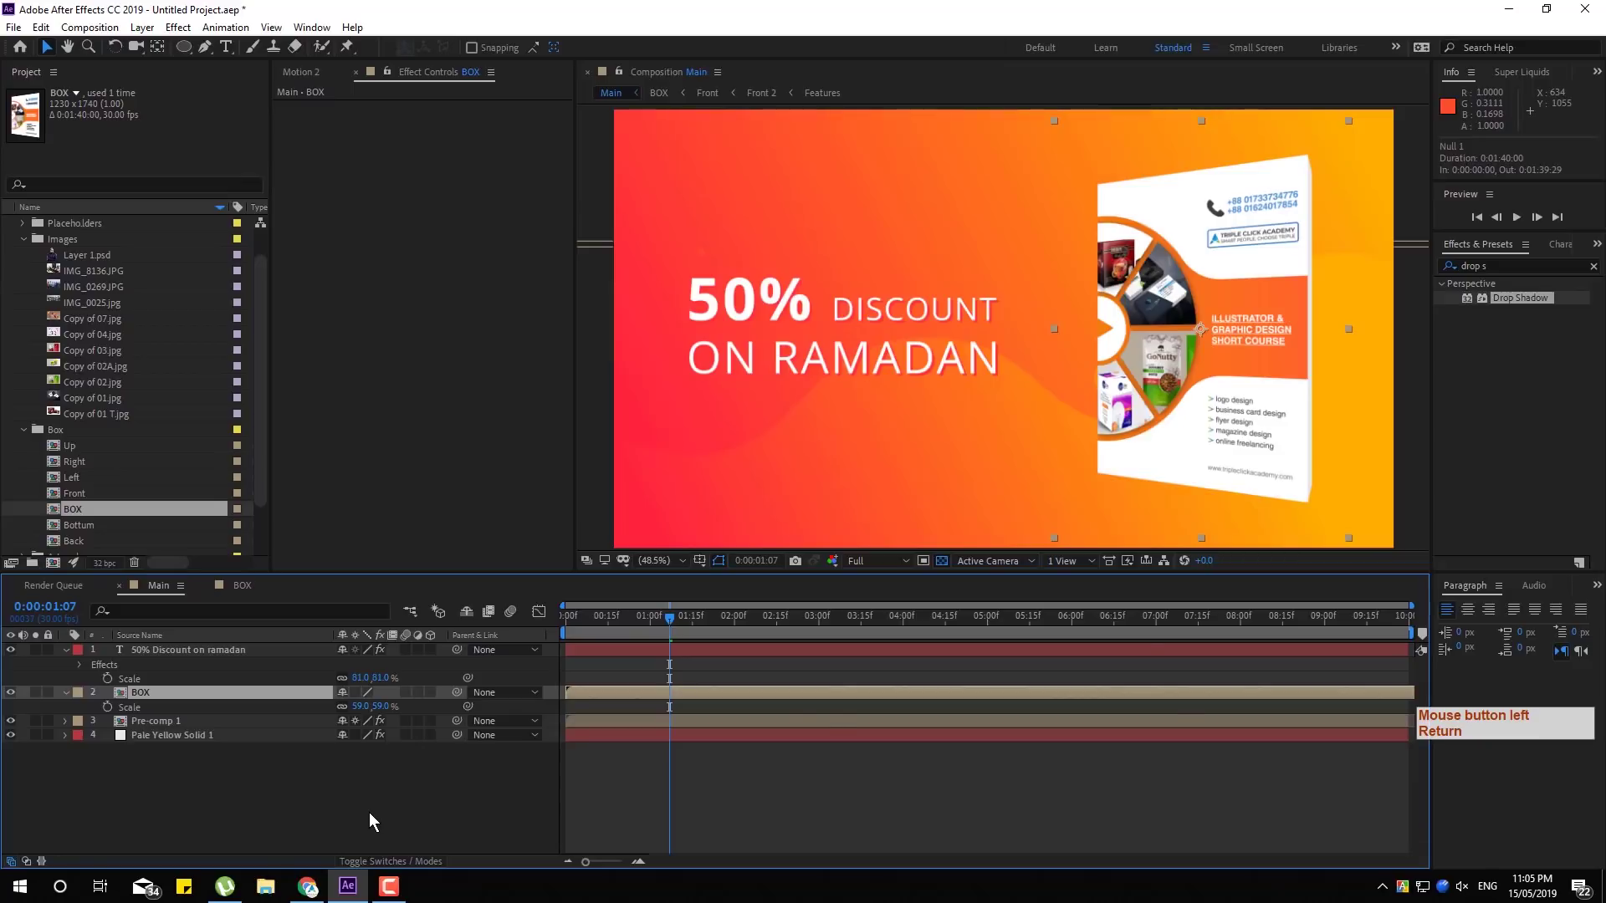